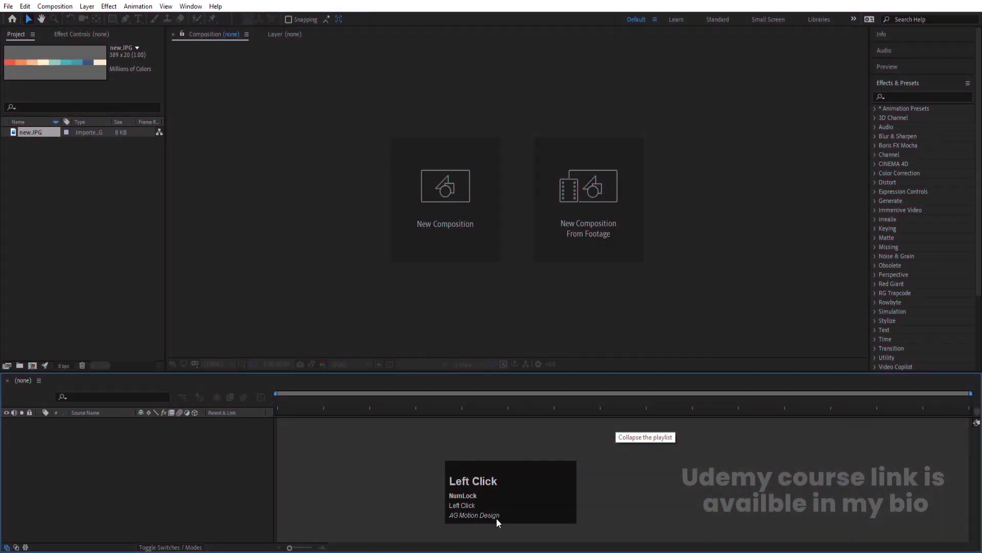
Create a new 1920×1080, 30 fps composition named 'Main Animation'.
{"action": "left_click", "coordinate": [433, 241]}
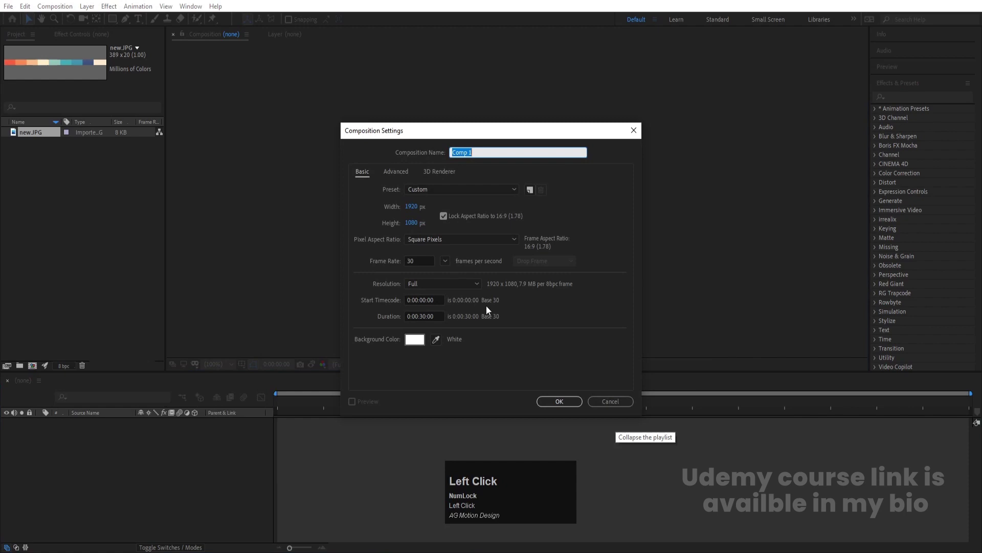
{"action": "type", "text": "aj"}
{"action": "type", "text": "in"}
{"action": "key", "text": "space"}
{"action": "type", "text": "a"}
{"action": "type", "text": "mation"}
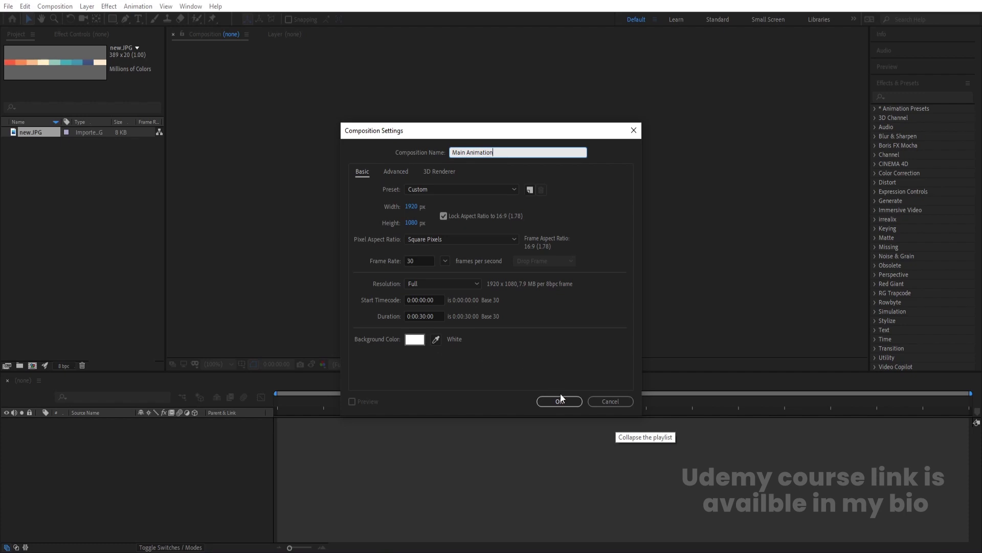
{"action": "left_click", "coordinate": [567, 400]}
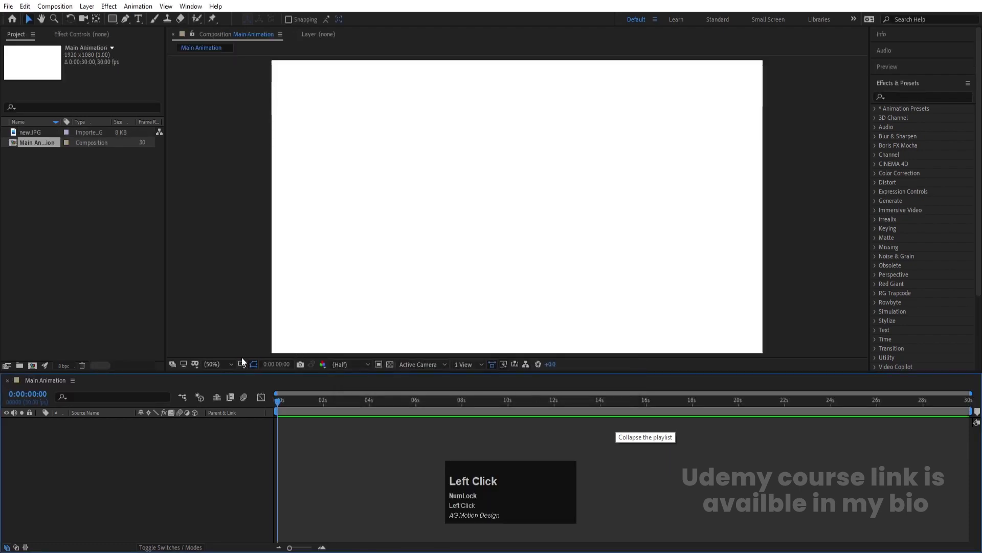
Show the viewer's grid and guide options to enable Title/Action Safe.
{"action": "left_click", "coordinate": [243, 369]}
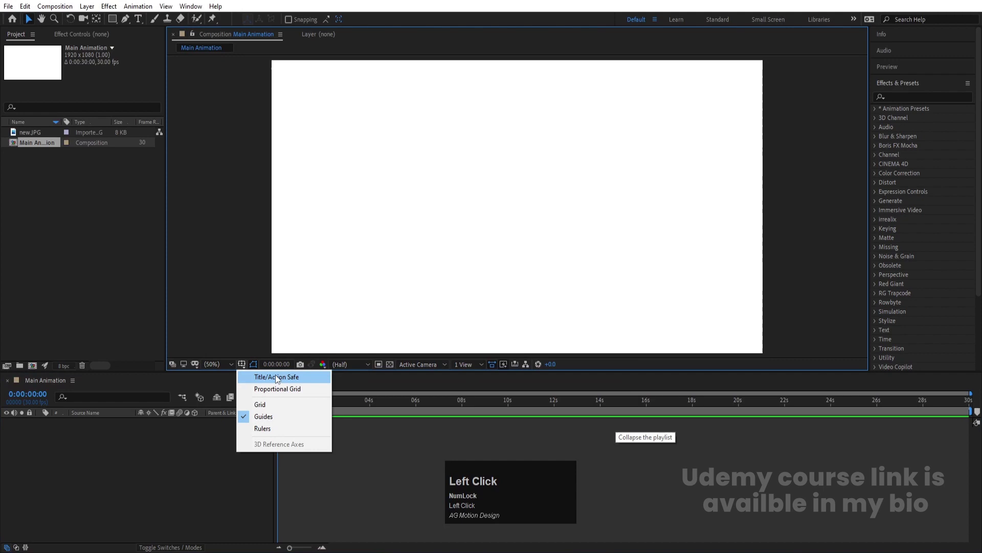
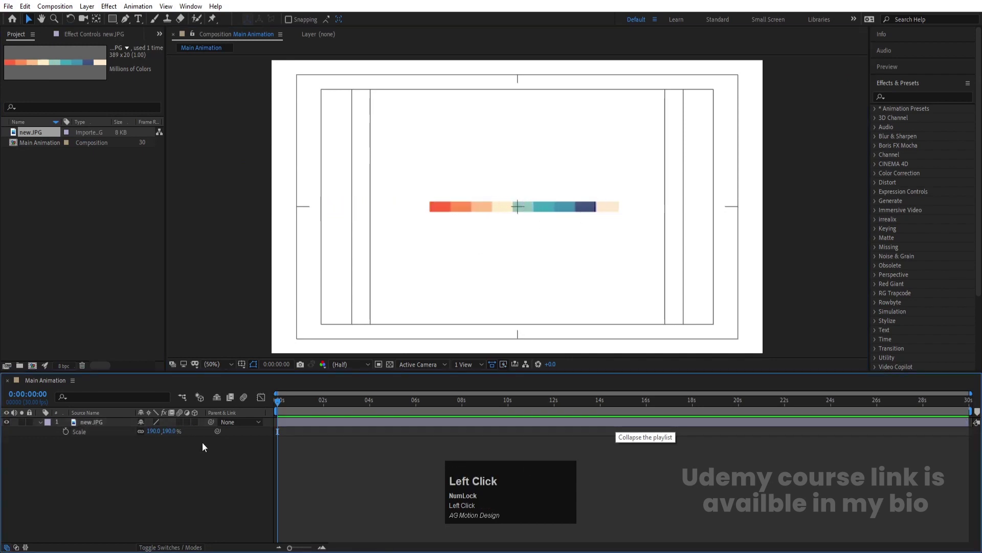
Add a pale orange solid sampled from the palette and draw a long red rectangle stripe.
{"action": "key", "text": "ctrl+y"}
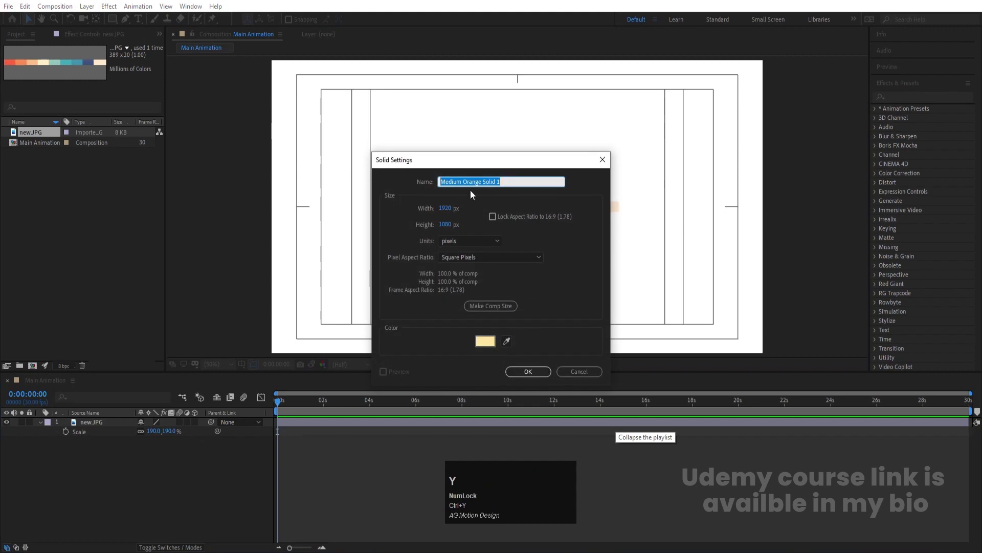
{"action": "left_click", "coordinate": [476, 169]}
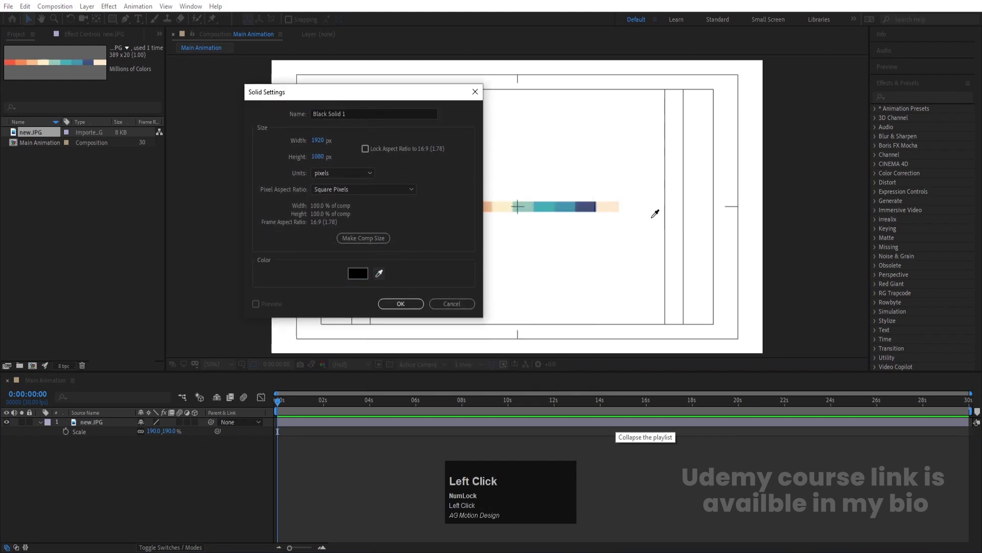
{"action": "key", "text": "Return"}
{"action": "left_click_drag", "start_coordinate": [104, 427], "coordinate": [79, 425]}
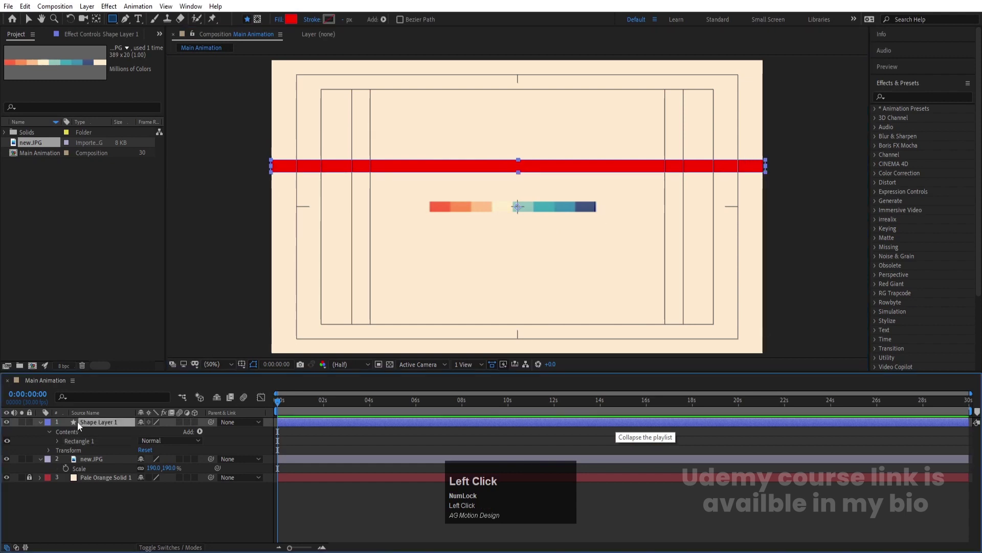
{"action": "key", "text": "ctrl+alt+Home"}
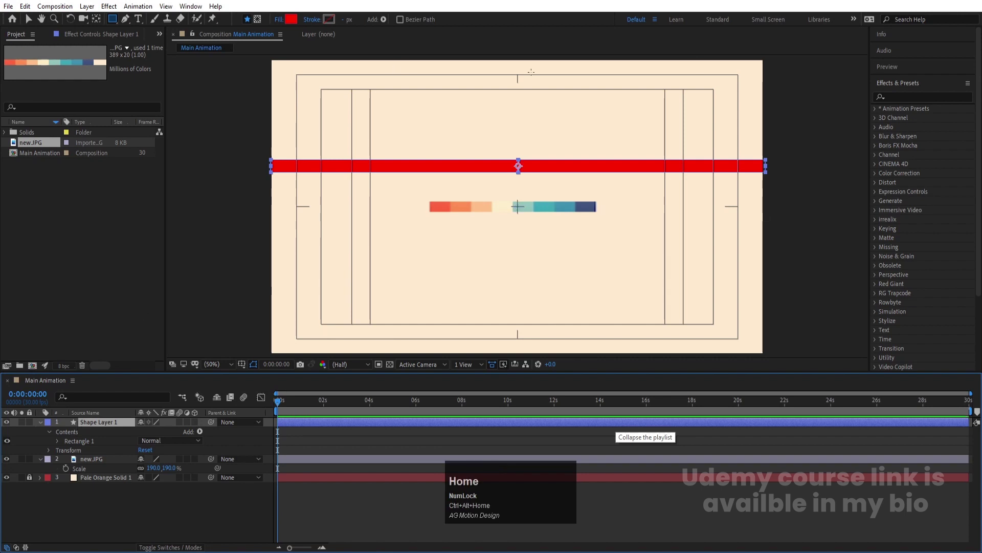
Bring up the Align panel and zoom in to check the stripe's edges.
{"action": "left_click", "coordinate": [896, 85]}
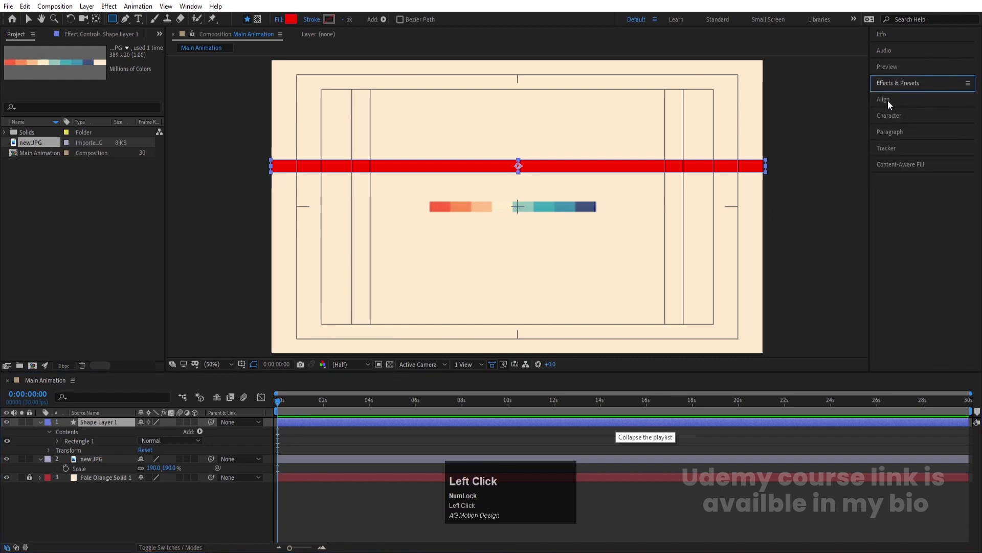
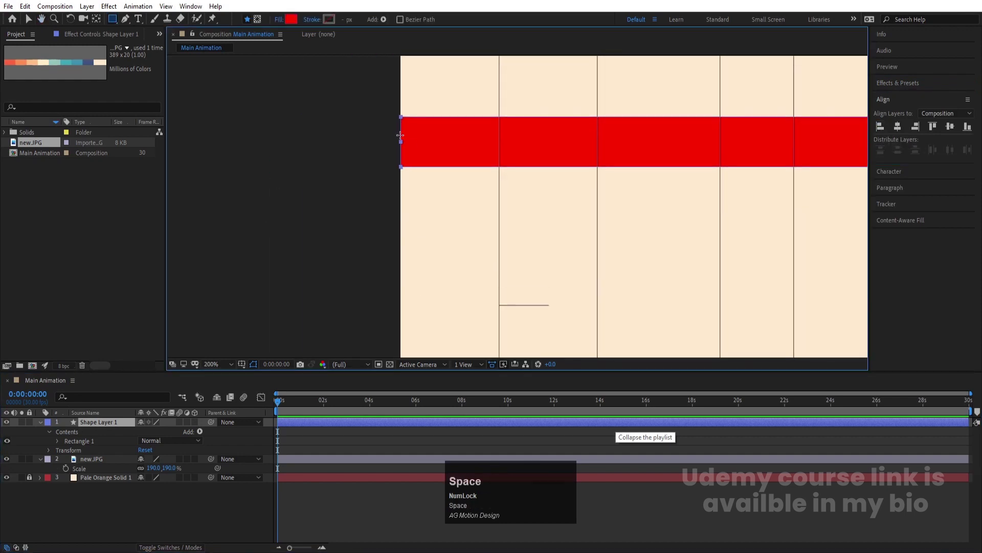
{"action": "scroll", "scroll_direction": "down", "scroll_amount": 3}
{"action": "scroll", "scroll_direction": "down", "scroll_amount": 3}
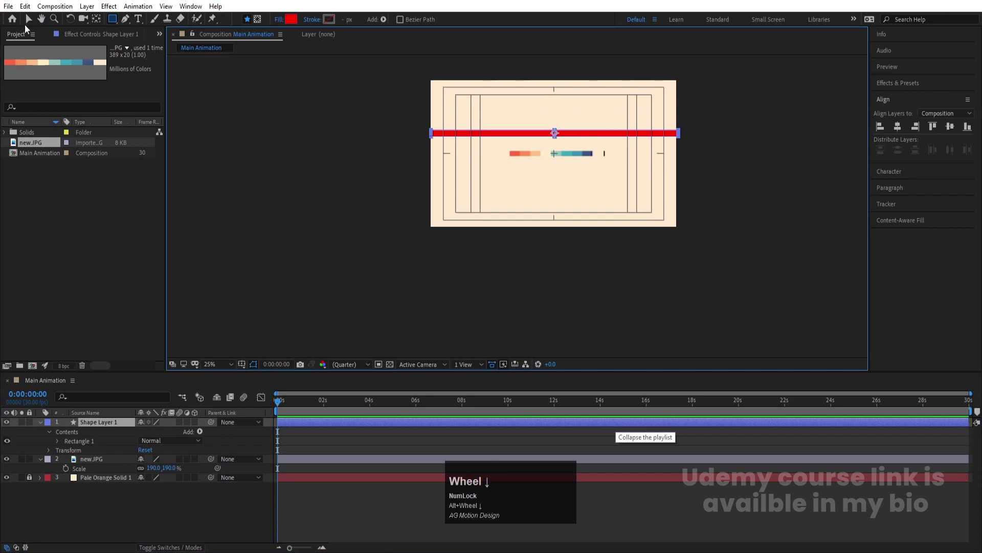
{"action": "left_click", "coordinate": [26, 23]}
{"action": "scroll", "scroll_direction": "up", "scroll_amount": 3}
{"action": "left_click", "coordinate": [716, 134]}
Adjust the stripe's horizontal Scale to about 99.3% so it spans the composition width.
{"action": "key", "text": "space"}
{"action": "scroll", "scroll_direction": "up", "scroll_amount": 3}
{"action": "left_click_drag", "start_coordinate": [658, 312], "coordinate": [630, 312]}
{"action": "scroll", "scroll_direction": "down", "scroll_amount": 3}
{"action": "key", "text": "s"}
{"action": "left_click", "coordinate": [142, 434]}
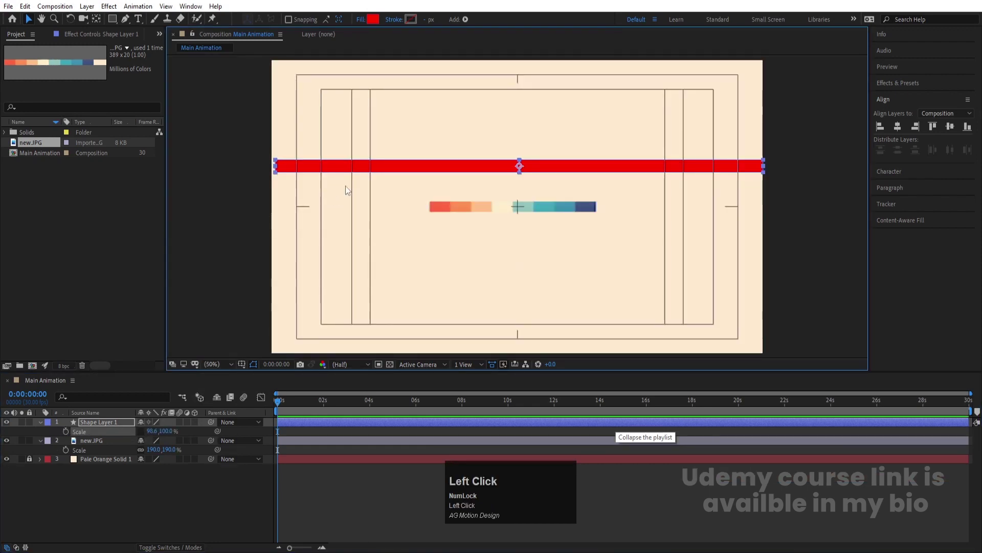
{"action": "scroll", "scroll_direction": "up", "scroll_amount": 3}
{"action": "left_click_drag", "start_coordinate": [271, 166], "coordinate": [207, 169]}
{"action": "scroll", "scroll_direction": "up", "scroll_amount": 3}
{"action": "left_click", "coordinate": [882, 133]}
{"action": "scroll", "scroll_direction": "down", "scroll_amount": 3}
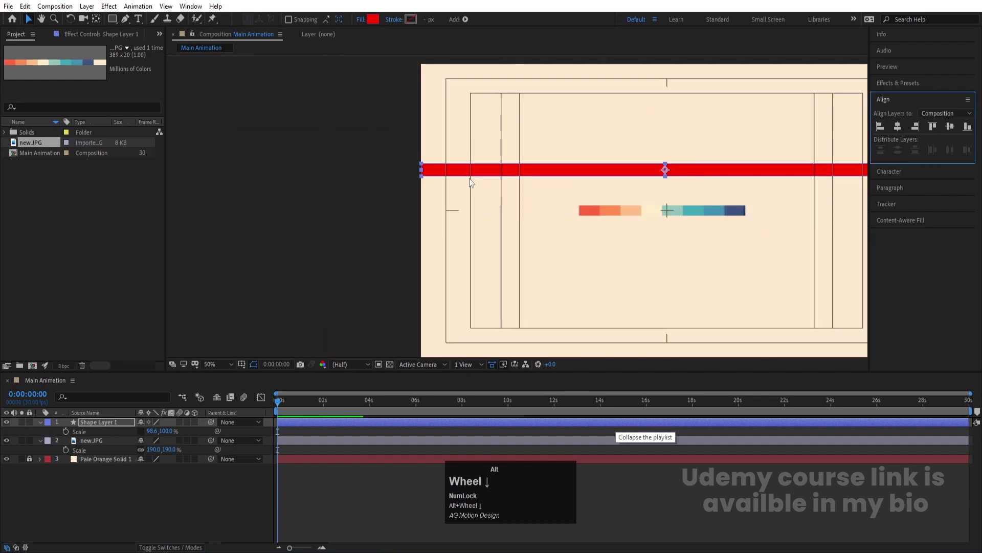
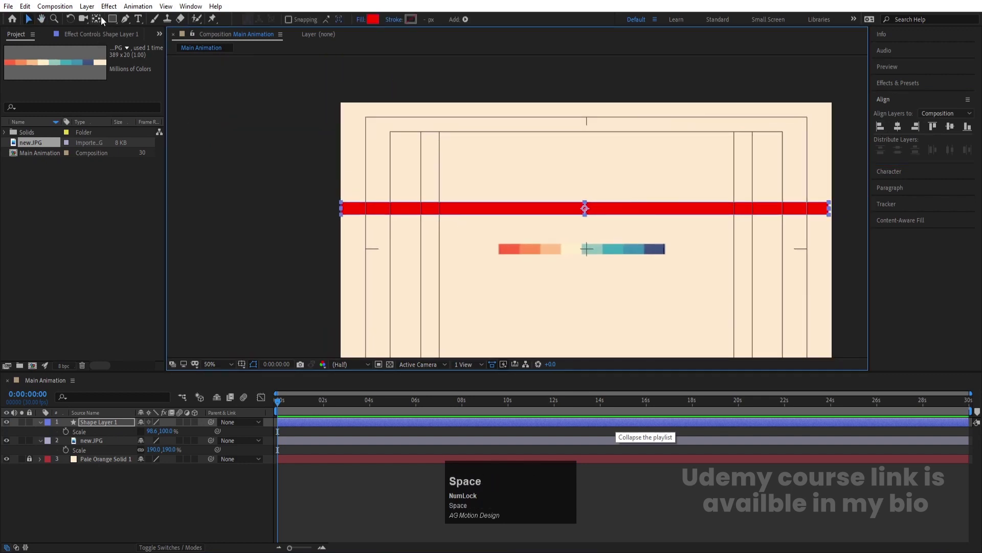
Move the stripe's anchor point to its left end with the Pan Behind tool.
{"action": "left_click", "coordinate": [103, 20]}
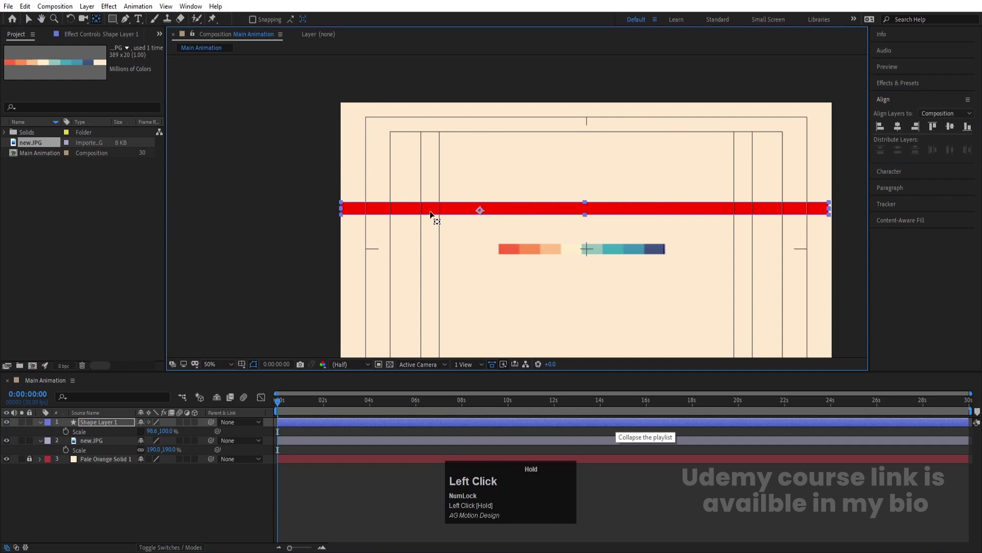
{"action": "scroll", "scroll_direction": "up", "scroll_amount": 3}
{"action": "left_click_drag", "start_coordinate": [374, 207], "coordinate": [243, 208]}
{"action": "scroll", "scroll_direction": "down", "scroll_amount": 3}
{"action": "left_click", "coordinate": [28, 21]}
{"action": "scroll", "scroll_direction": "up", "scroll_amount": 3}
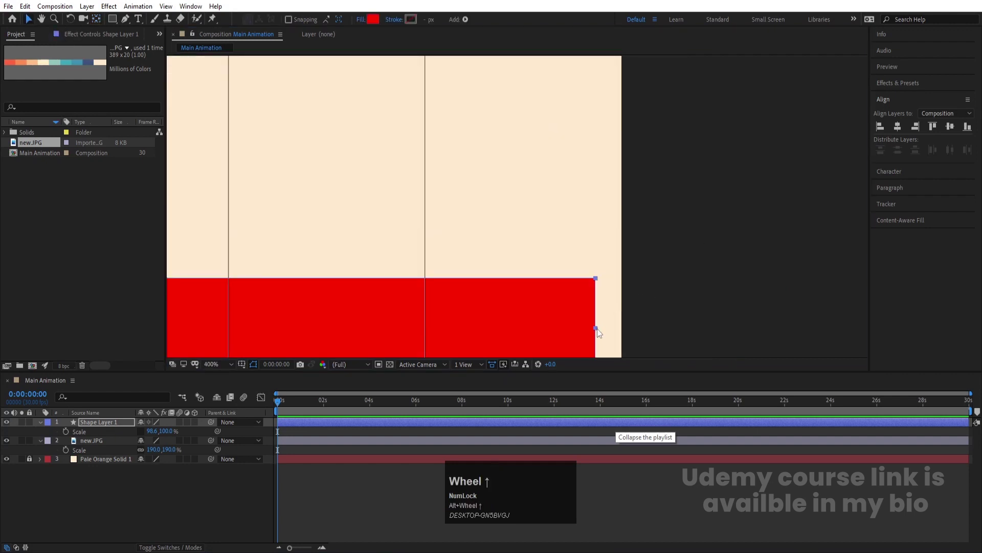
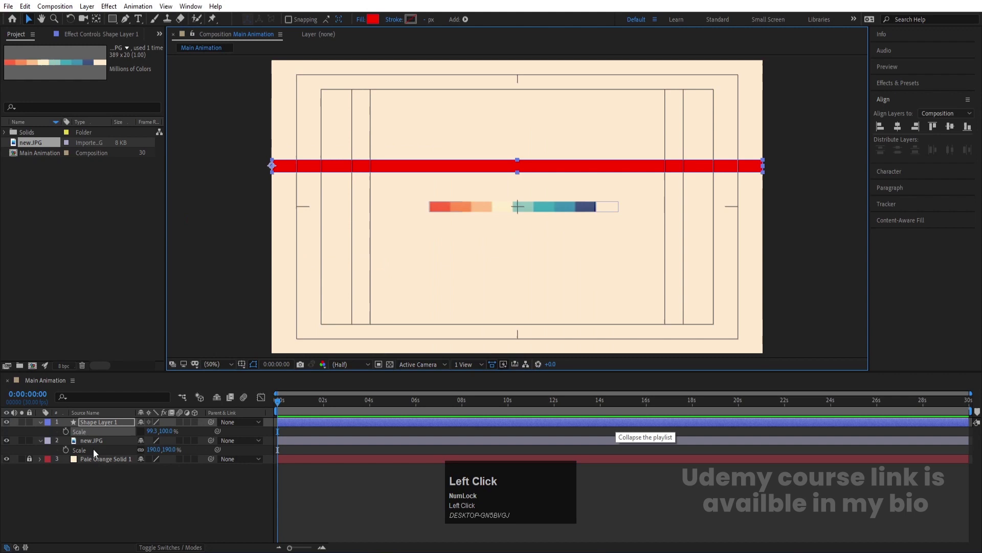
Keyframe the stripe's Scale so it grows from the left edge to full width by two seconds, and preview.
{"action": "left_click", "coordinate": [66, 440]}
{"action": "key", "text": "="}
{"action": "left_click", "coordinate": [316, 404]}
{"action": "key", "text": "="}
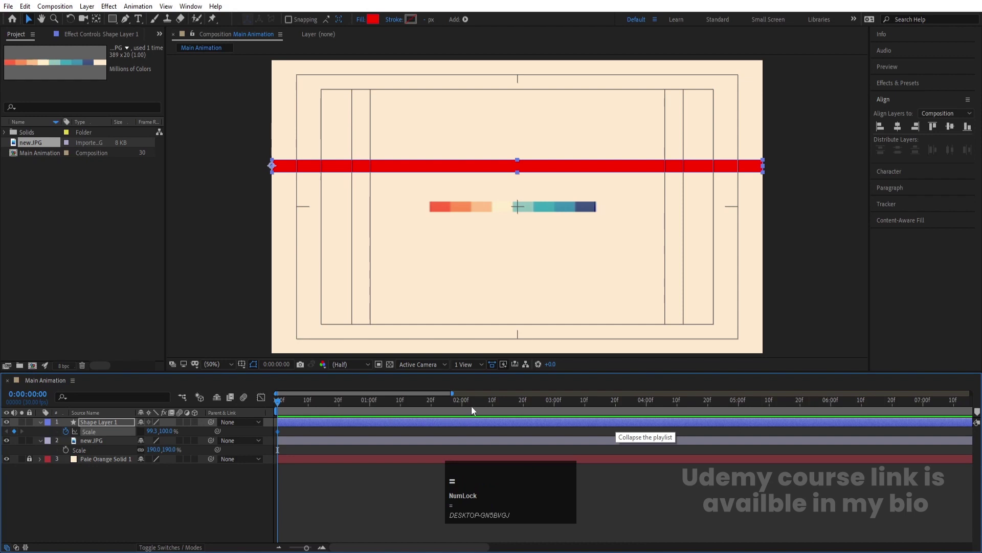
{"action": "left_click", "coordinate": [465, 405]}
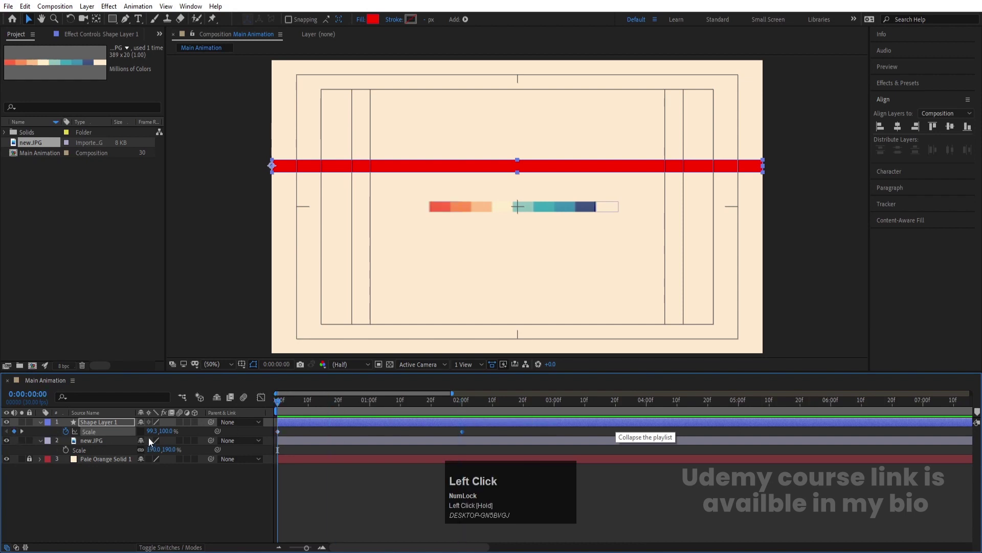
{"action": "key", "text": "Return"}
{"action": "key", "text": "space"}
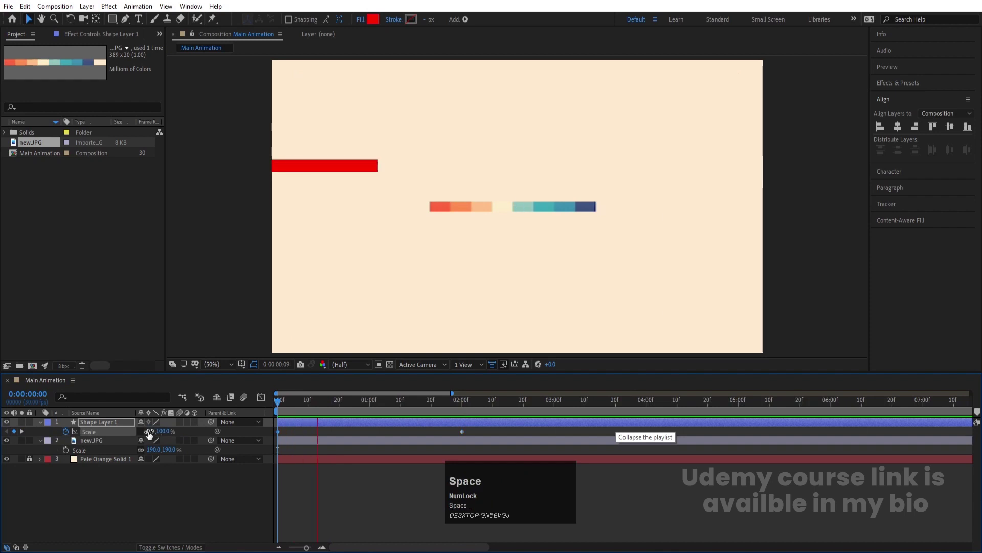
{"action": "key", "text": "space"}
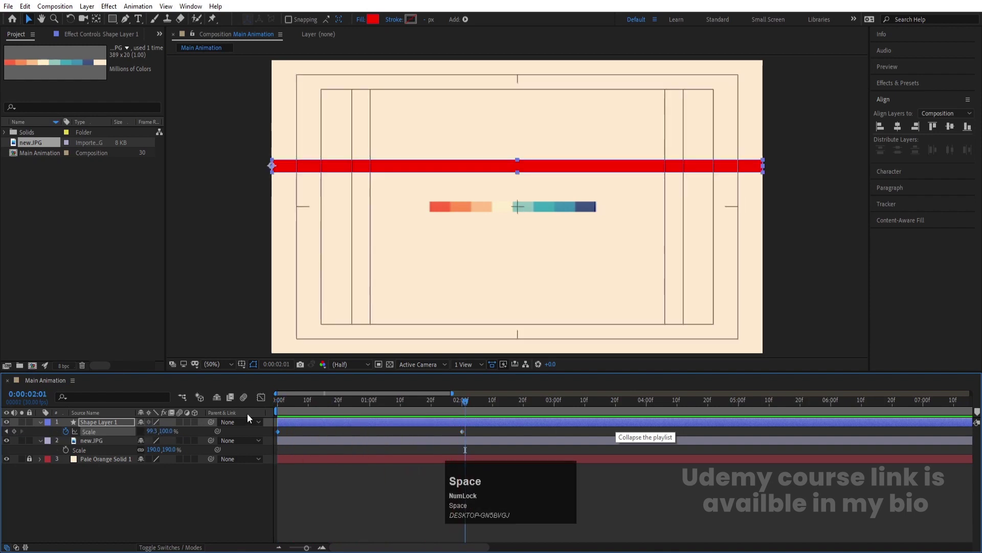
{"action": "left_click", "coordinate": [296, 428]}
{"action": "key", "text": "j"}
{"action": "left_click", "coordinate": [129, 427]}
Duplicate the red stripe and snap the copy directly beneath the first.
{"action": "key", "text": "p"}
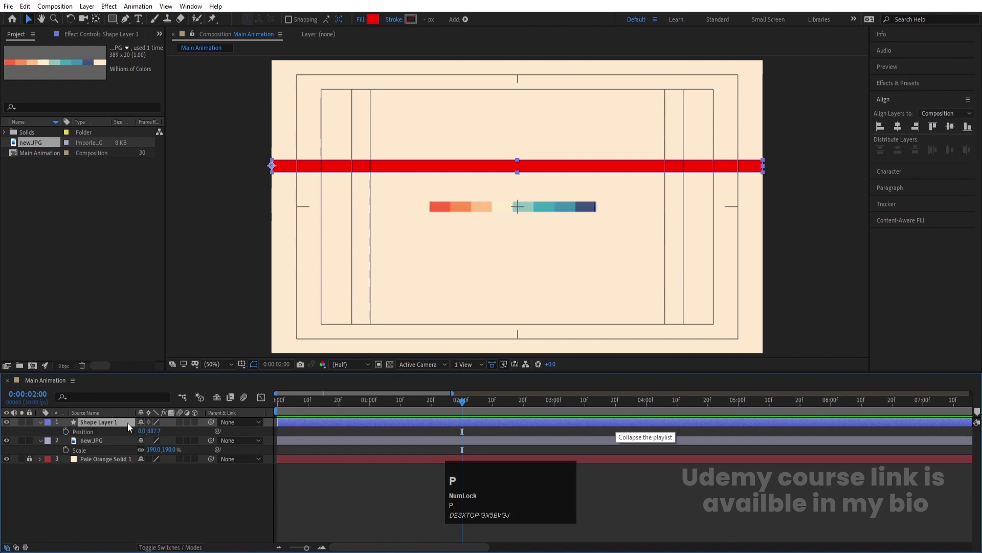
{"action": "key", "text": "ctrl+d"}
{"action": "scroll", "scroll_direction": "up", "scroll_amount": 3}
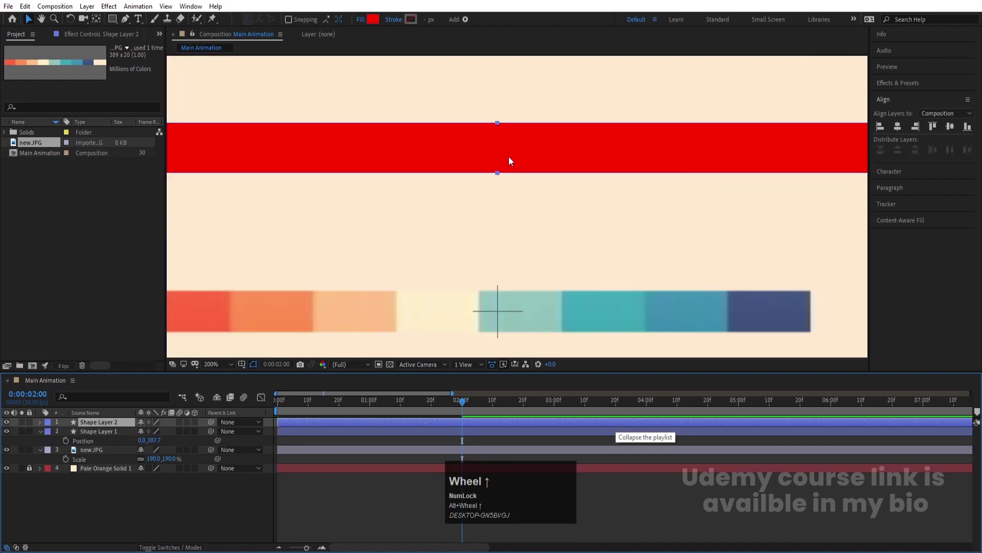
{"action": "left_click_drag", "start_coordinate": [506, 188], "coordinate": [290, 21]}
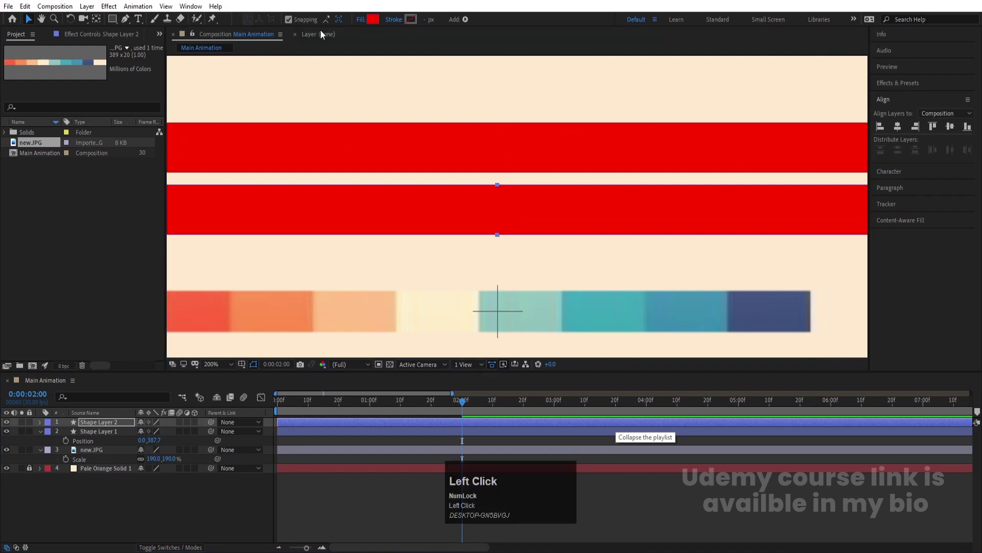
{"action": "left_click", "coordinate": [499, 194]}
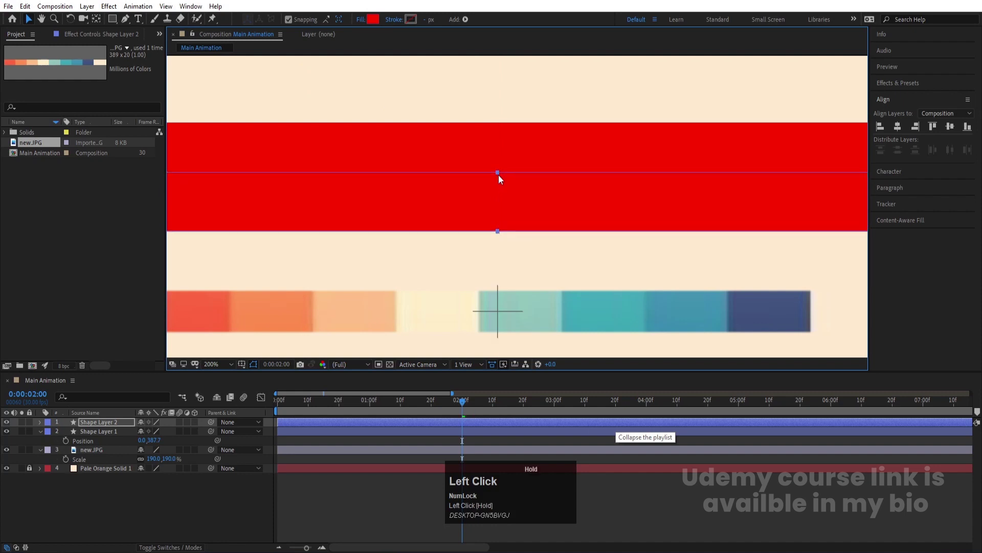
{"action": "key", "text": "ctrl+z"}
{"action": "left_click_drag", "start_coordinate": [502, 186], "coordinate": [509, 169]}
{"action": "key", "text": "Down"}
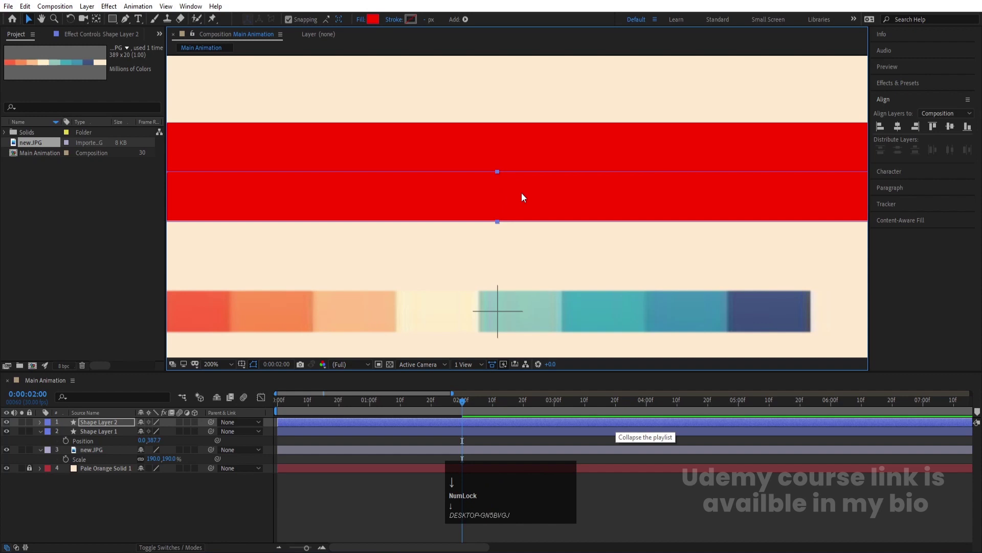
{"action": "key", "text": "Up"}
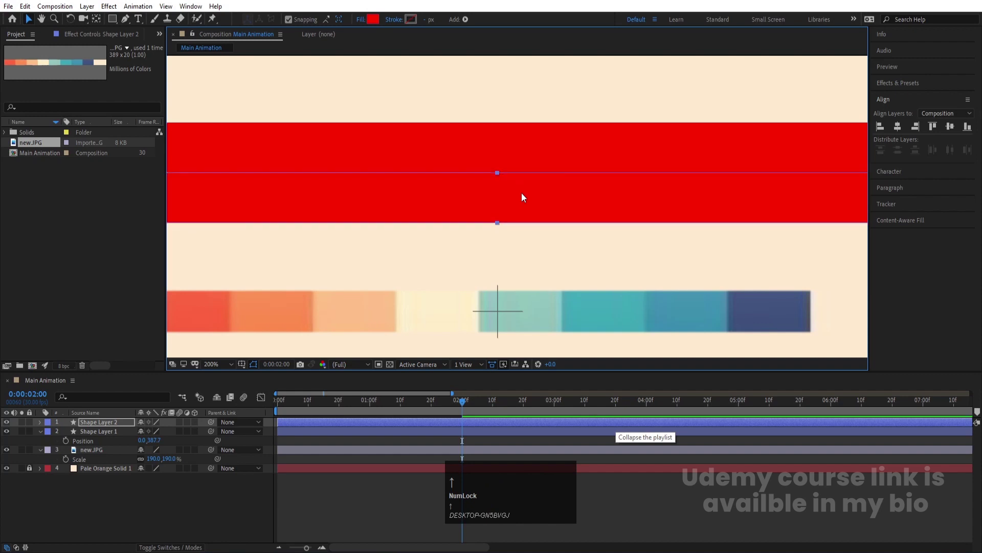
{"action": "left_click", "coordinate": [79, 510]}
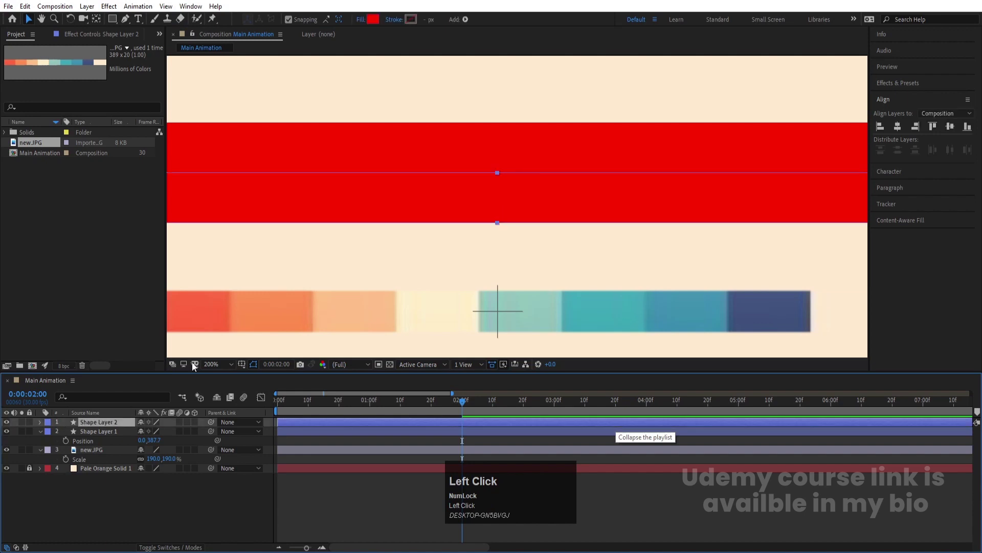
Duplicate further stripes and slide each new copy down beneath the previous one.
{"action": "key", "text": "ctrl+d"}
{"action": "left_click_drag", "start_coordinate": [494, 181], "coordinate": [500, 241]}
{"action": "left_click_drag", "start_coordinate": [500, 241], "coordinate": [500, 239]}
{"action": "scroll", "scroll_direction": "down", "scroll_amount": 3}
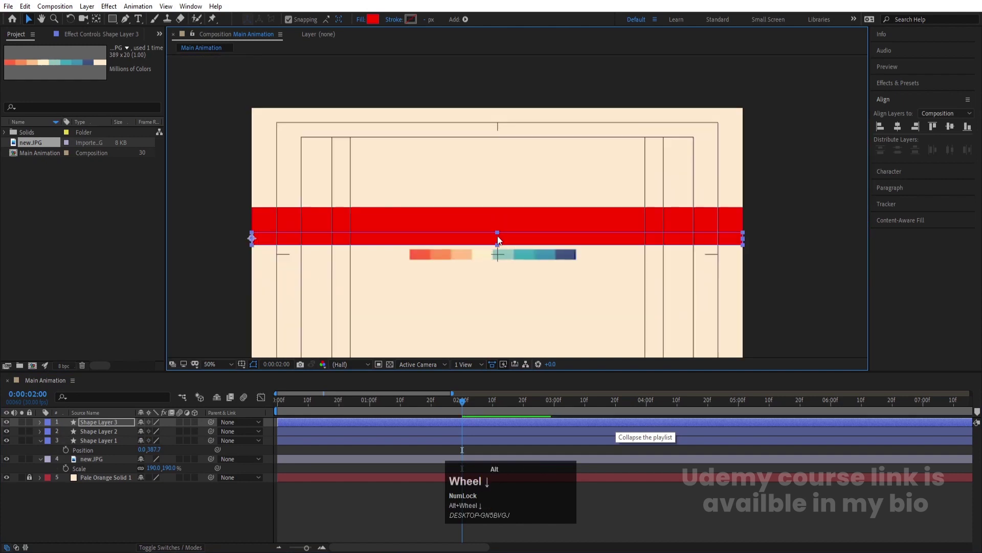
{"action": "scroll", "scroll_direction": "up", "scroll_amount": 3}
{"action": "left_click", "coordinate": [106, 444]}
{"action": "left_click", "coordinate": [101, 422]}
{"action": "key", "text": "ctrl+d"}
{"action": "left_click_drag", "start_coordinate": [109, 443], "coordinate": [501, 187]}
{"action": "left_click_drag", "start_coordinate": [501, 186], "coordinate": [101, 478]}
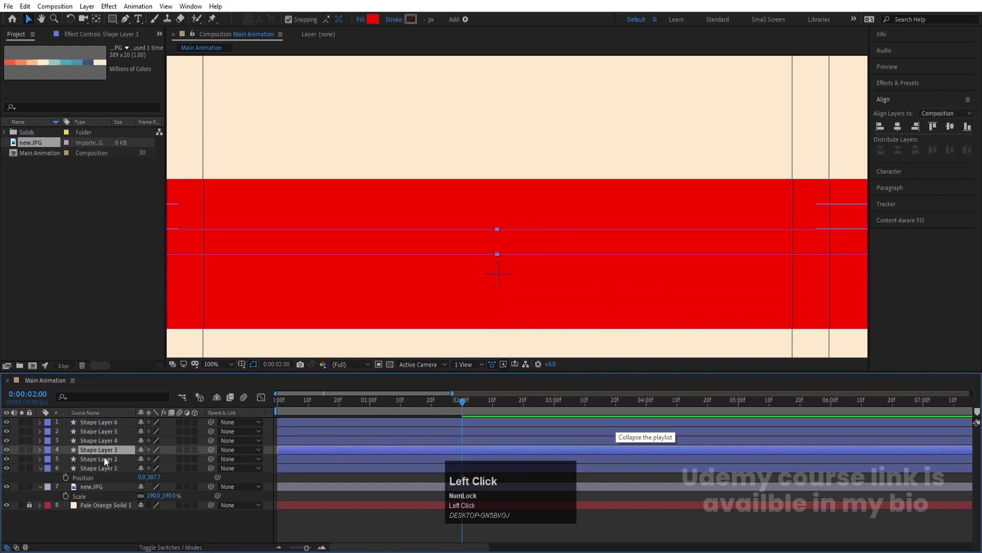
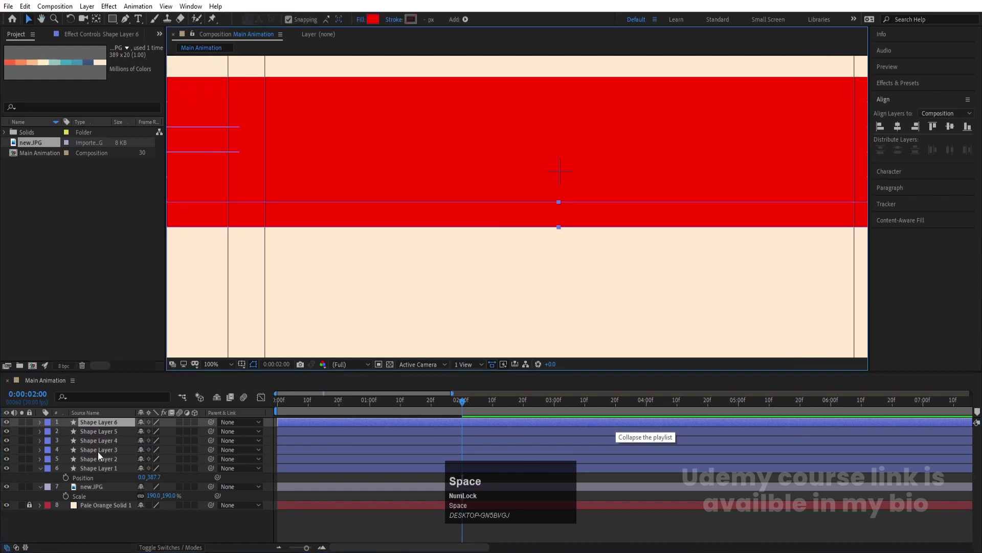
Duplicate the seventh stripe into place and move the palette image to the top of the frame.
{"action": "left_click", "coordinate": [107, 422]}
{"action": "key", "text": "ctrl+d"}
{"action": "scroll", "scroll_direction": "up", "scroll_amount": 3}
{"action": "left_click_drag", "start_coordinate": [556, 206], "coordinate": [555, 255]}
{"action": "scroll", "scroll_direction": "down", "scroll_amount": 3}
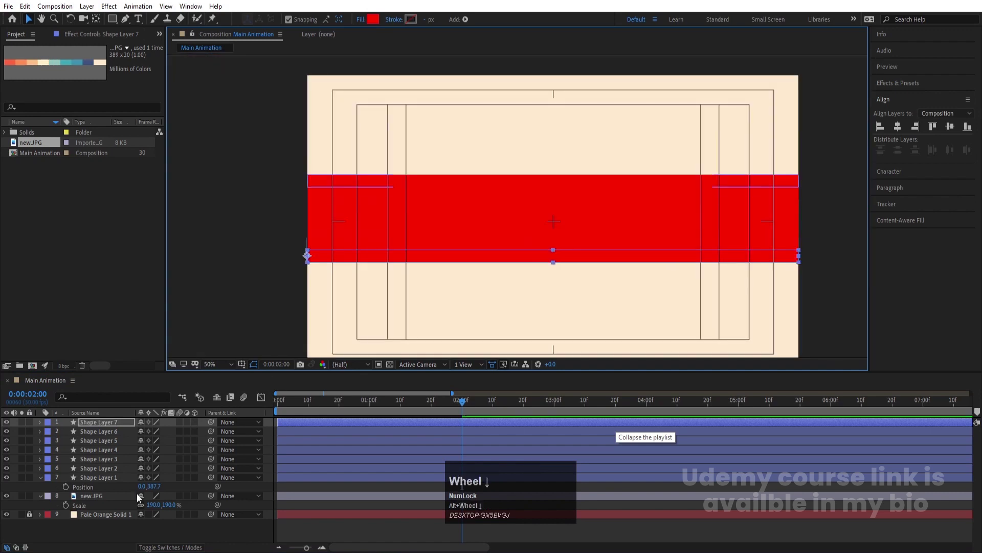
{"action": "left_click_drag", "start_coordinate": [105, 499], "coordinate": [87, 477]}
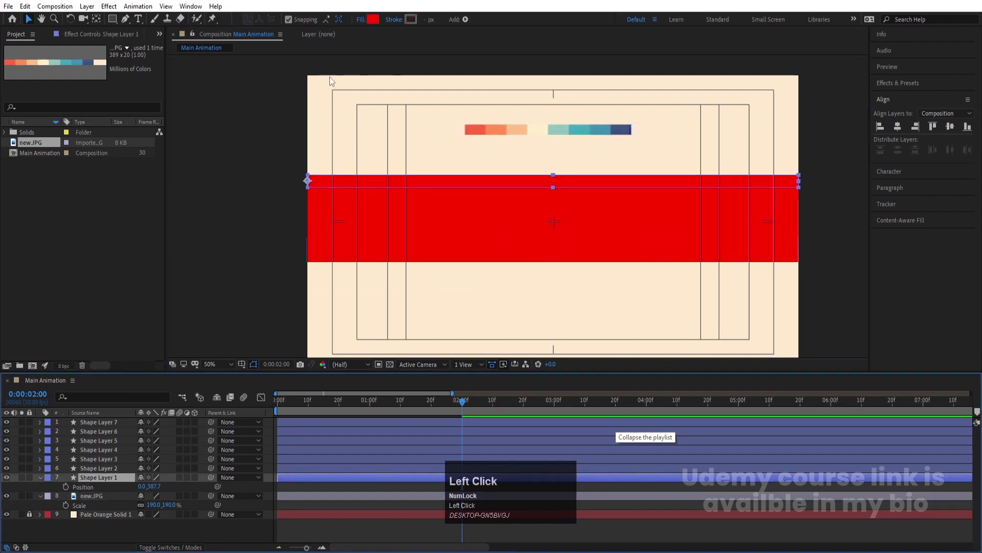
Eyedropper the stripes' fills to the palette's orange, peach, cream, light teal, teal and dark teal.
{"action": "left_click", "coordinate": [580, 268]}
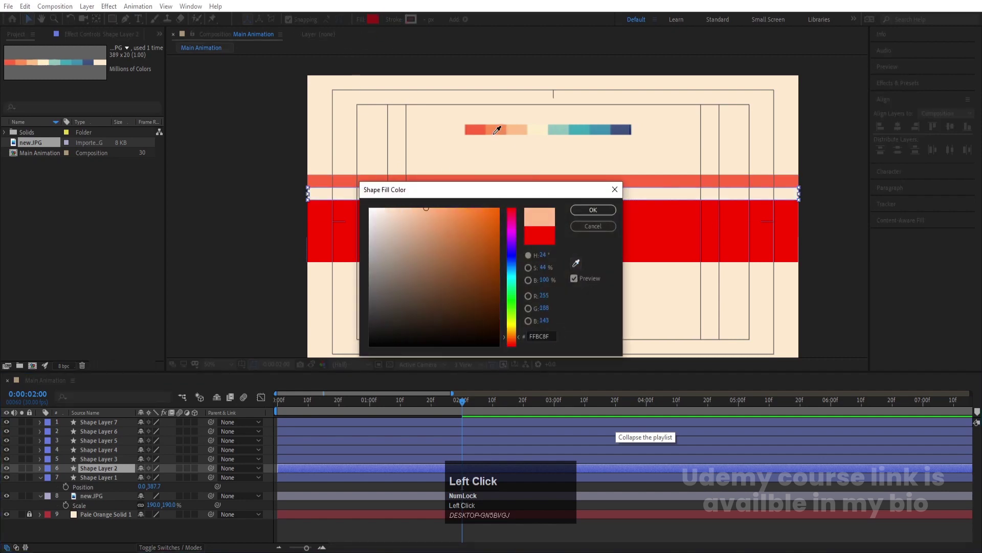
{"action": "key", "text": "Return"}
{"action": "left_click", "coordinate": [113, 462]}
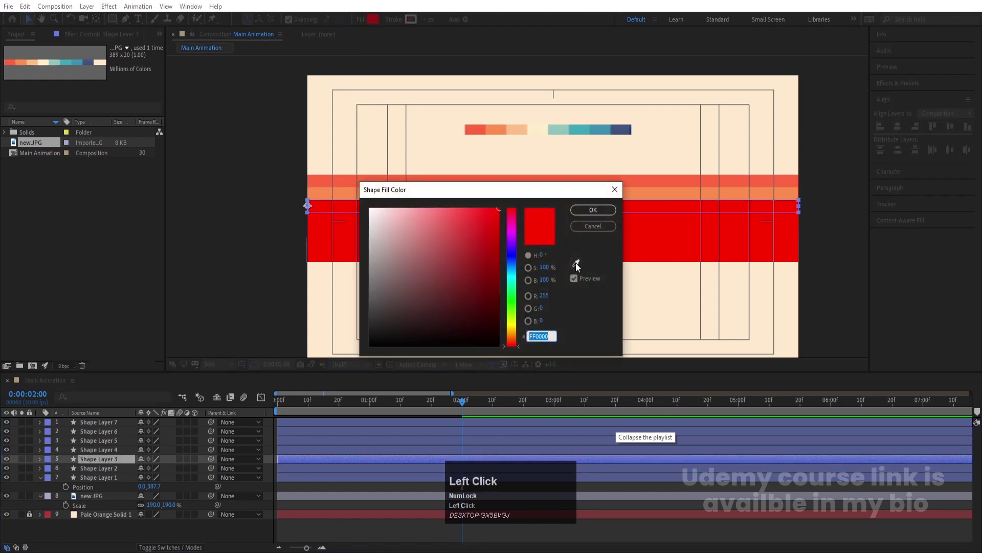
{"action": "key", "text": "Return"}
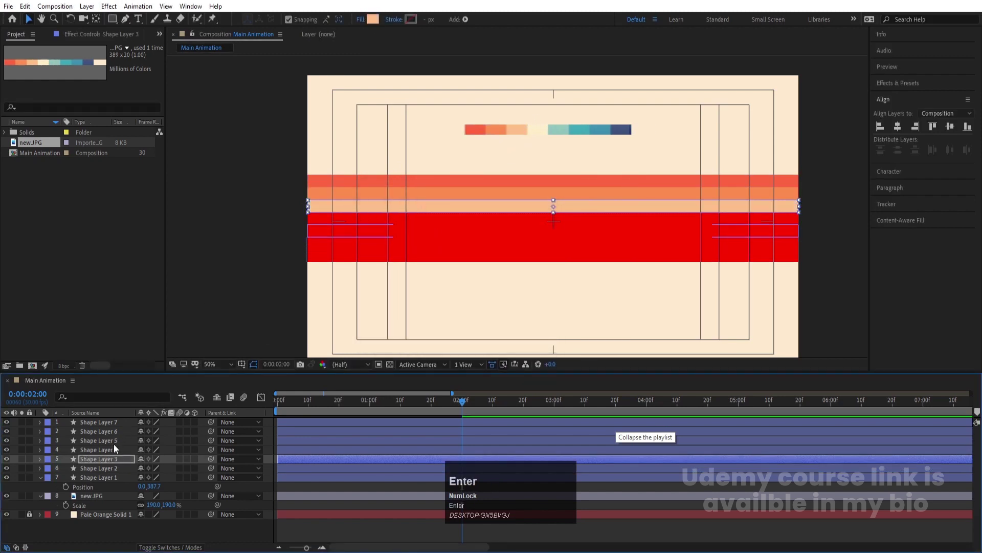
{"action": "left_click", "coordinate": [111, 458]}
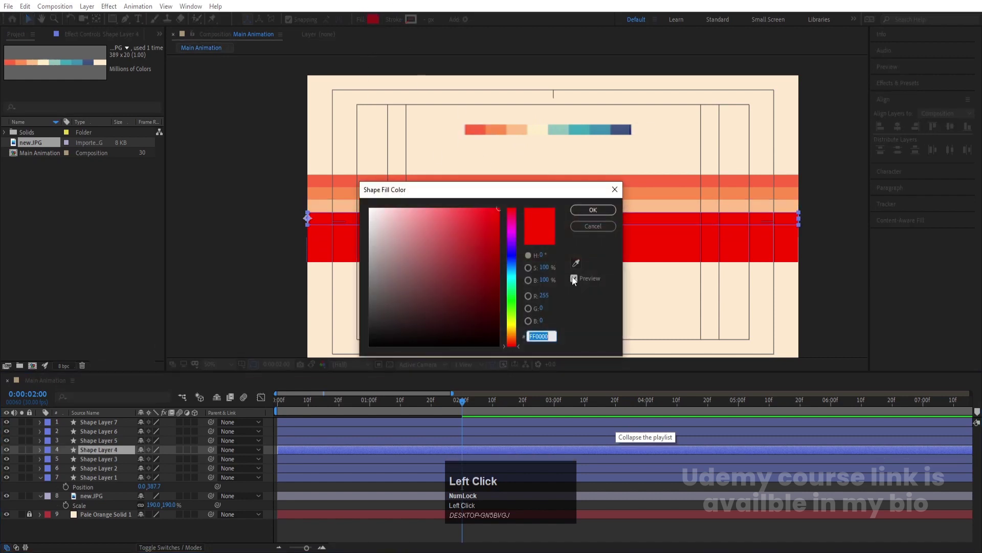
{"action": "key", "text": "Return"}
{"action": "left_click", "coordinate": [108, 447]}
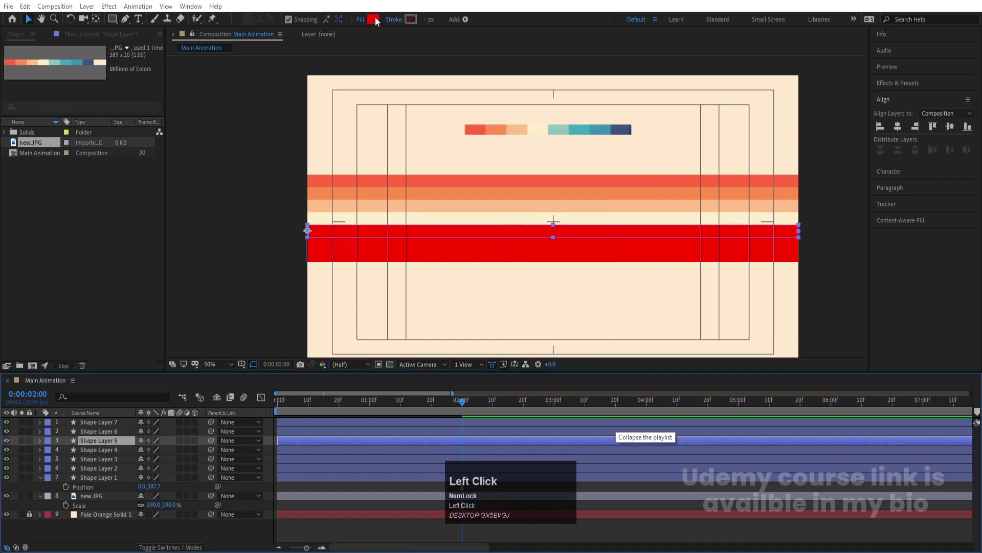
{"action": "key", "text": "Return"}
{"action": "left_click", "coordinate": [111, 432]}
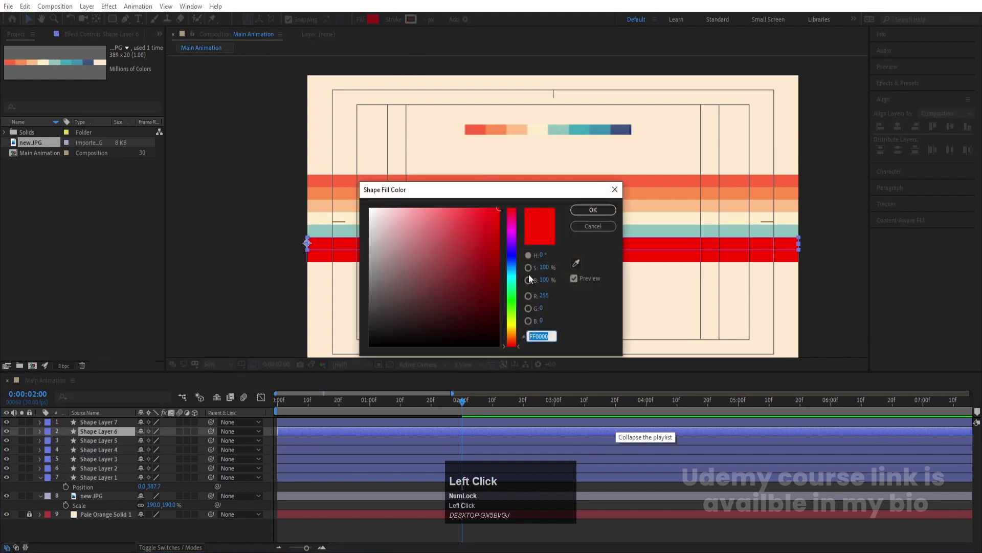
{"action": "key", "text": "Return"}
{"action": "left_click", "coordinate": [450, 259]}
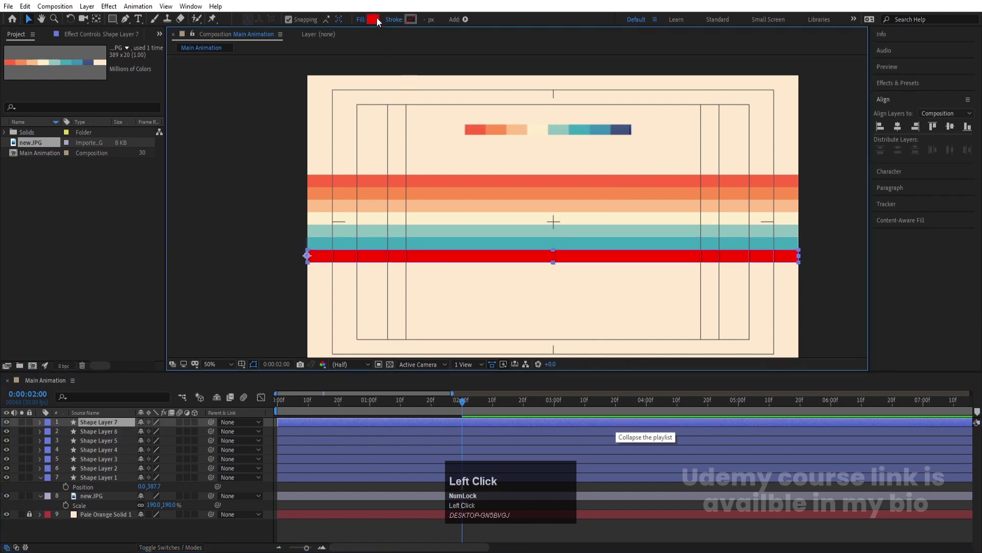
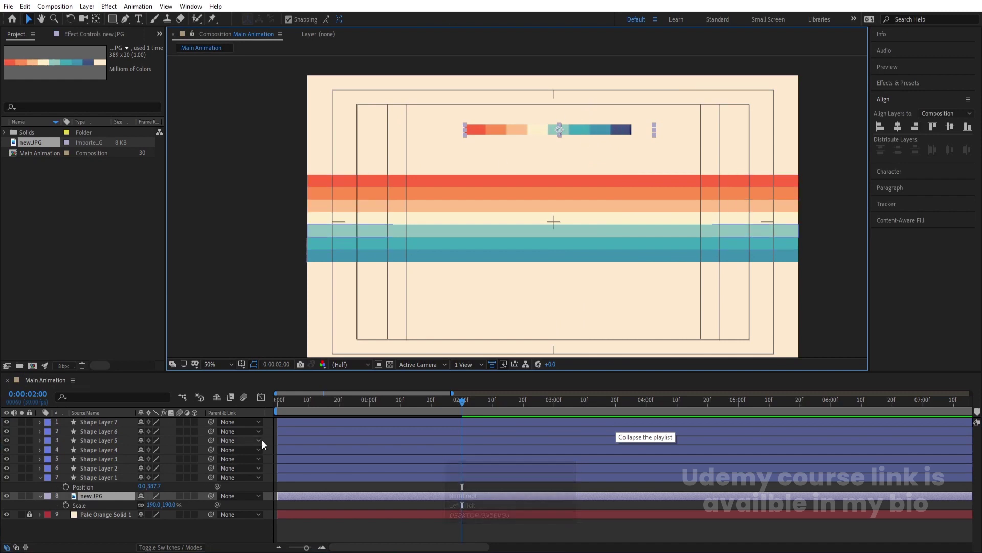
Delete the palette image and pre-compose the seven stripe layers into a composition named 'strips'.
{"action": "left_click", "coordinate": [267, 427]}
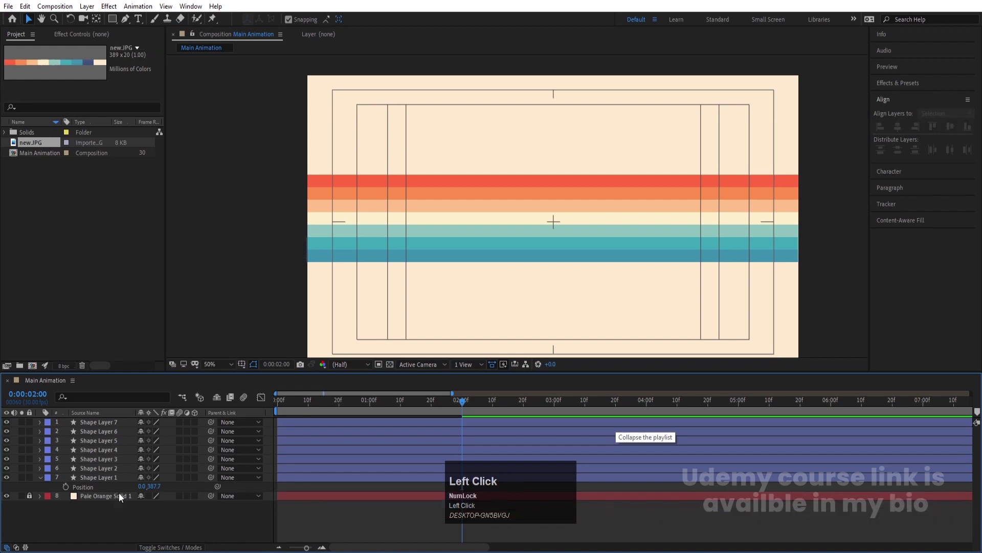
{"action": "left_click", "coordinate": [93, 484]}
{"action": "left_click", "coordinate": [98, 428]}
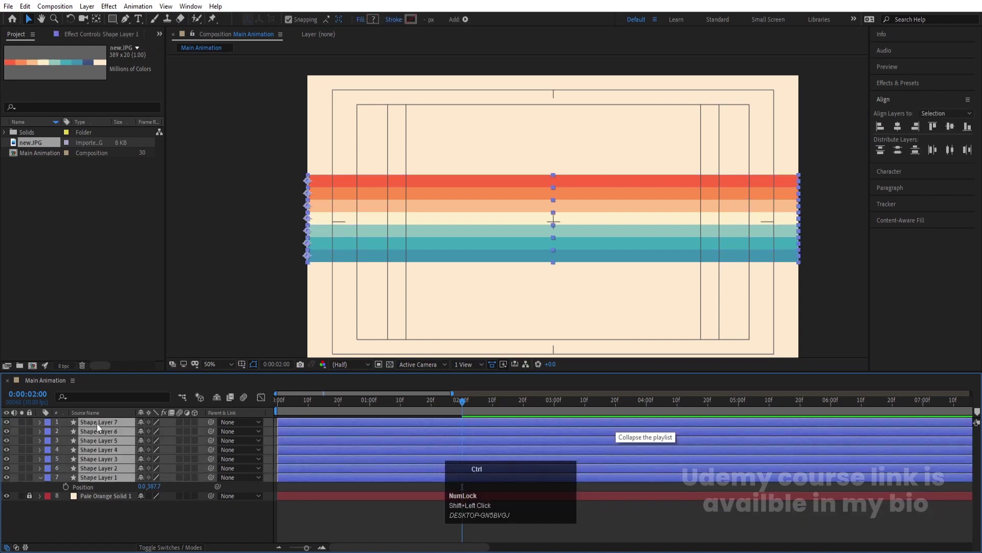
{"action": "key", "text": "ctrl+shift+c"}
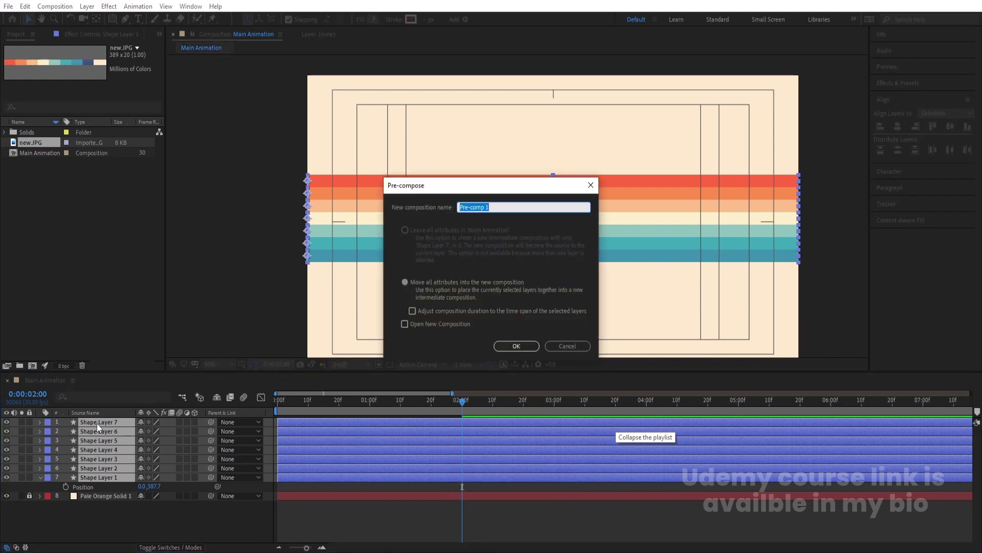
{"action": "key", "text": "1"}
{"action": "key", "text": "ctrl+a"}
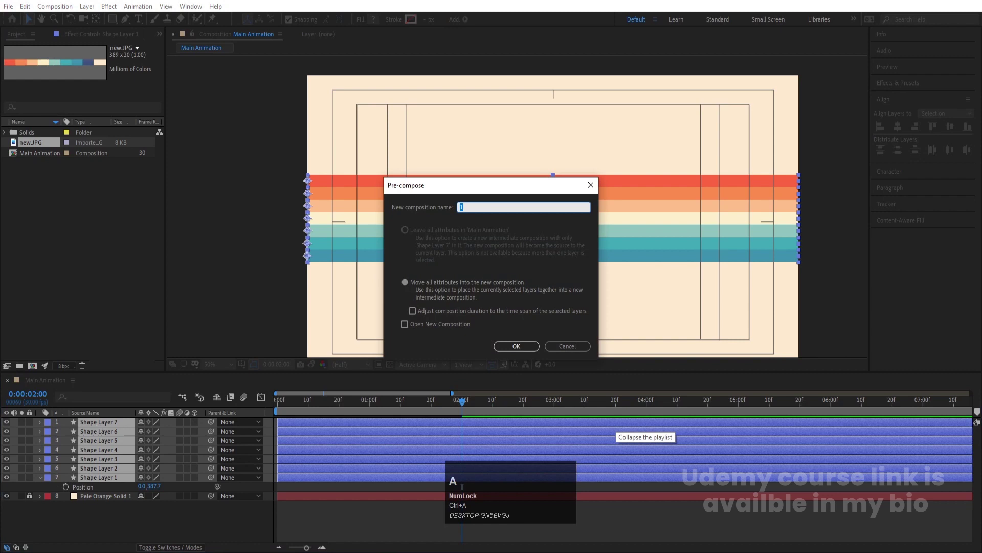
{"action": "type", "text": "strips"}
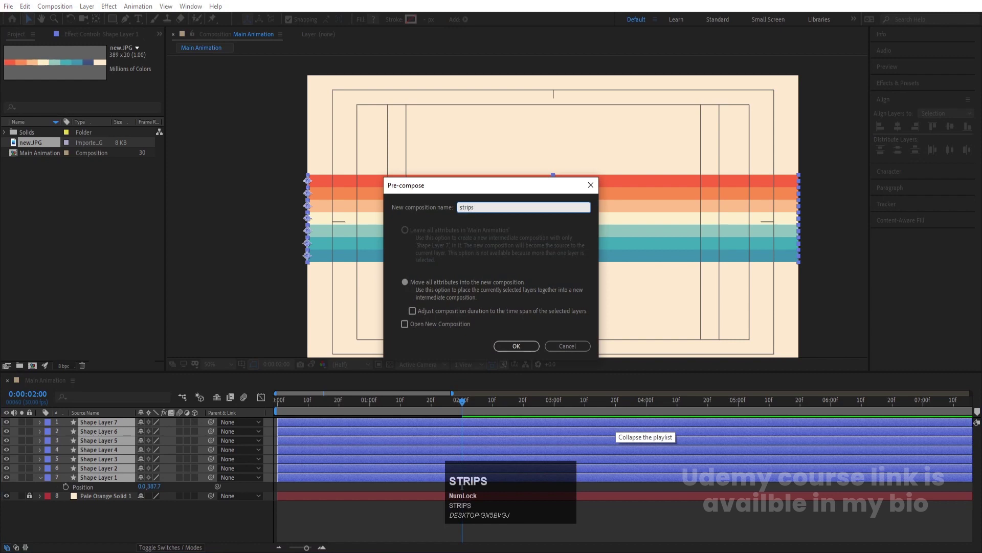
{"action": "key", "text": "Return"}
{"action": "key", "text": "r"}
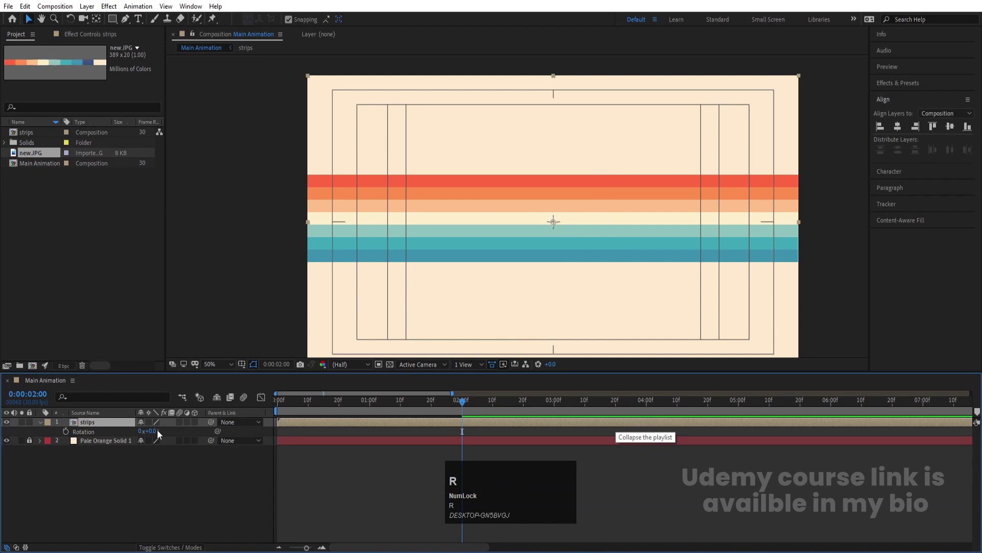
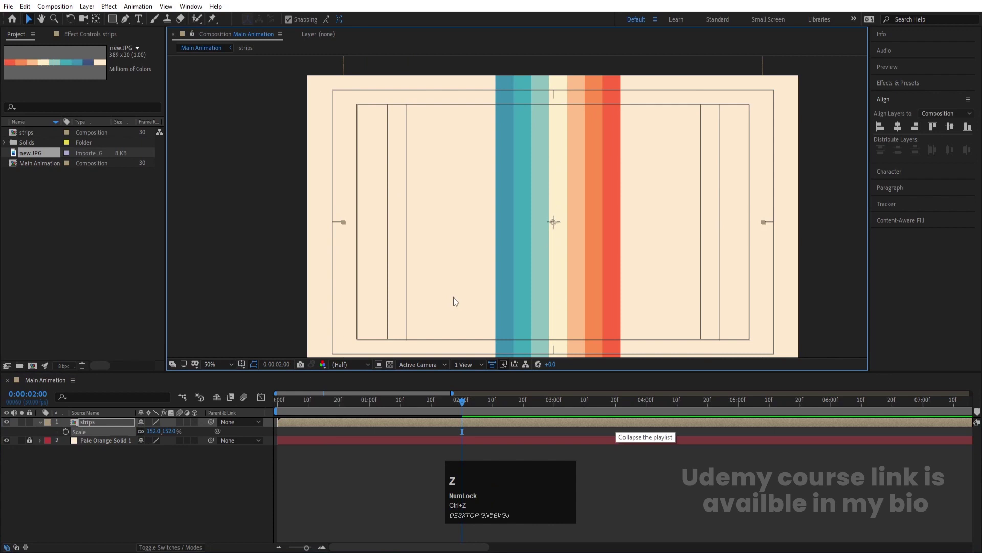
Rotate the strips layer 90° into vertical bars, scale it to 152% and fit the view.
{"action": "left_click_drag", "start_coordinate": [293, 27], "coordinate": [903, 134]}
{"action": "key", "text": "Down"}
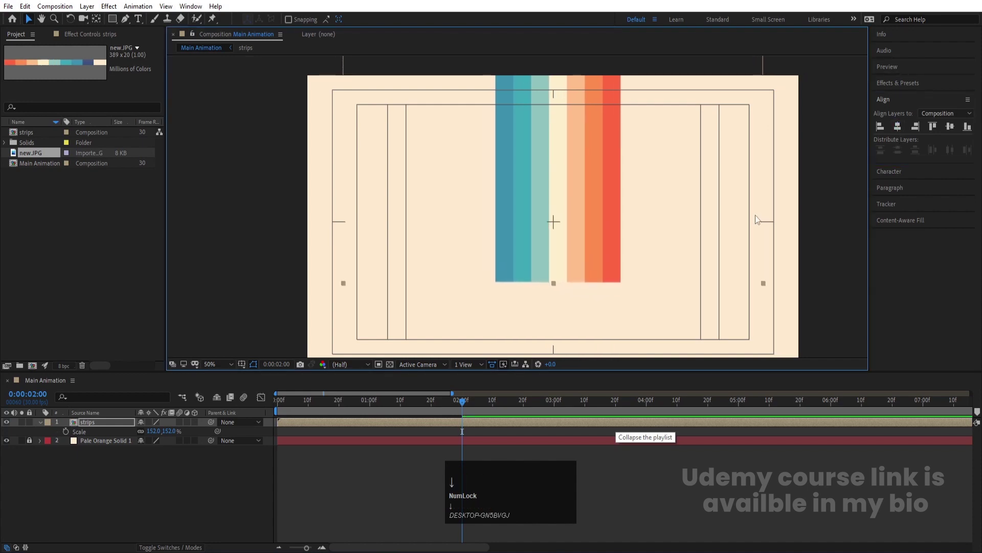
{"action": "key", "text": "Left"}
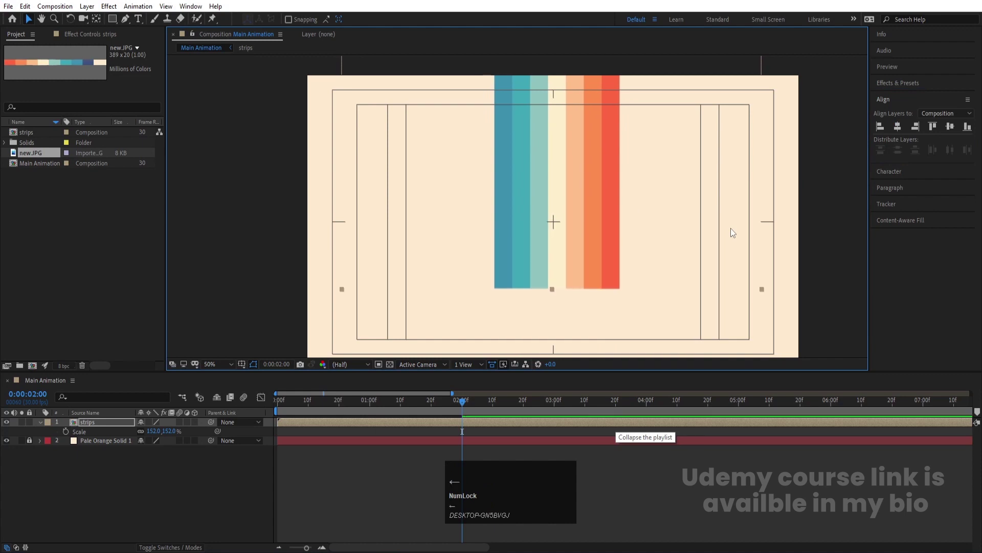
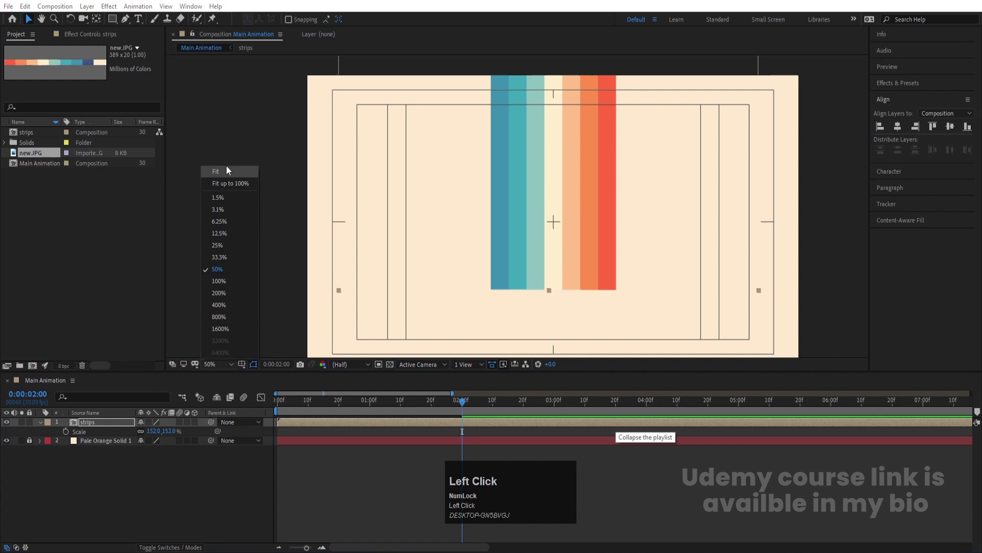
{"action": "key", "text": "Down"}
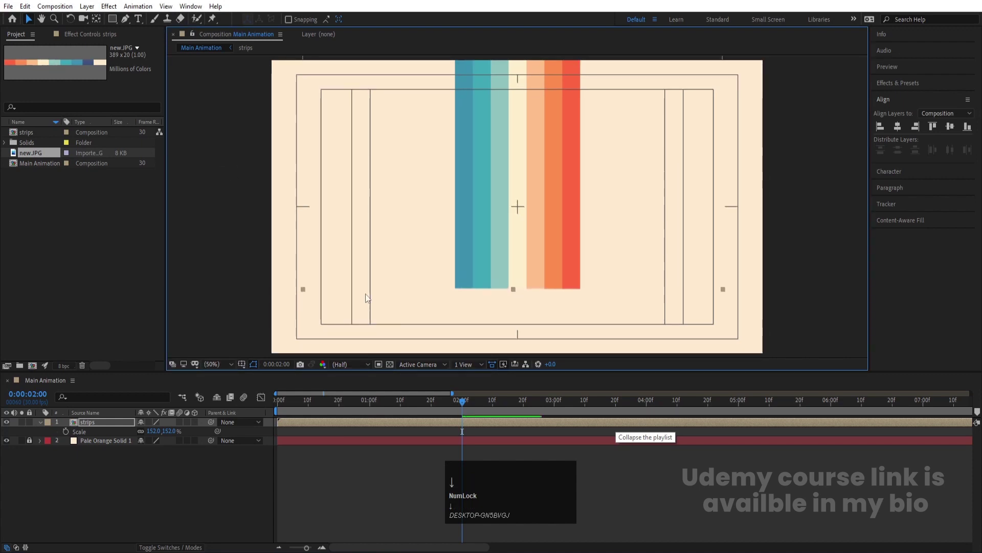
{"action": "key", "text": "s"}
{"action": "key", "text": "s"}
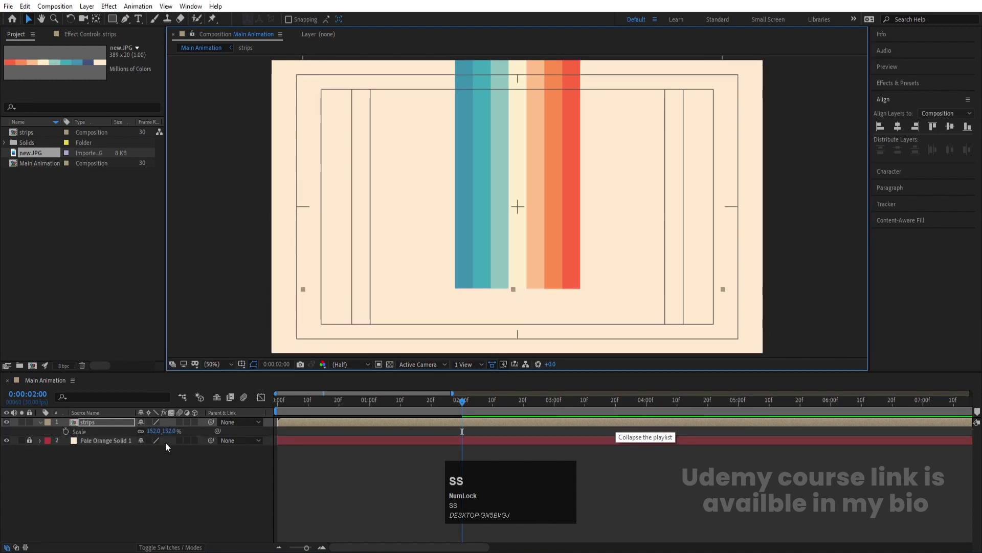
{"action": "left_click", "coordinate": [295, 417]}
Preview inside strips and advance the time a few frames from the first stripe layer.
{"action": "key", "text": "space"}
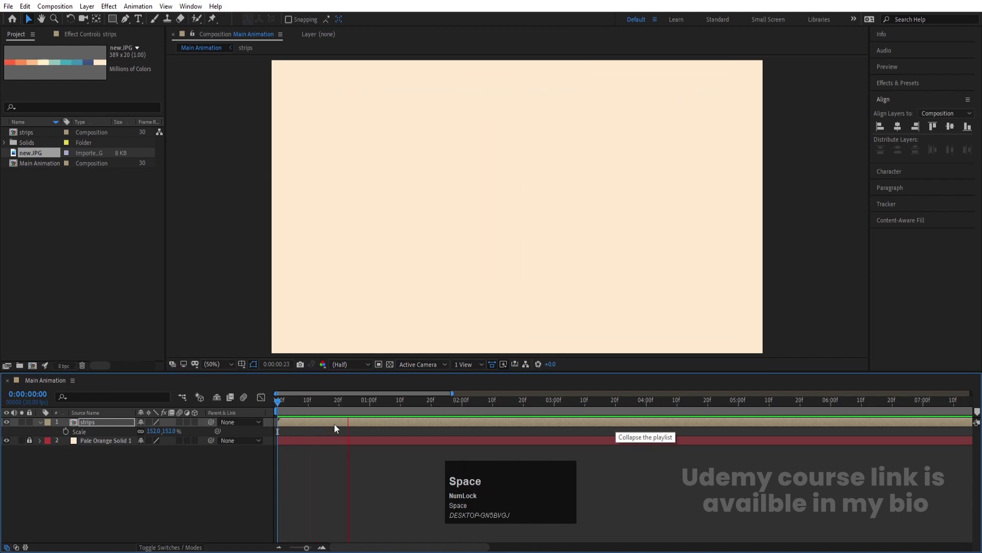
{"action": "key", "text": "space"}
{"action": "left_click_drag", "start_coordinate": [336, 413], "coordinate": [169, 459]}
{"action": "key", "text": "space"}
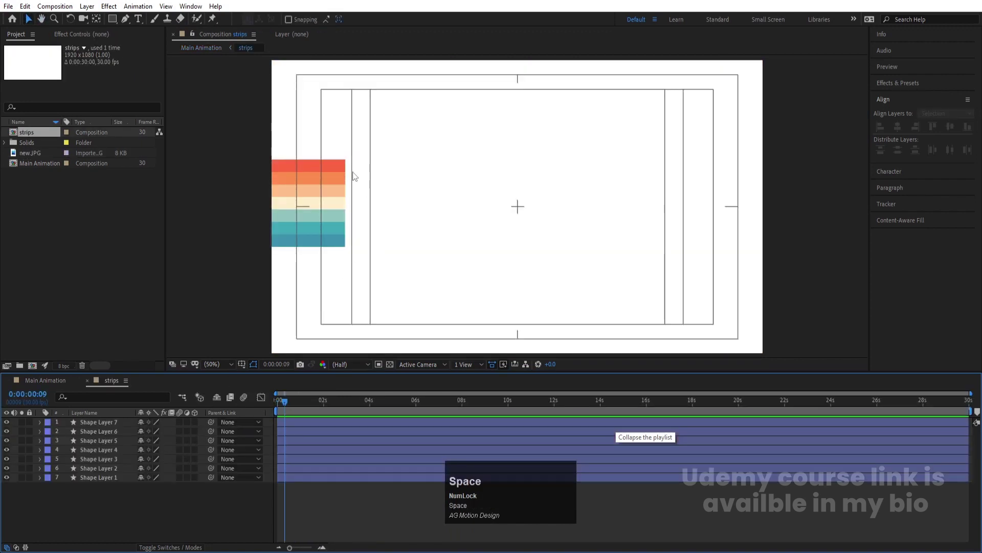
{"action": "left_click", "coordinate": [291, 406]}
{"action": "key", "text": "="}
{"action": "key", "text": "="}
{"action": "key", "text": "="}
Offset Shape Layers 2–7 so each stripe starts a few frames after the previous one.
{"action": "left_click", "coordinate": [311, 413]}
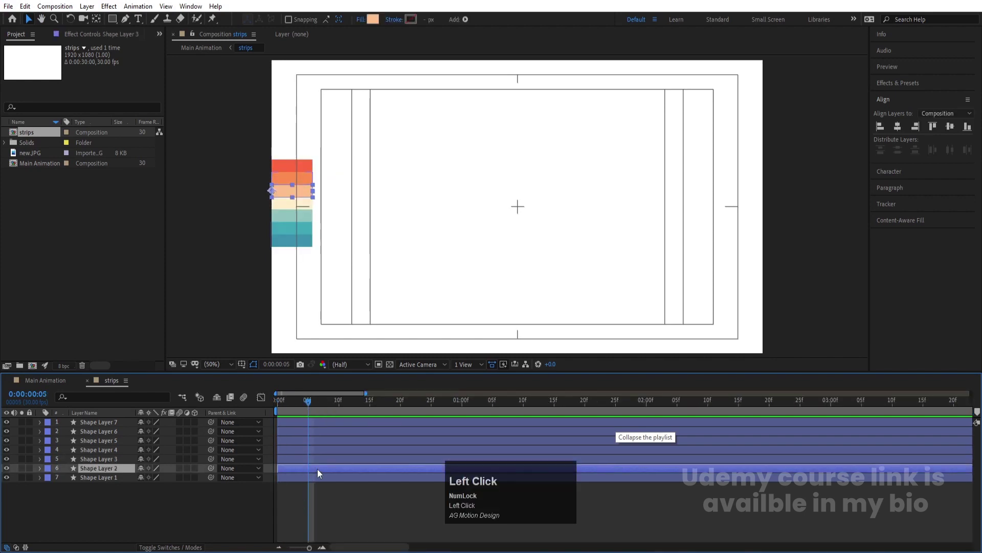
{"action": "key", "text": "["}
{"action": "left_click", "coordinate": [342, 403]}
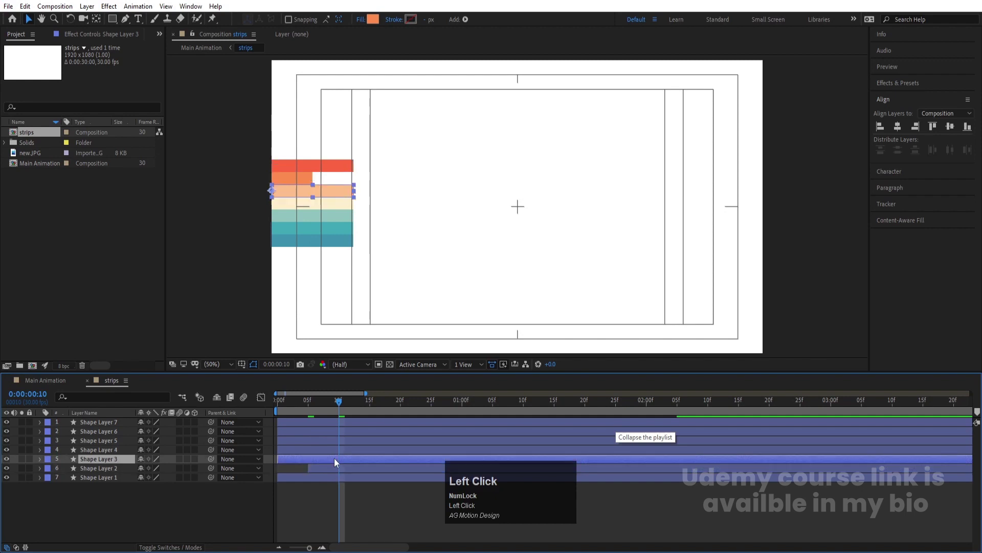
{"action": "key", "text": "["}
{"action": "left_click", "coordinate": [373, 404]}
{"action": "key", "text": "["}
{"action": "left_click", "coordinate": [402, 406]}
{"action": "key", "text": "["}
{"action": "left_click", "coordinate": [436, 404]}
{"action": "key", "text": "["}
{"action": "left_click", "coordinate": [466, 406]}
{"action": "key", "text": "["}
Play back the staggered stripes, shift all layers together to the current time and review the timing.
{"action": "key", "text": "space"}
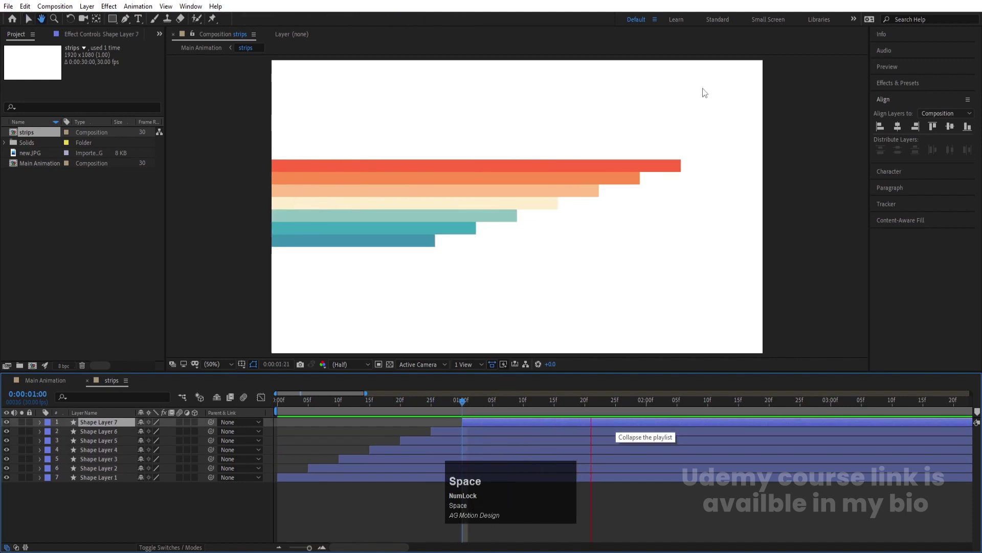
{"action": "left_click", "coordinate": [307, 418]}
{"action": "key", "text": "ctrl+a"}
{"action": "key", "text": "["}
{"action": "left_click_drag", "start_coordinate": [292, 505], "coordinate": [466, 441]}
{"action": "key", "text": "space"}
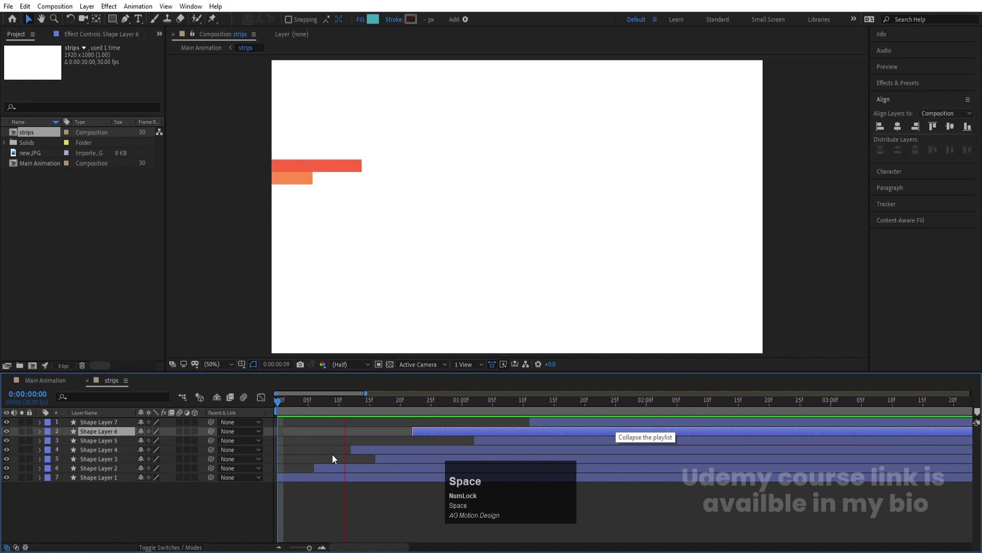
{"action": "key", "text": "-"}
{"action": "key", "text": "-"}
{"action": "key", "text": "-"}
{"action": "key", "text": "space"}
{"action": "left_click_drag", "start_coordinate": [47, 386], "coordinate": [464, 407]}
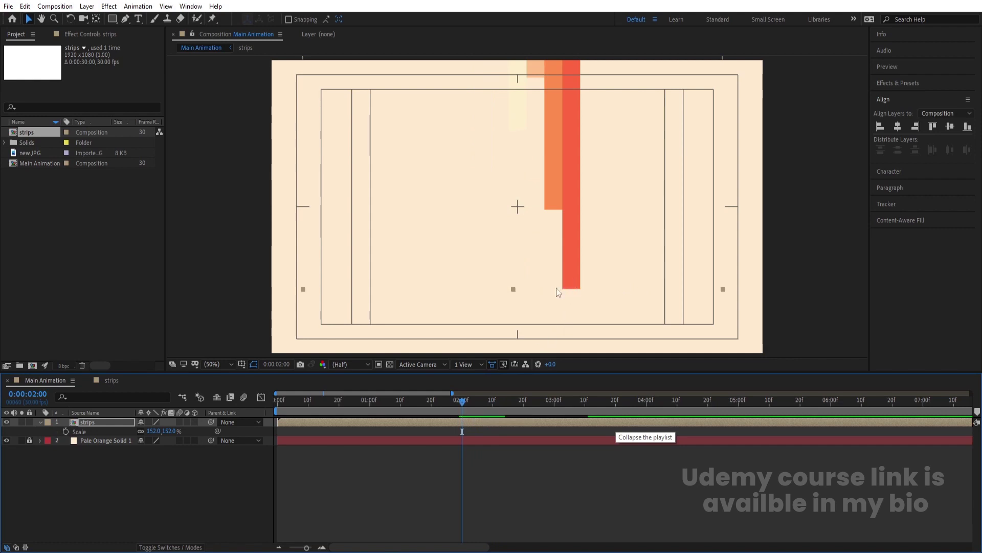
{"action": "left_click", "coordinate": [105, 430]}
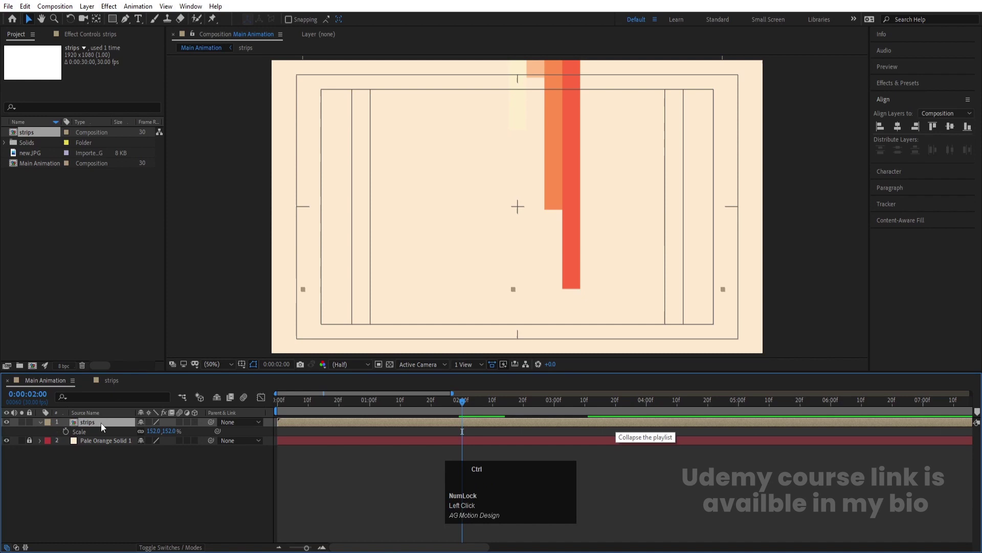
{"action": "key", "text": "ctrl+d"}
{"action": "key", "text": "s"}
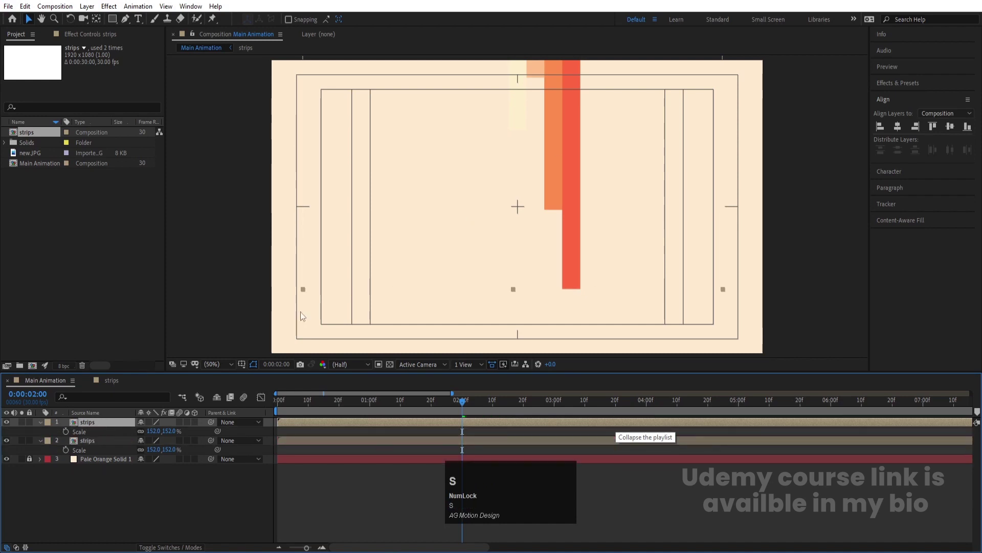
{"action": "left_click", "coordinate": [145, 440]}
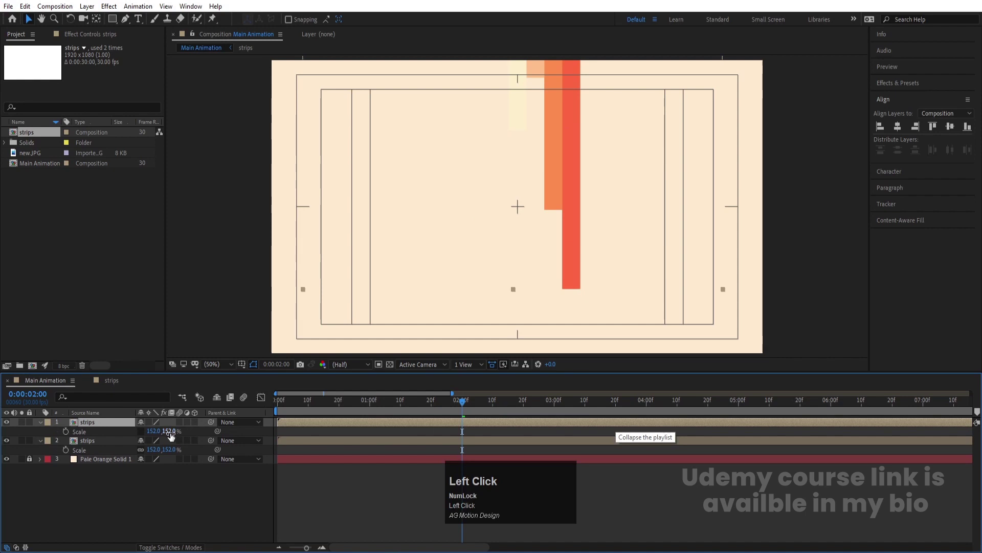
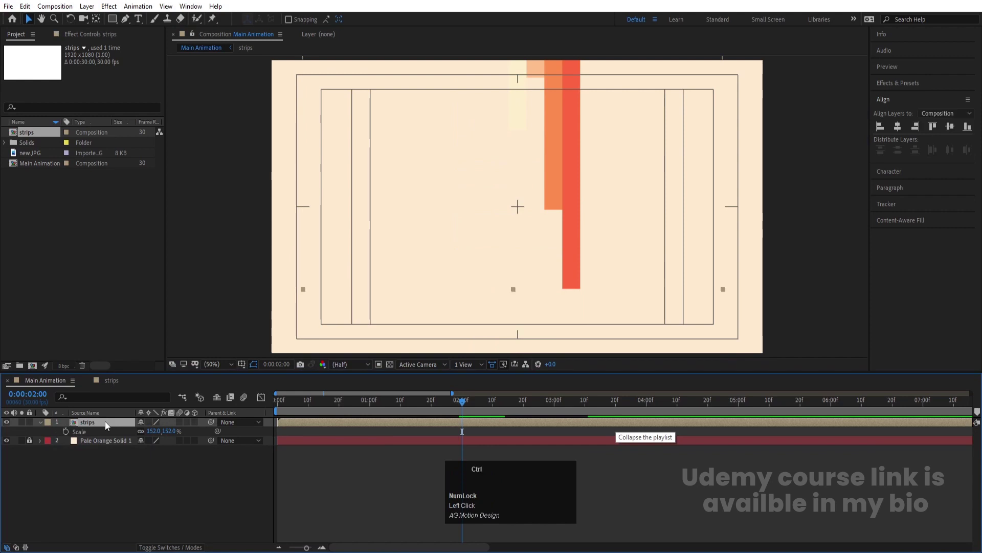
Duplicate the strips layer as a 3D copy and move it lower in the frame.
{"action": "key", "text": "ctrl+d"}
{"action": "left_click", "coordinate": [196, 428]}
{"action": "key", "text": "r"}
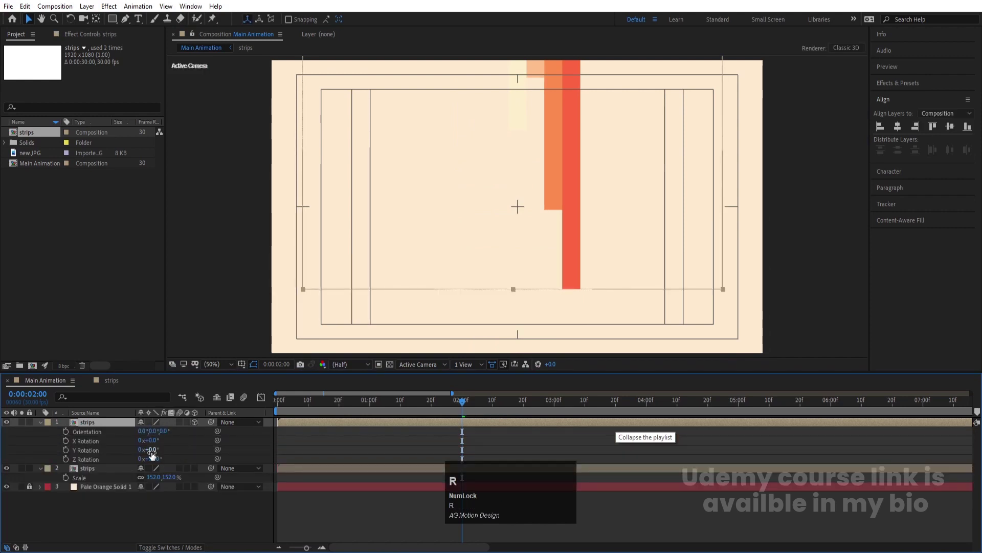
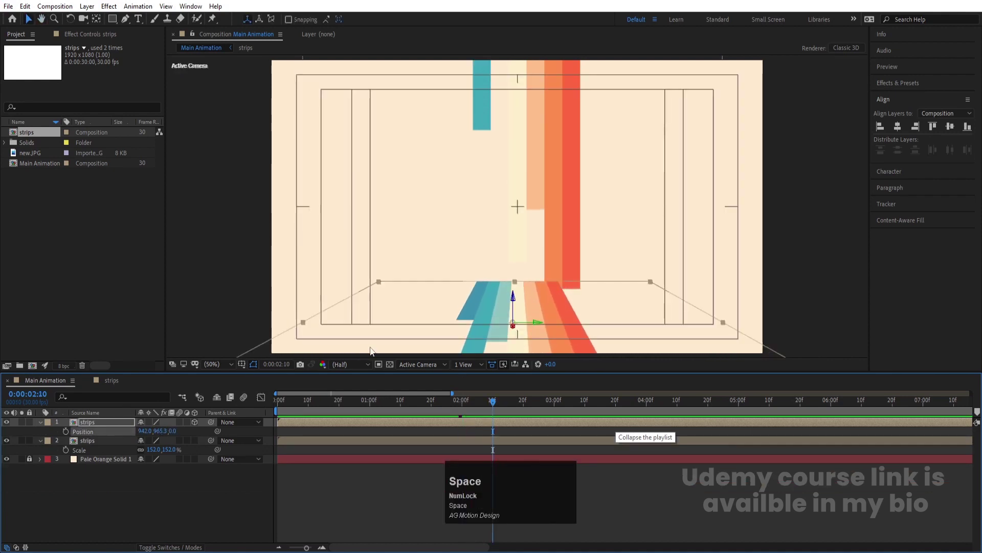
{"action": "left_click_drag", "start_coordinate": [489, 405], "coordinate": [544, 312]}
{"action": "key", "text": "Up"}
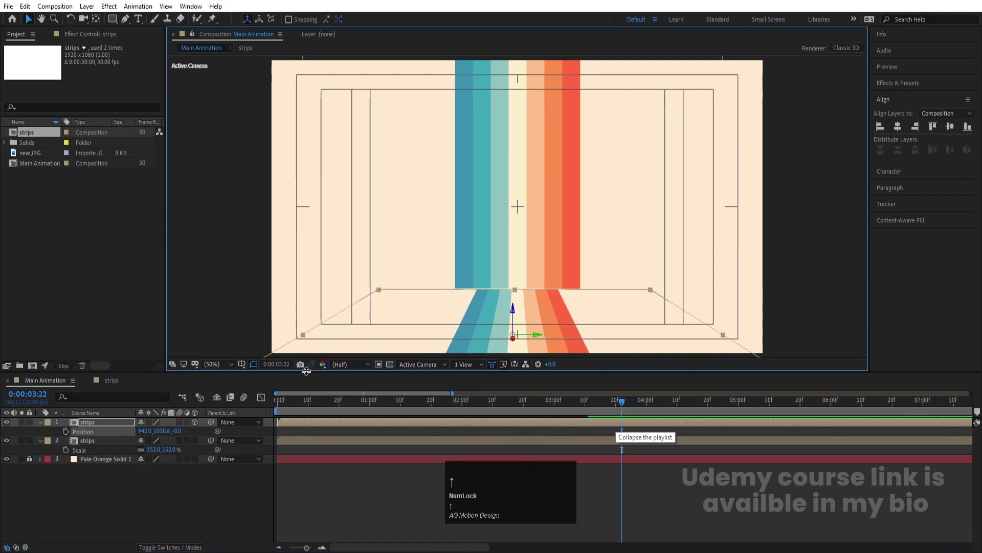
{"action": "key", "text": "Up"}
{"action": "key", "text": "Down"}
{"action": "key", "text": "Up"}
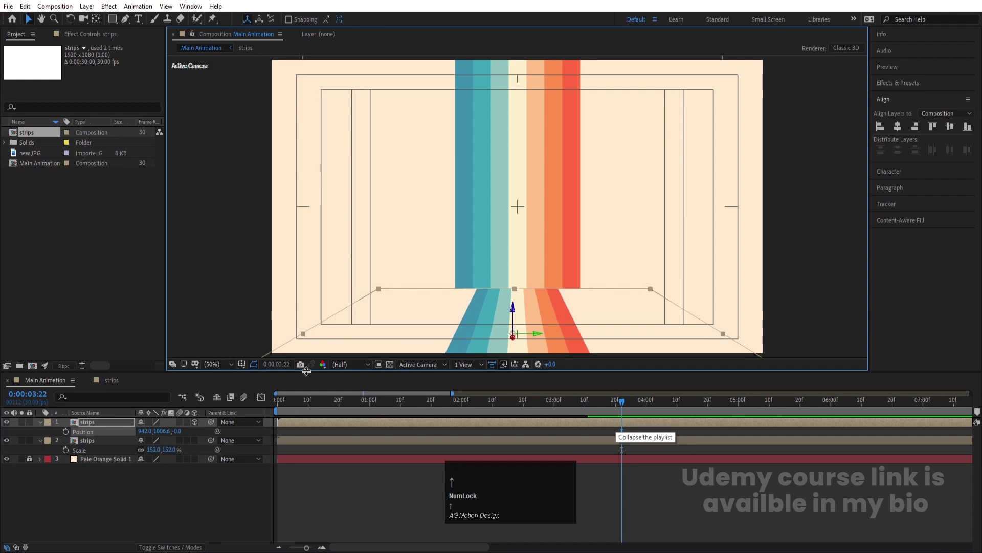
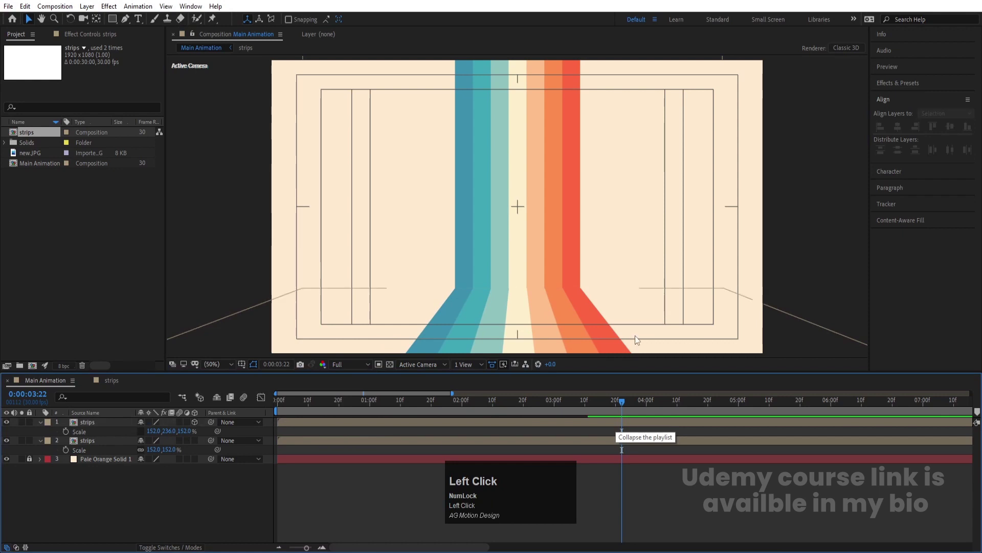
Scale the copy to 152/236/152% and delay its start by about two seconds.
{"action": "key", "text": "Left"}
{"action": "left_click", "coordinate": [304, 511]}
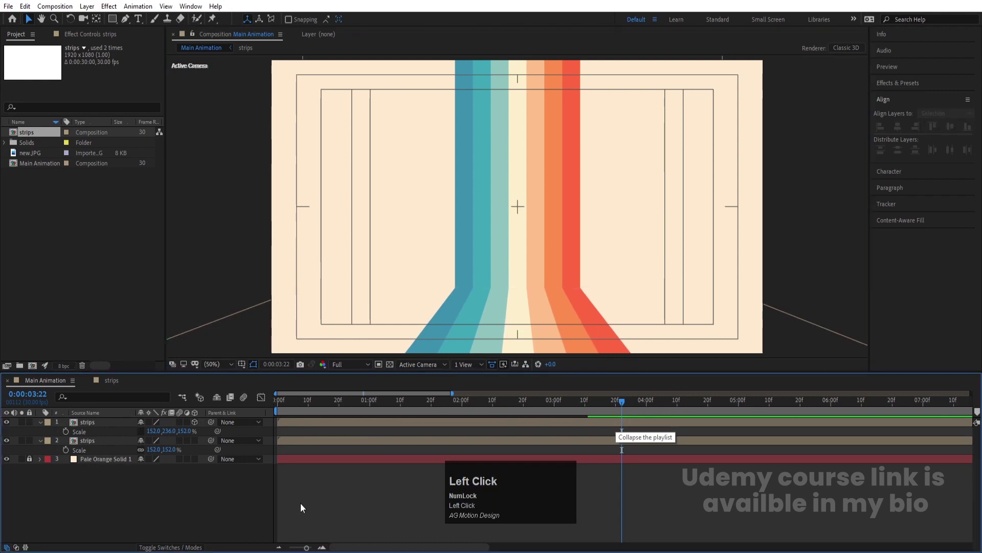
{"action": "left_click_drag", "start_coordinate": [433, 409], "coordinate": [126, 429]}
{"action": "key", "text": "["}
{"action": "key", "text": "space"}
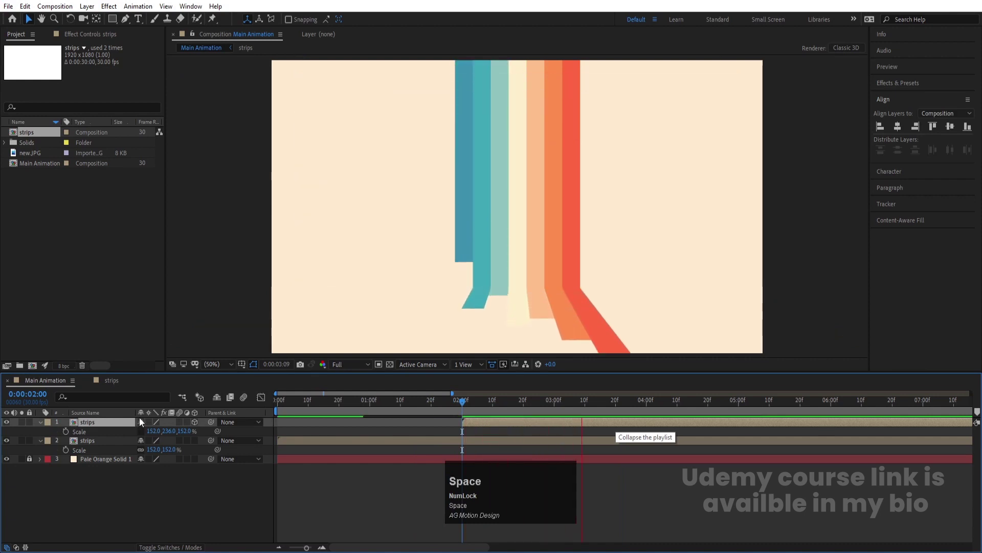
{"action": "key", "text": "space"}
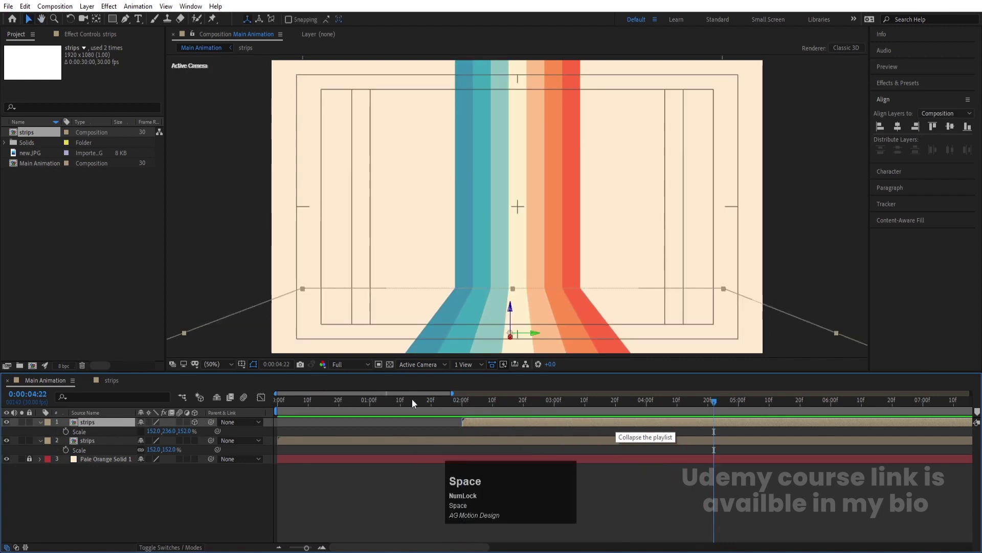
Zoom the timeline out and preview the staggered strips animation.
{"action": "key", "text": "-"}
{"action": "key", "text": "-"}
{"action": "left_click", "coordinate": [397, 406]}
{"action": "key", "text": "space"}
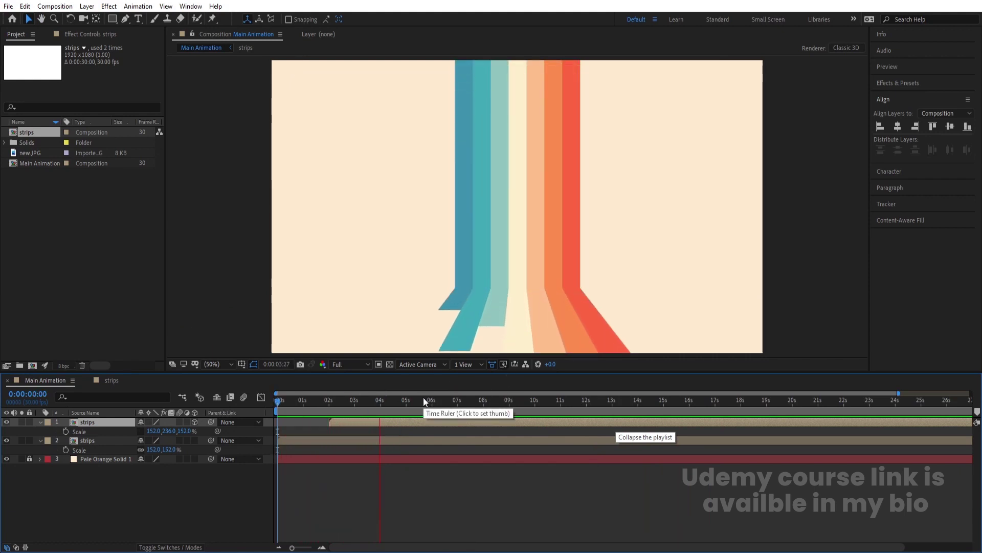
{"action": "key", "text": "space"}
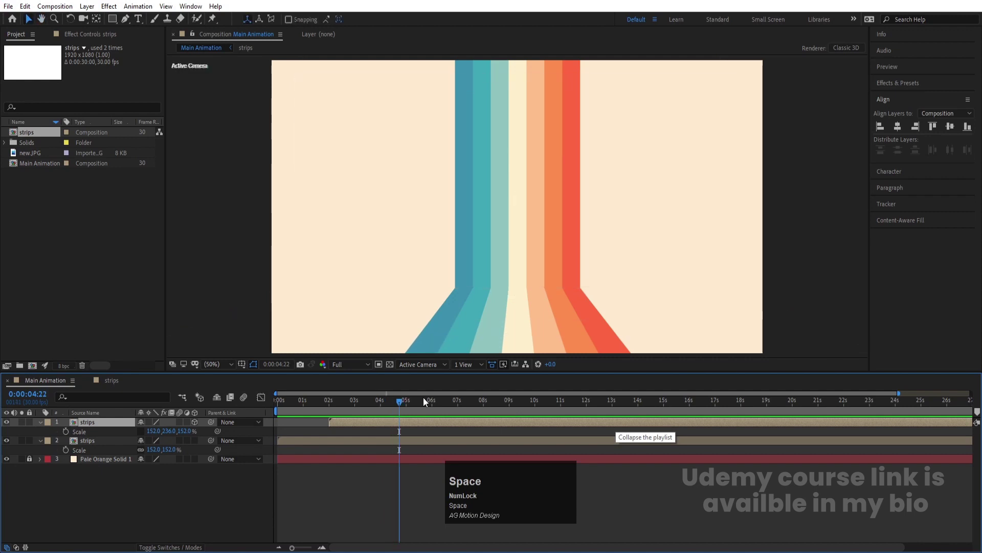
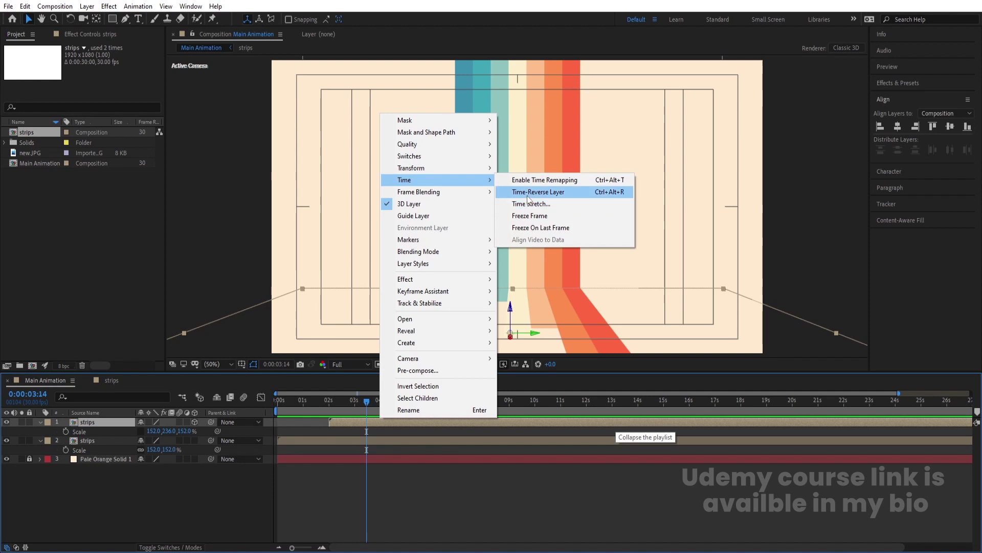
Time-stretch the 3D strips copy to 50%, halving its duration to 15 seconds.
{"action": "left_click", "coordinate": [536, 205]}
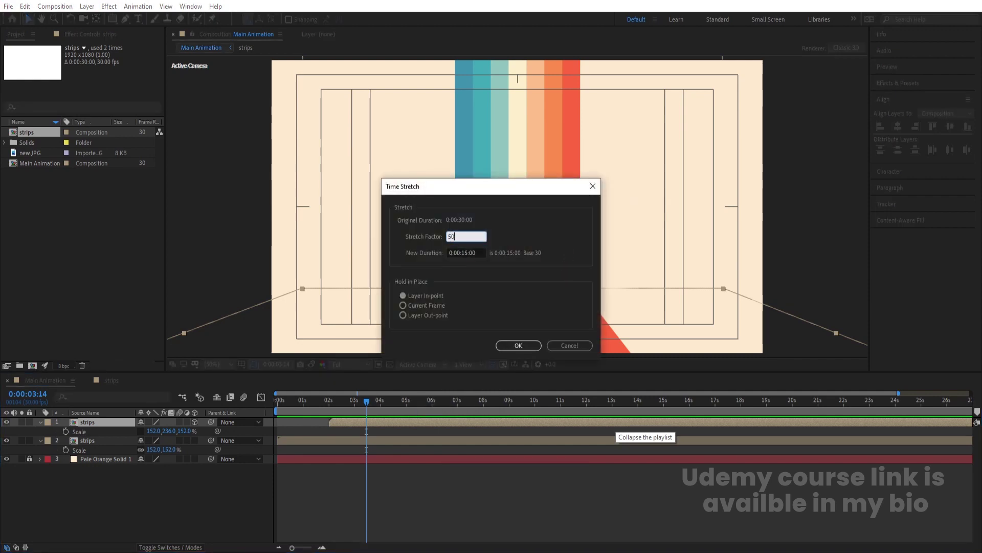
{"action": "key", "text": "Return"}
{"action": "left_click", "coordinate": [326, 403]}
{"action": "key", "text": "space"}
{"action": "key", "text": "space"}
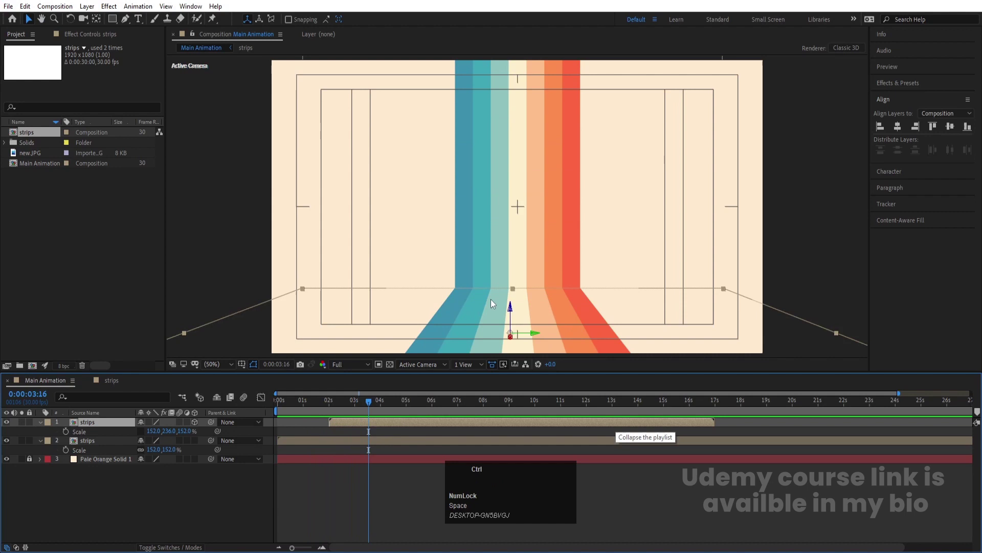
Preview the faster copy, undoing a stray timeline change.
{"action": "left_click", "coordinate": [375, 405]}
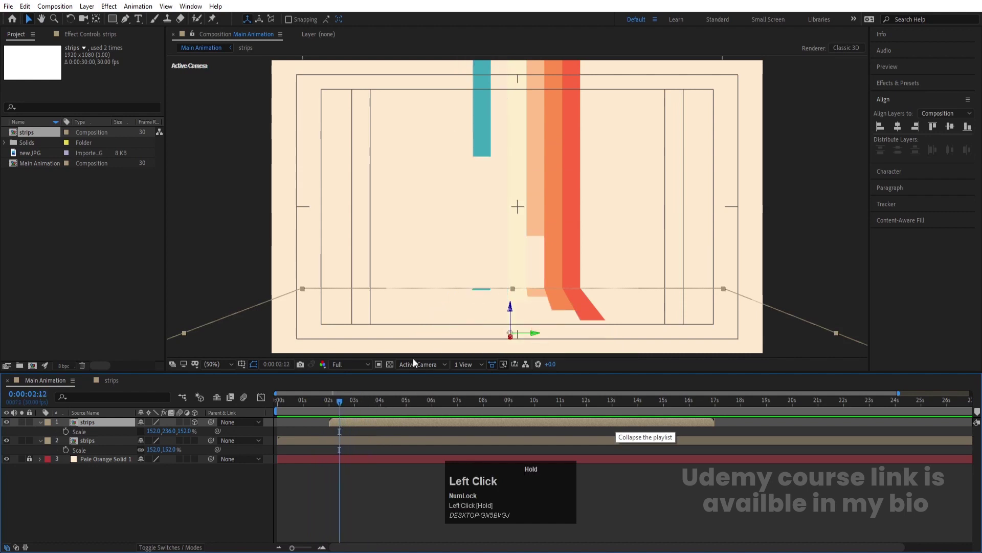
{"action": "key", "text": "space"}
{"action": "key", "text": "ctrl+z"}
{"action": "key", "text": "space"}
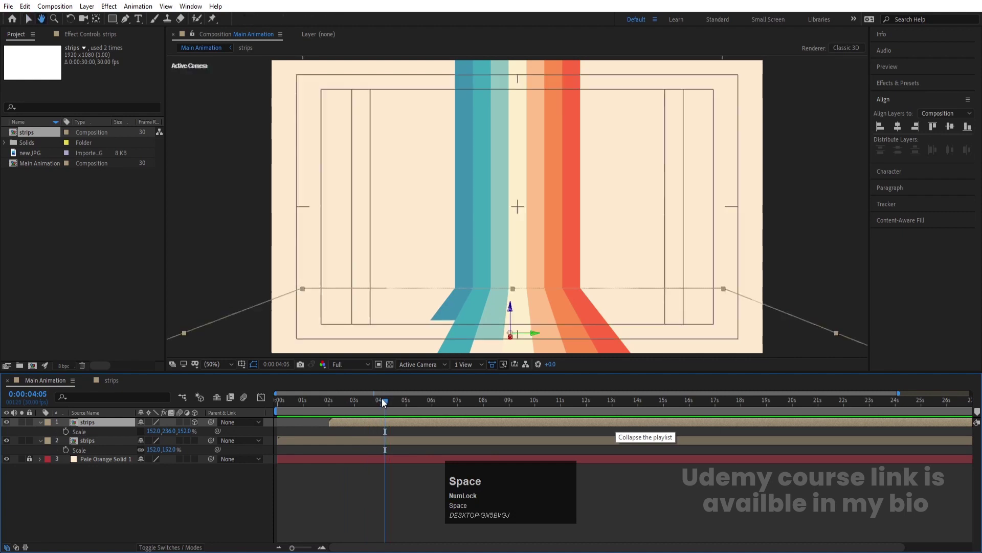
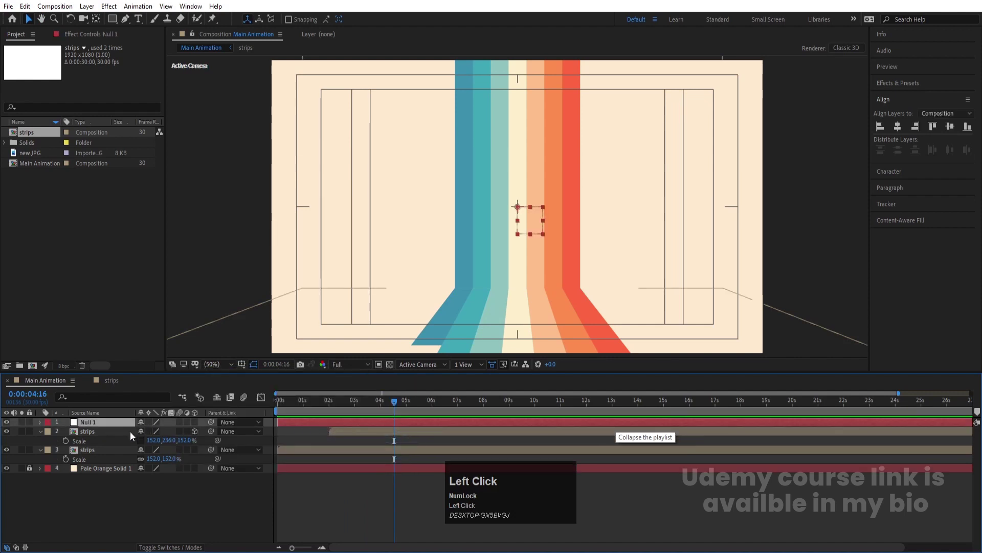
Parent both strips copies to a new Null 1 and preview the bend.
{"action": "left_click", "coordinate": [110, 455]}
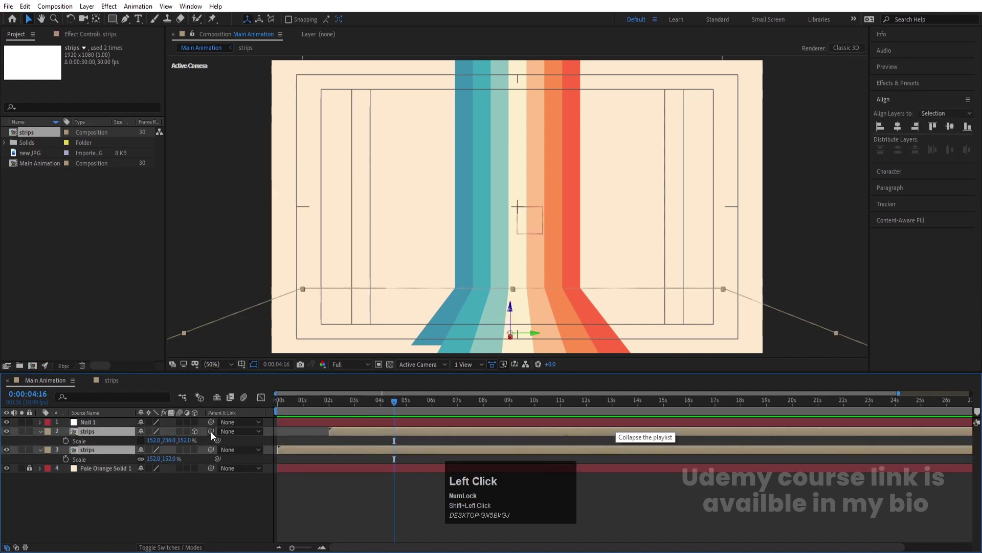
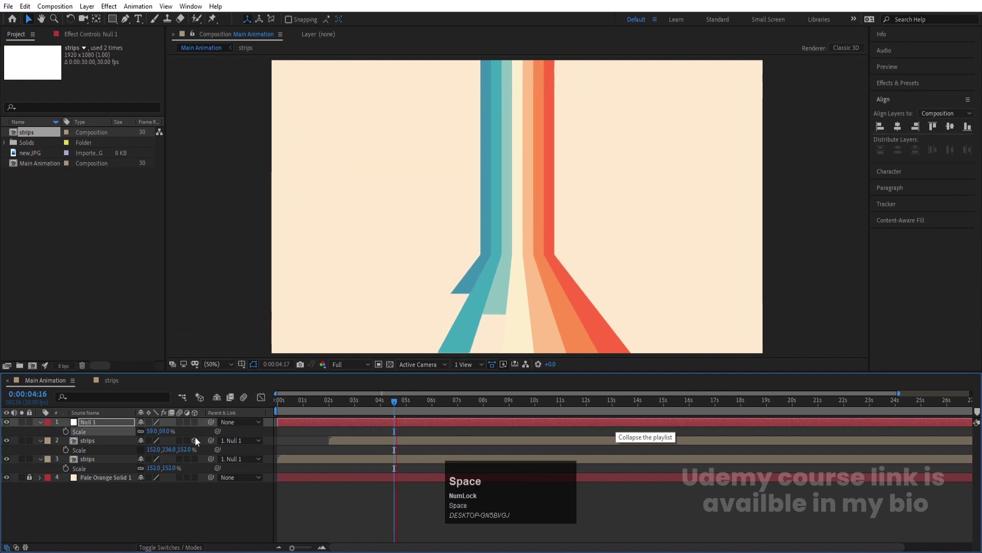
{"action": "left_click", "coordinate": [320, 408]}
{"action": "key", "text": "space"}
{"action": "key", "text": "space"}
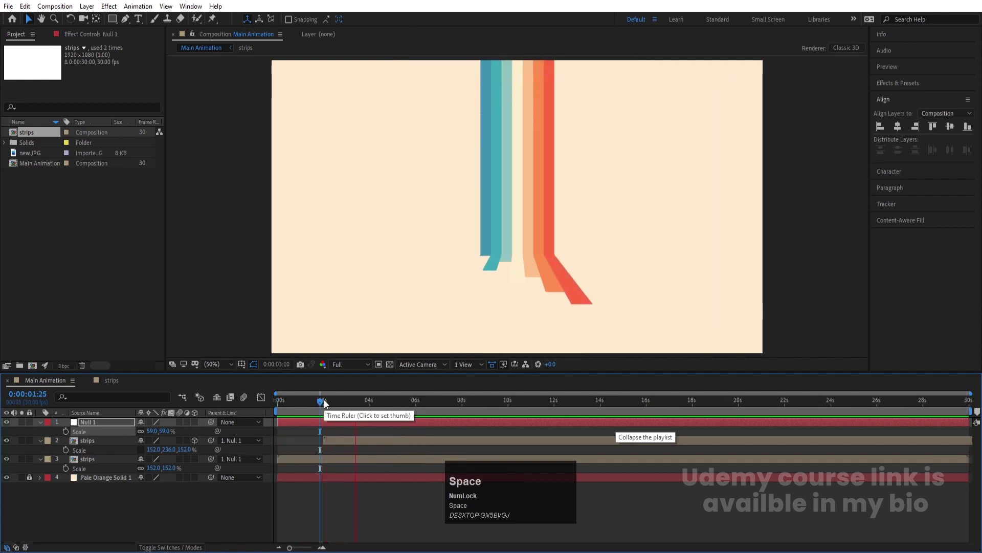
{"action": "key", "text": "space"}
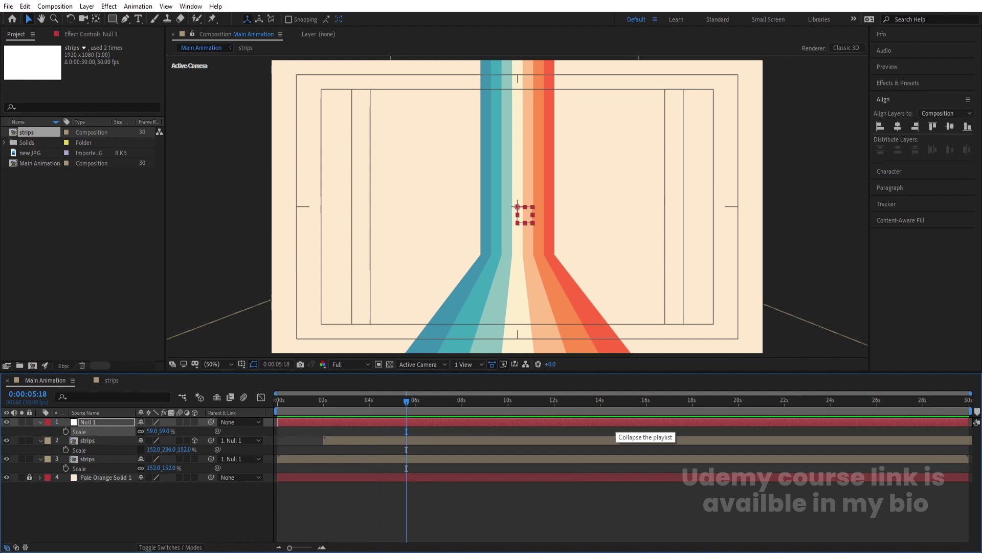
Scale Null 1 to 59% and collapse all layer properties.
{"action": "left_click", "coordinate": [280, 517]}
{"action": "key", "text": "u"}
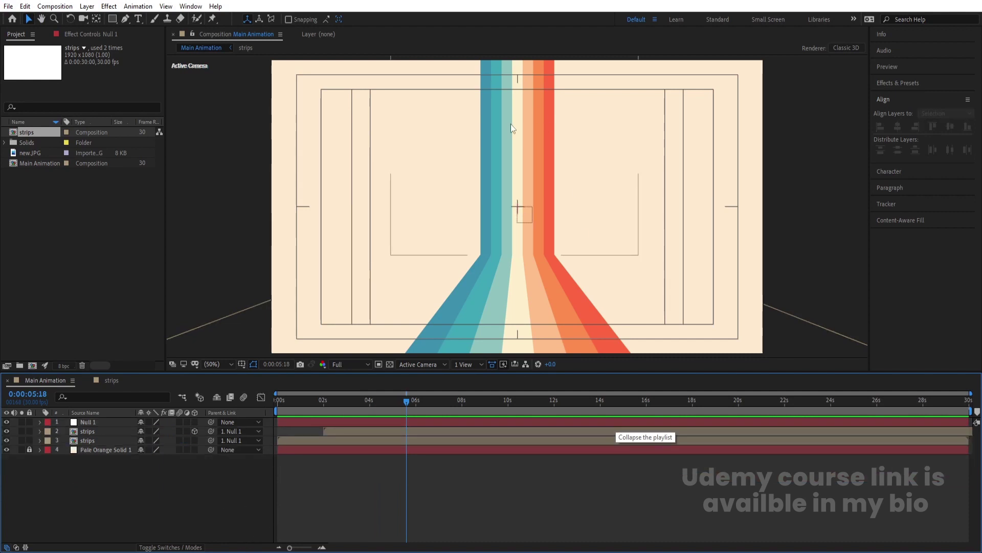
{"action": "left_click", "coordinate": [165, 503]}
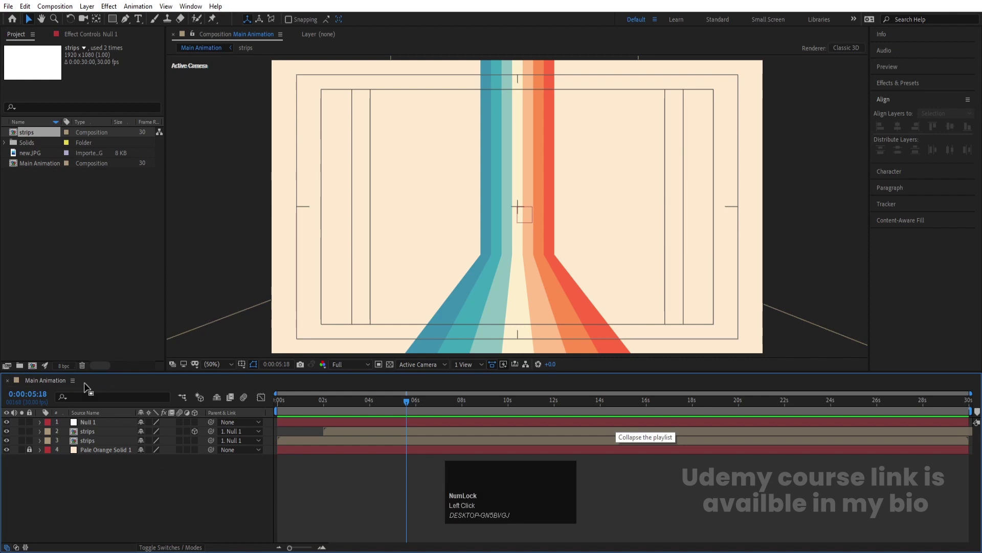
Hide the null and stripe layers and add a white Shrikhand title reading 'Retro'.
{"action": "left_click_drag", "start_coordinate": [9, 441], "coordinate": [143, 25]}
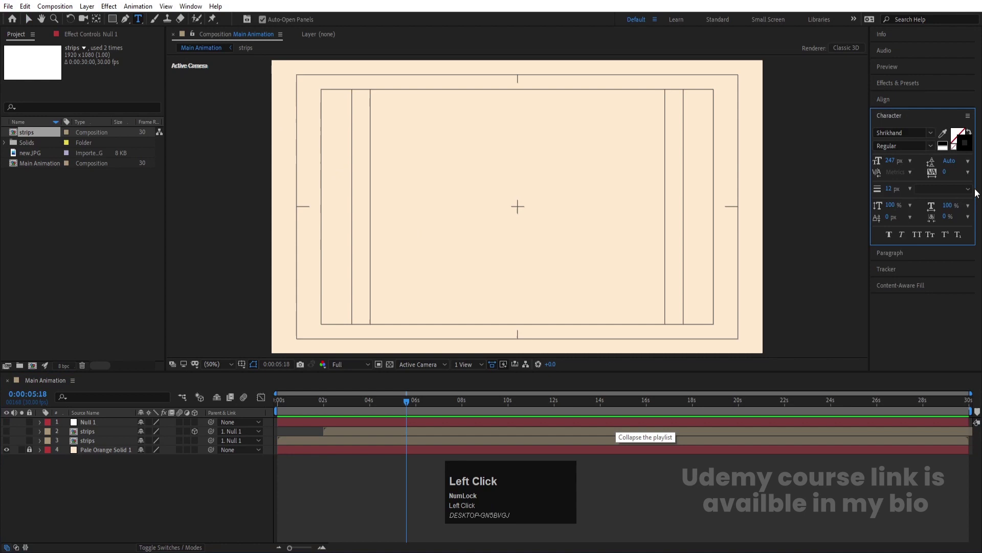
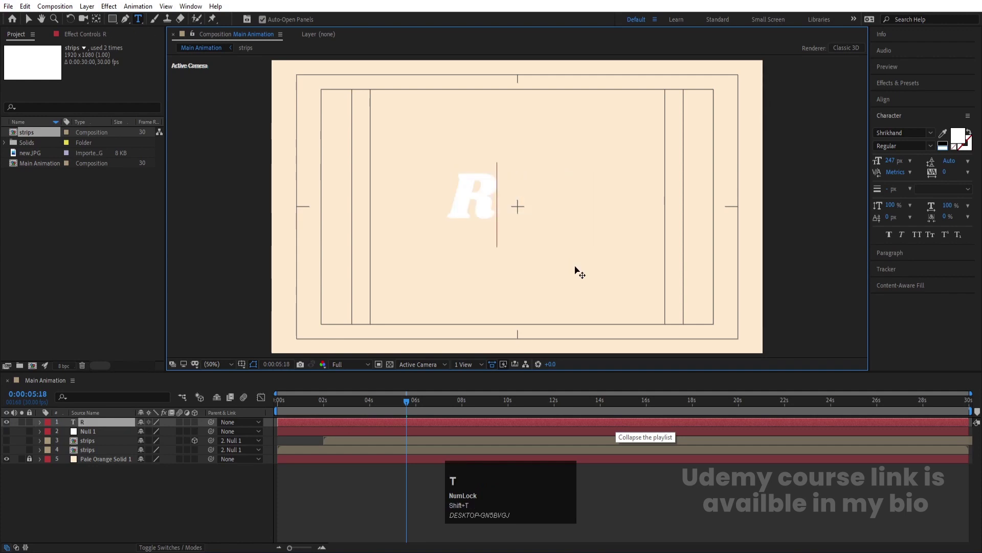
{"action": "type", "text": "etro"}
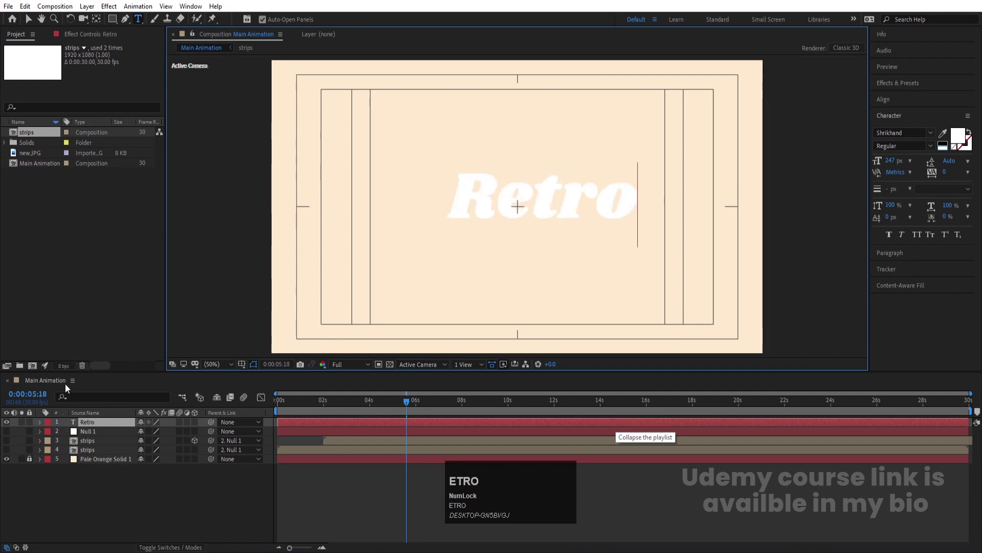
{"action": "left_click", "coordinate": [93, 422]}
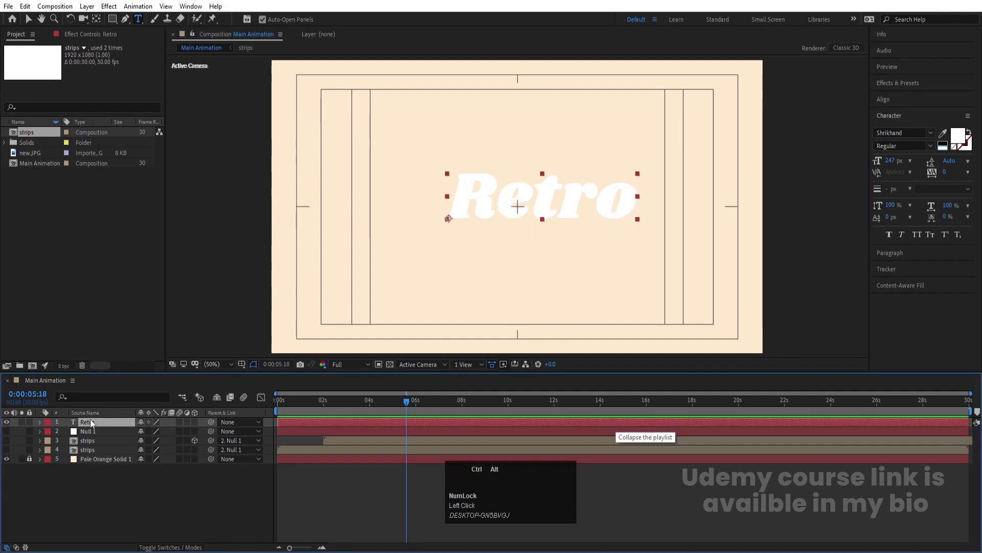
Align the Retro title to the horizontal and vertical centre of the composition.
{"action": "key", "text": "ctrl+alt+Home"}
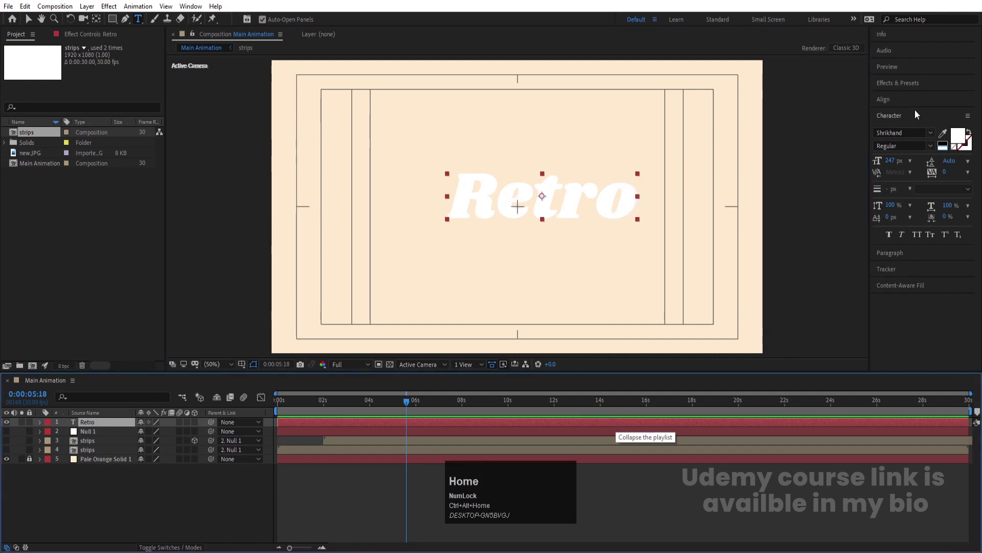
{"action": "left_click", "coordinate": [905, 98]}
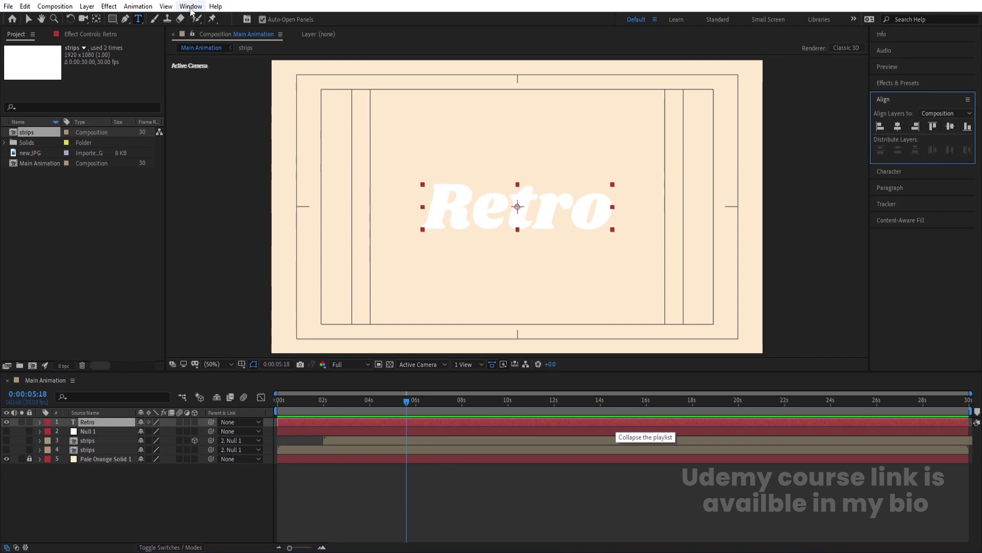
Apply Animation Composer's Overshoot Scale Characters 1 preset to the Retro title.
{"action": "left_click", "coordinate": [191, 14]}
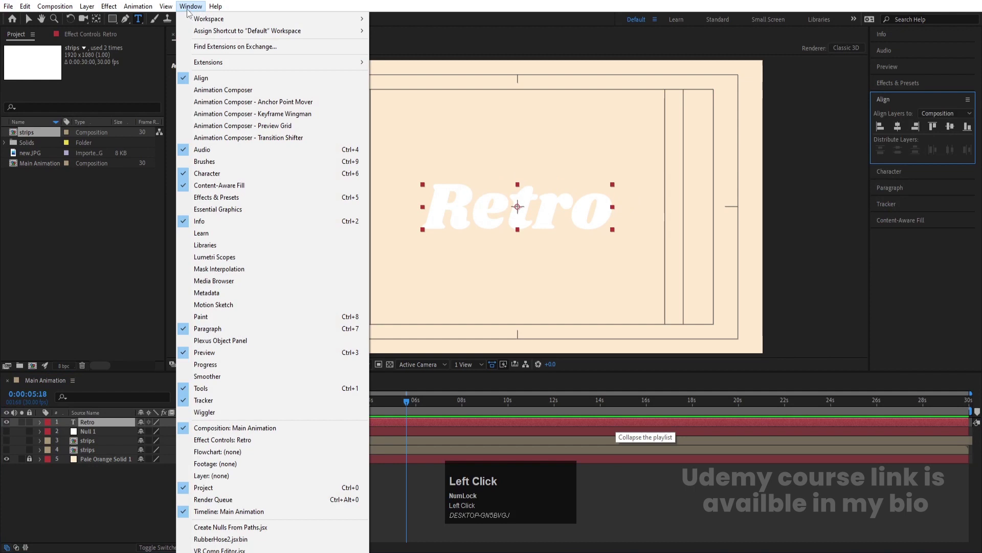
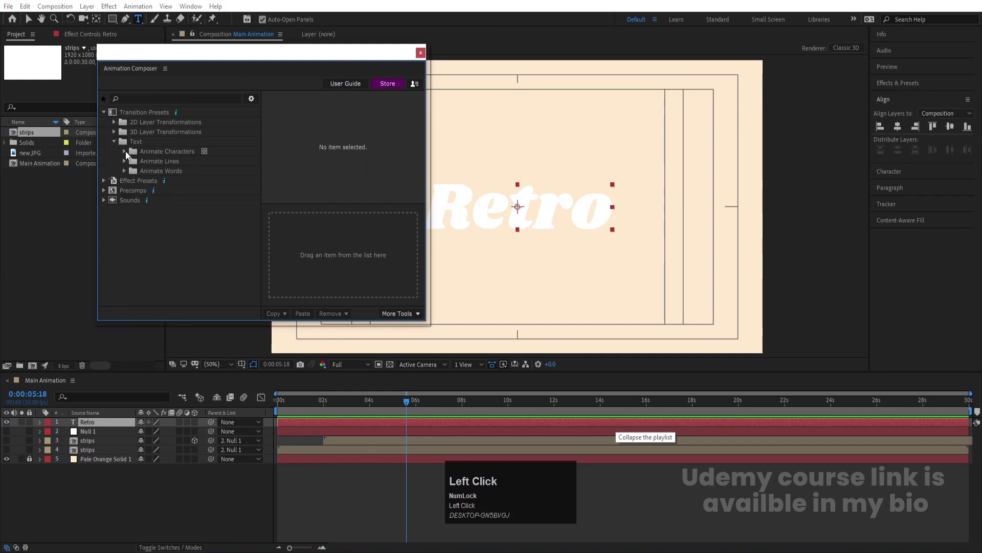
{"action": "left_click", "coordinate": [127, 154]}
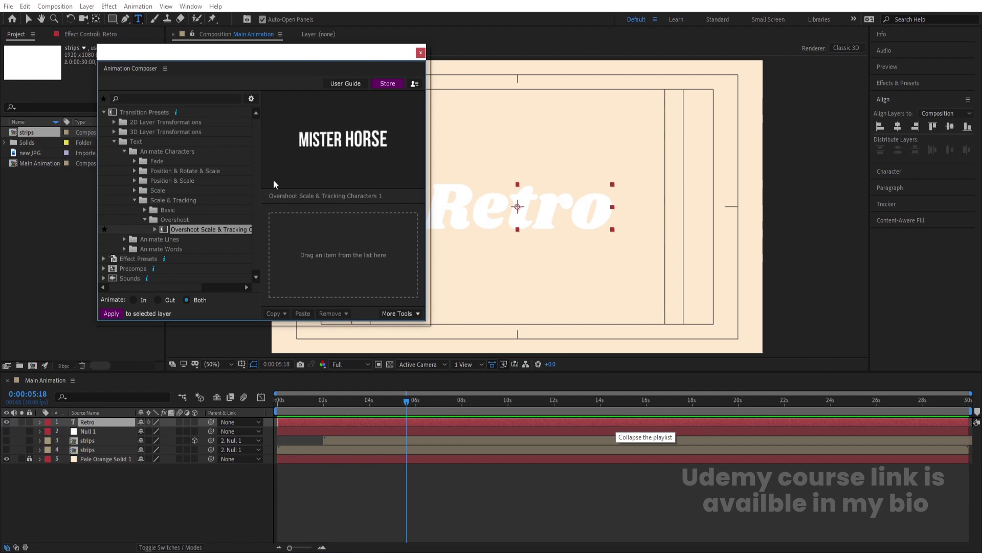
{"action": "left_click", "coordinate": [146, 215]}
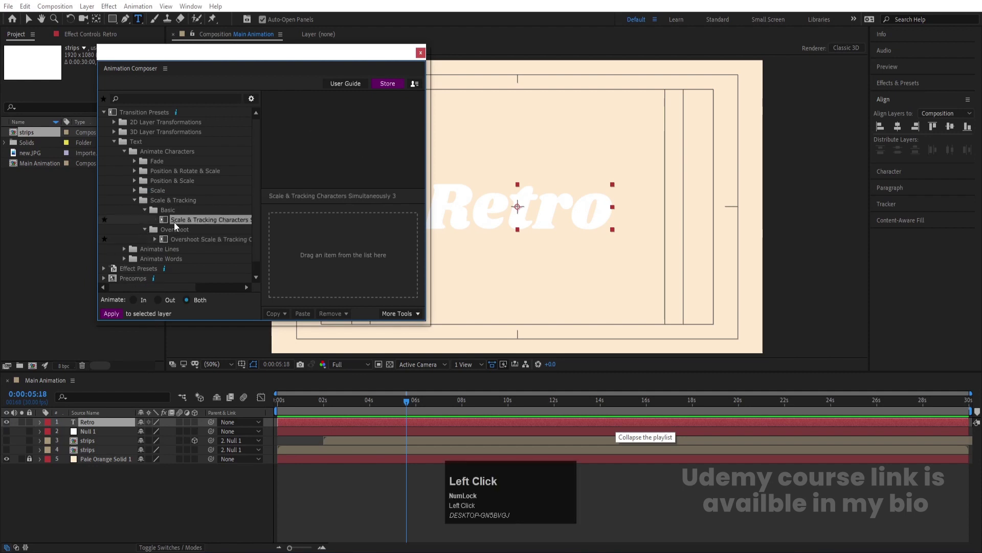
{"action": "left_click", "coordinate": [139, 201]}
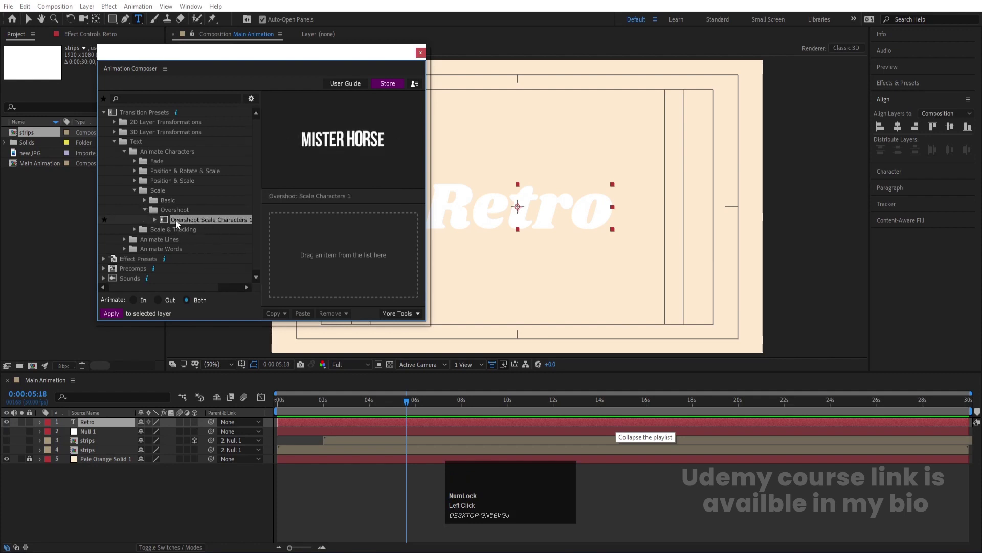
{"action": "left_click_drag", "start_coordinate": [178, 224], "coordinate": [238, 409]}
Preview the title's overshoot intro and collapse the Retro layer.
{"action": "key", "text": "space"}
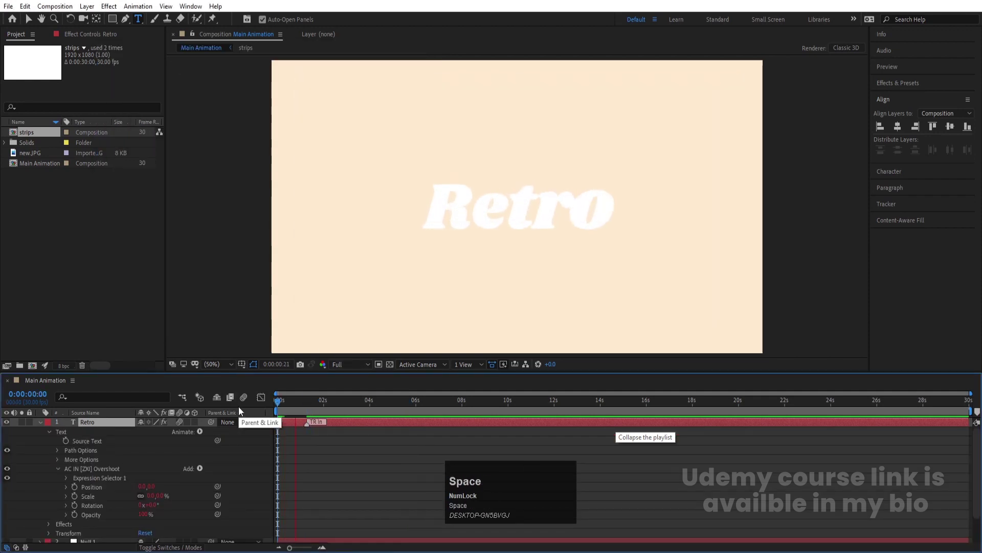
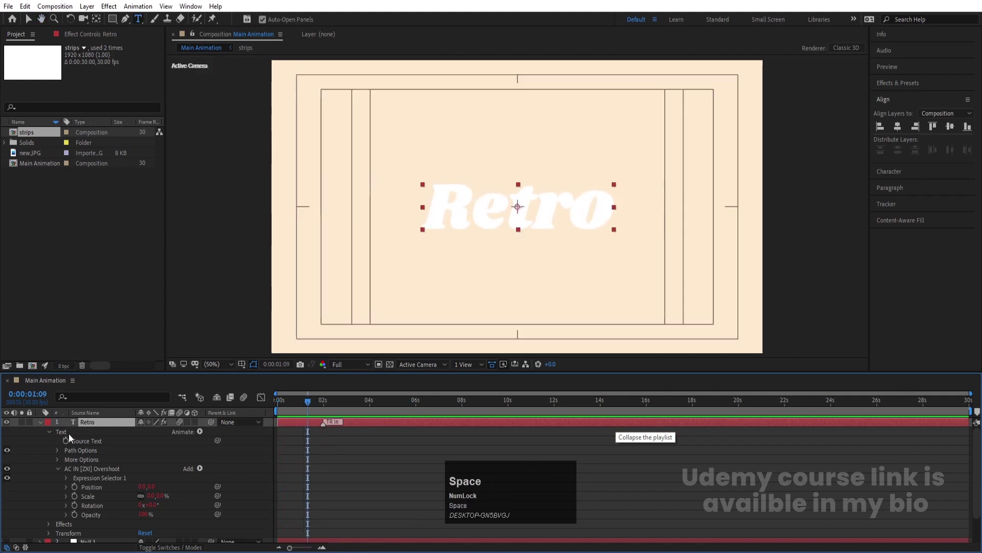
{"action": "left_click", "coordinate": [44, 425]}
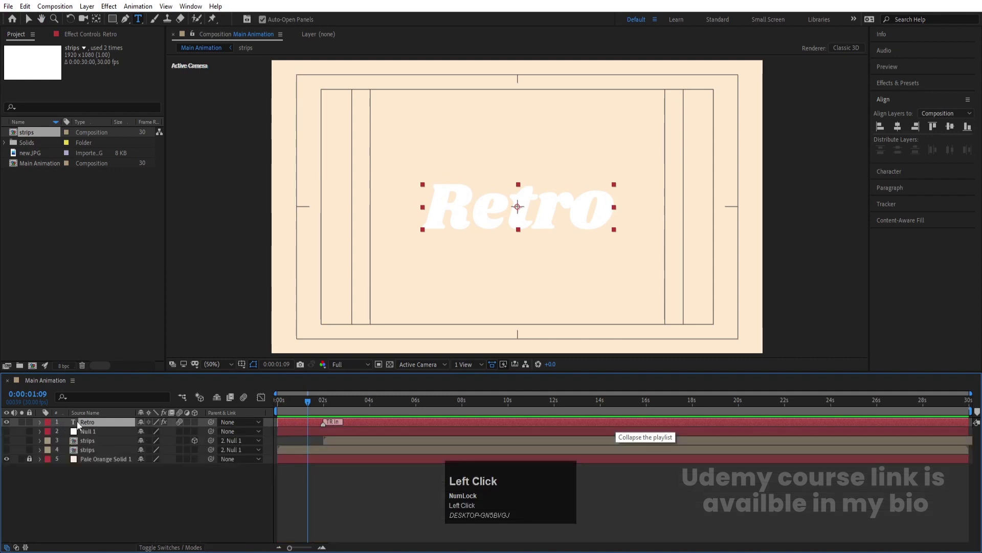
{"action": "key", "text": "="}
{"action": "left_click", "coordinate": [264, 427]}
Step through the keyframes and duplicate the Retro layer into Retro 2.
{"action": "key", "text": "k"}
{"action": "left_click", "coordinate": [364, 483]}
{"action": "key", "text": "k"}
{"action": "left_click", "coordinate": [370, 428]}
{"action": "key", "text": "ctrl+d"}
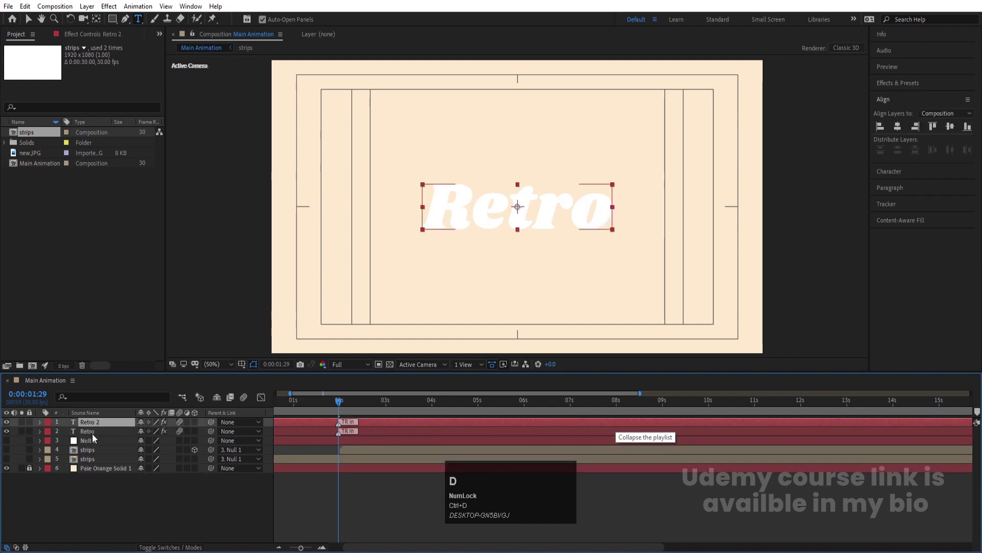
Give the lower Retro copy a black outline and duplicate it with a wider stroke.
{"action": "left_click", "coordinate": [93, 437]}
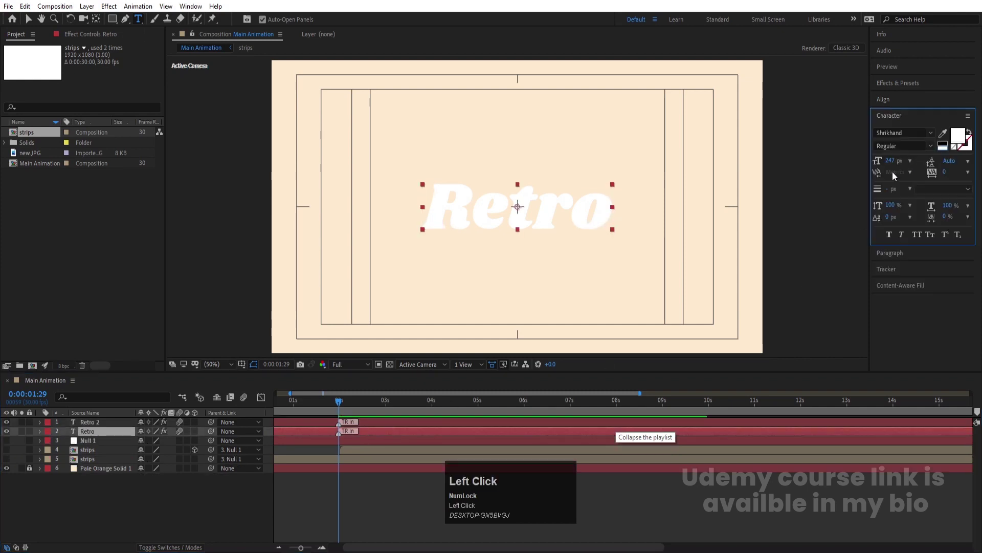
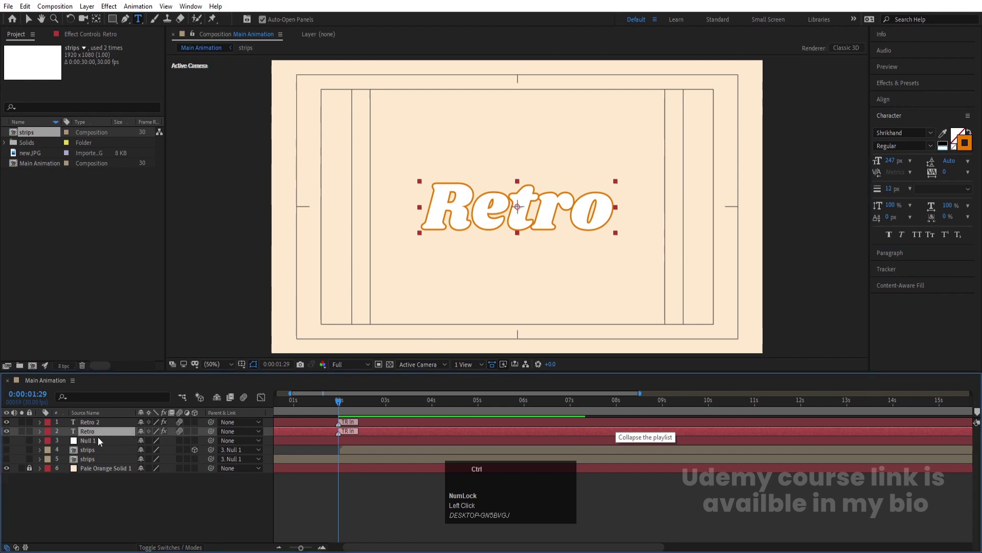
{"action": "key", "text": "ctrl+d"}
{"action": "left_click_drag", "start_coordinate": [92, 445], "coordinate": [101, 448]}
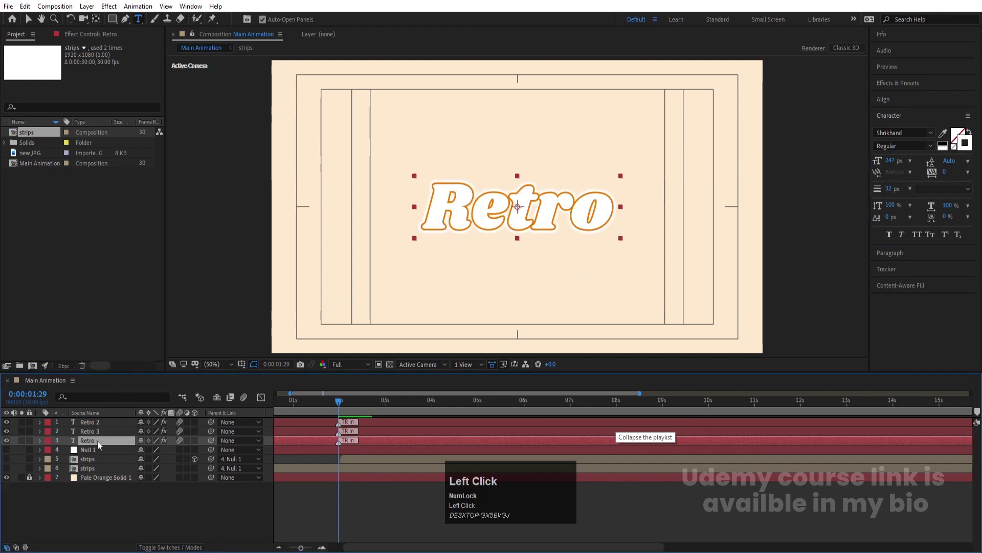
Duplicate again and thicken an orange outline beneath the title.
{"action": "key", "text": "ctrl+d"}
{"action": "left_click_drag", "start_coordinate": [96, 455], "coordinate": [94, 433]}
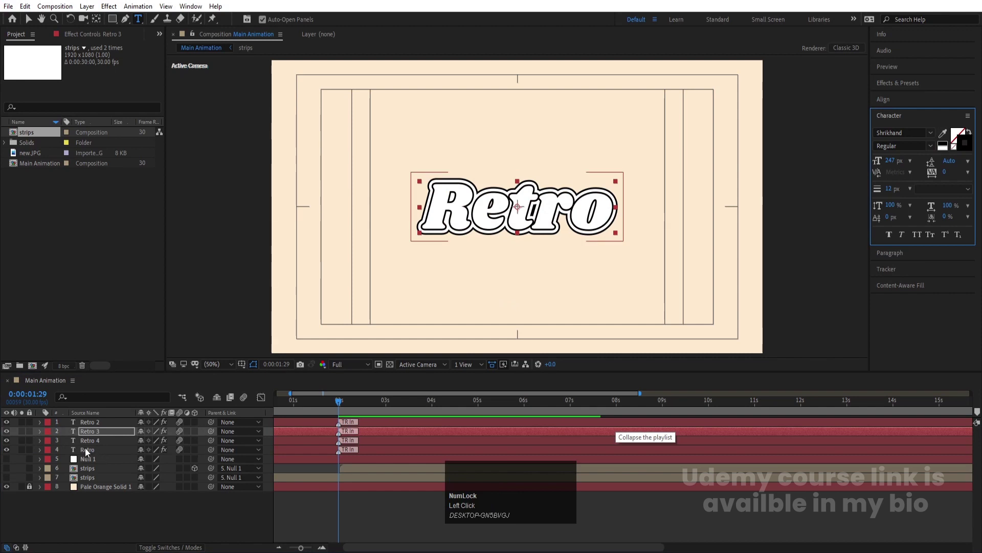
{"action": "left_click_drag", "start_coordinate": [86, 452], "coordinate": [585, 216]}
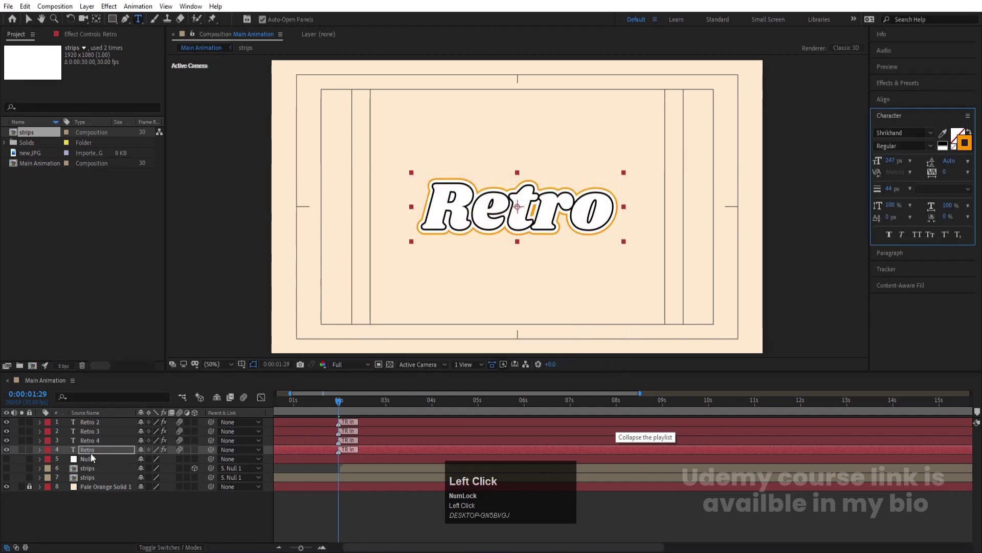
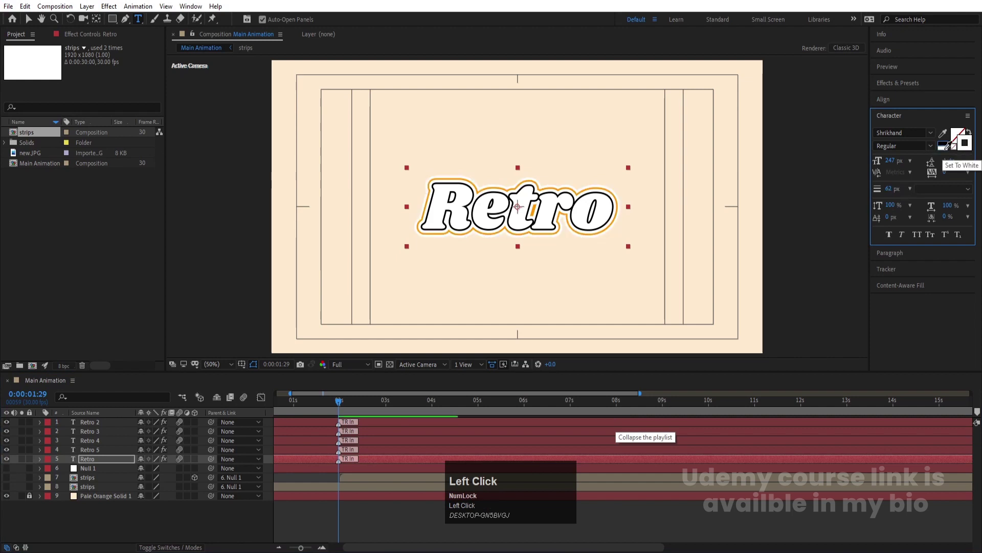
Duplicate the bottom Retro layer into a wide golden-yellow outer outline.
{"action": "scroll", "scroll_direction": "up", "scroll_amount": 3}
{"action": "scroll", "scroll_direction": "up", "scroll_amount": 3}
{"action": "left_click", "coordinate": [100, 464]}
{"action": "key", "text": "ctrl+d"}
{"action": "left_click", "coordinate": [89, 475]}
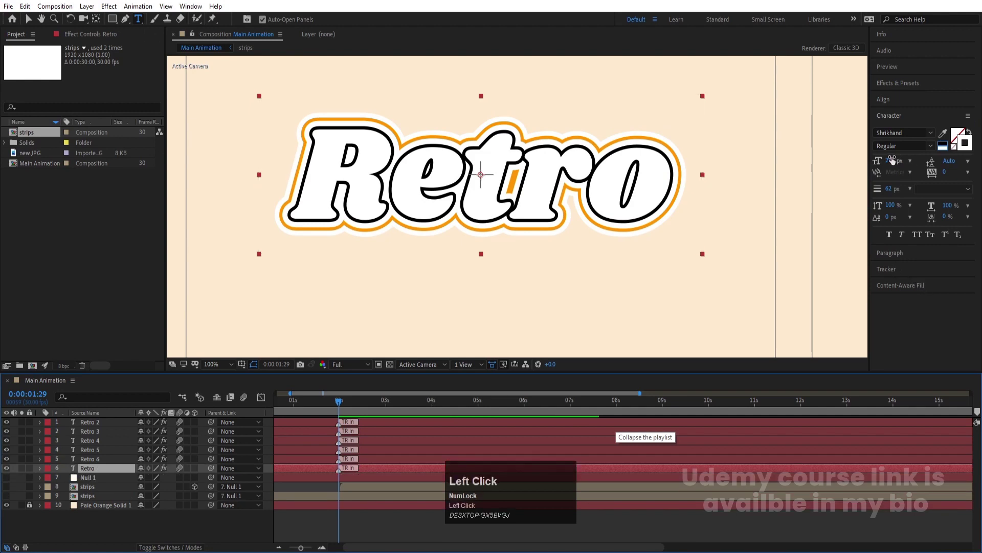
{"action": "left_click_drag", "start_coordinate": [889, 197], "coordinate": [577, 214]}
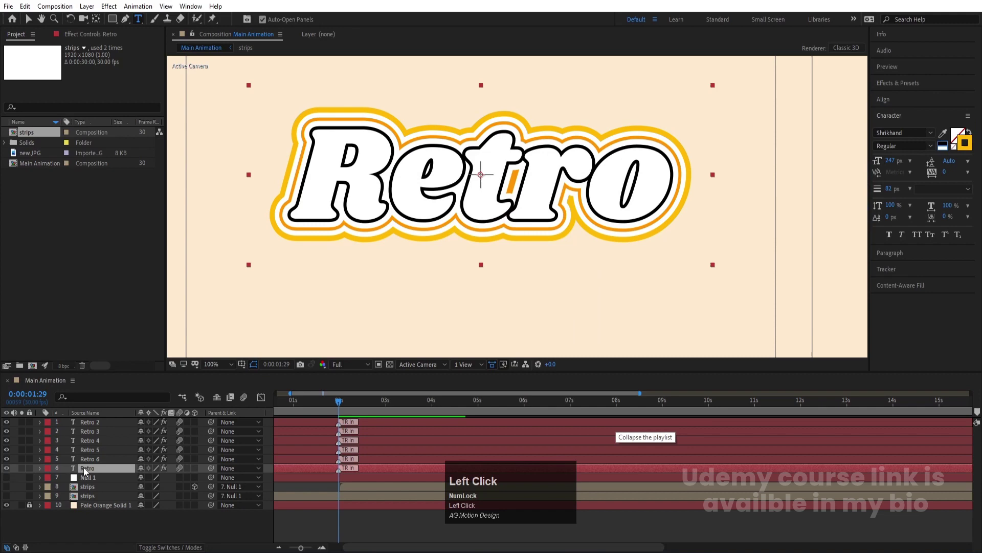
{"action": "scroll", "scroll_direction": "down", "scroll_amount": 3}
{"action": "scroll", "scroll_direction": "up", "scroll_amount": 3}
Duplicate the bottom Retro layer twice, nudging each copy down and right.
{"action": "left_click", "coordinate": [225, 370]}
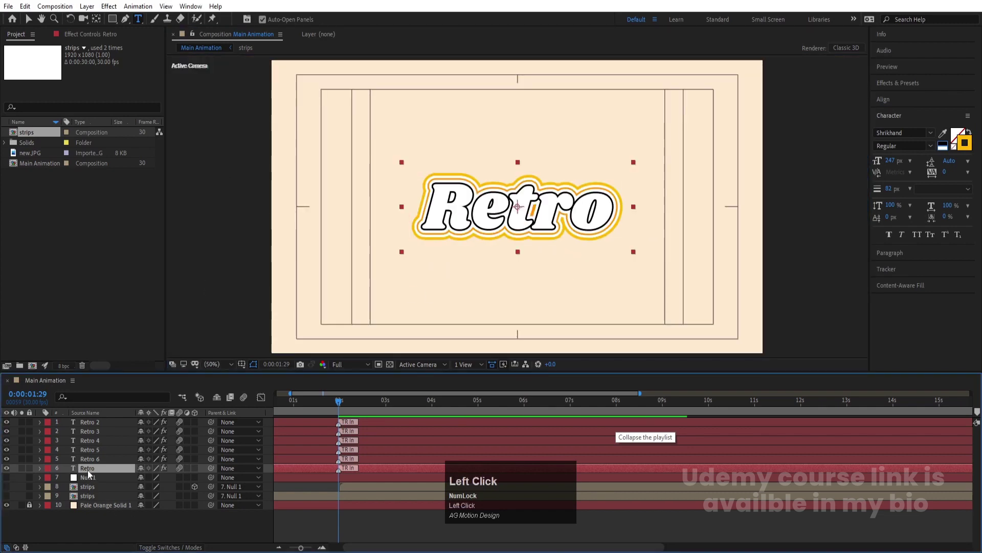
{"action": "key", "text": "ctrl+d"}
{"action": "left_click", "coordinate": [91, 479]}
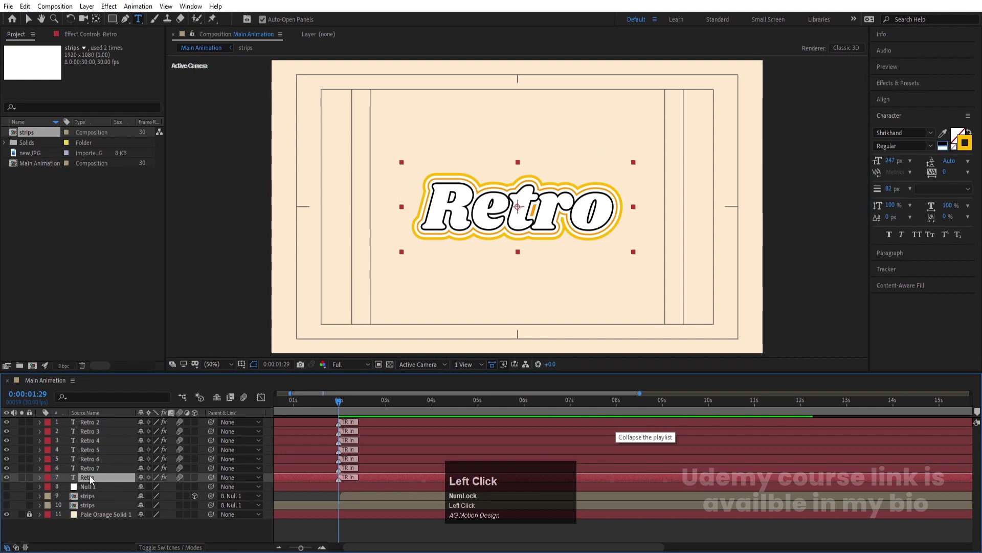
{"action": "key", "text": "Down"}
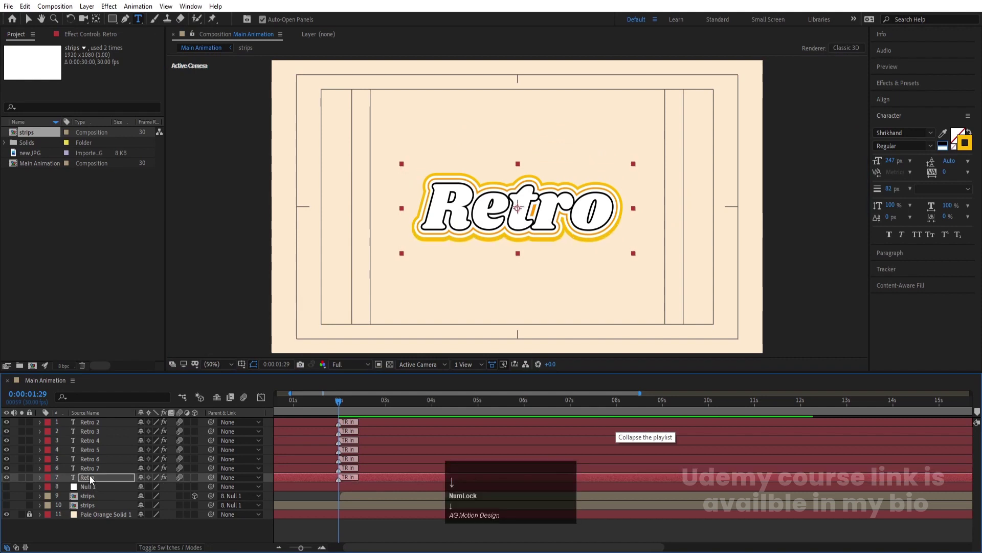
{"action": "key", "text": "Right"}
{"action": "left_click", "coordinate": [93, 483]}
{"action": "key", "text": "ctrl+d"}
Add further offset copies to build a yellow drop shadow to nine layers.
{"action": "left_click", "coordinate": [86, 491]}
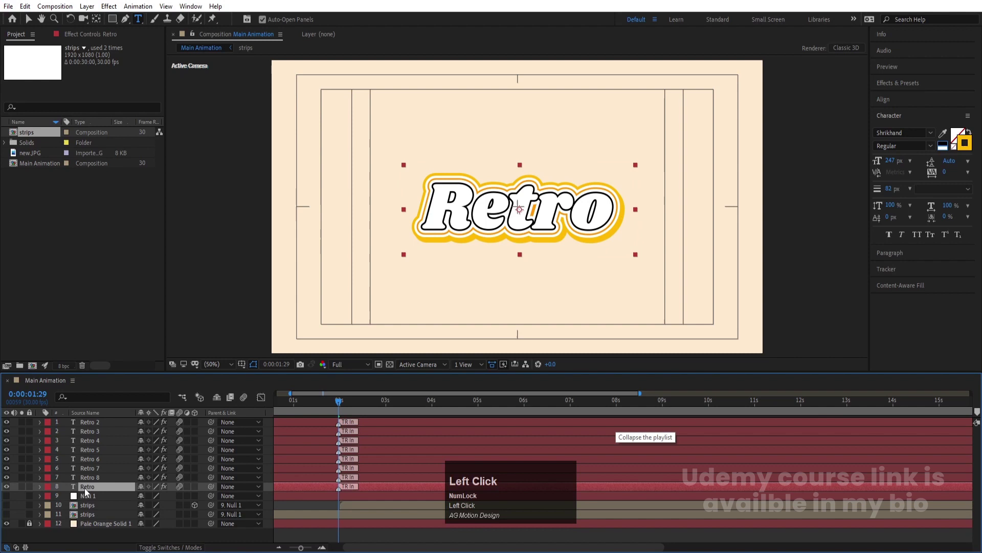
{"action": "key", "text": "Down"}
{"action": "key", "text": "Right"}
{"action": "left_click", "coordinate": [85, 492]}
{"action": "key", "text": "ctrl+d"}
{"action": "left_click", "coordinate": [92, 502]}
{"action": "key", "text": "Down"}
{"action": "key", "text": "Right"}
Set Retro 3 to white fill with a yellow stroke and preview the title.
{"action": "left_click", "coordinate": [107, 437]}
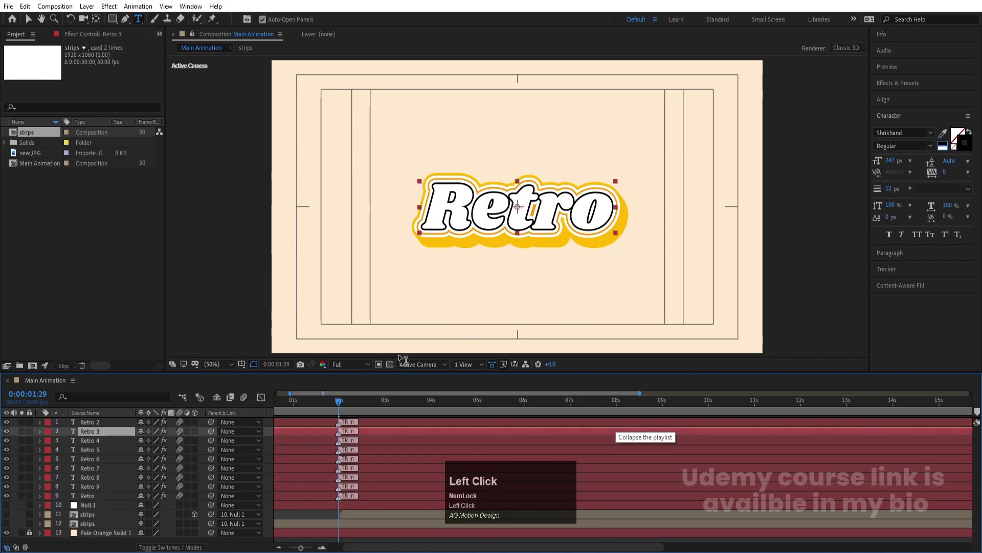
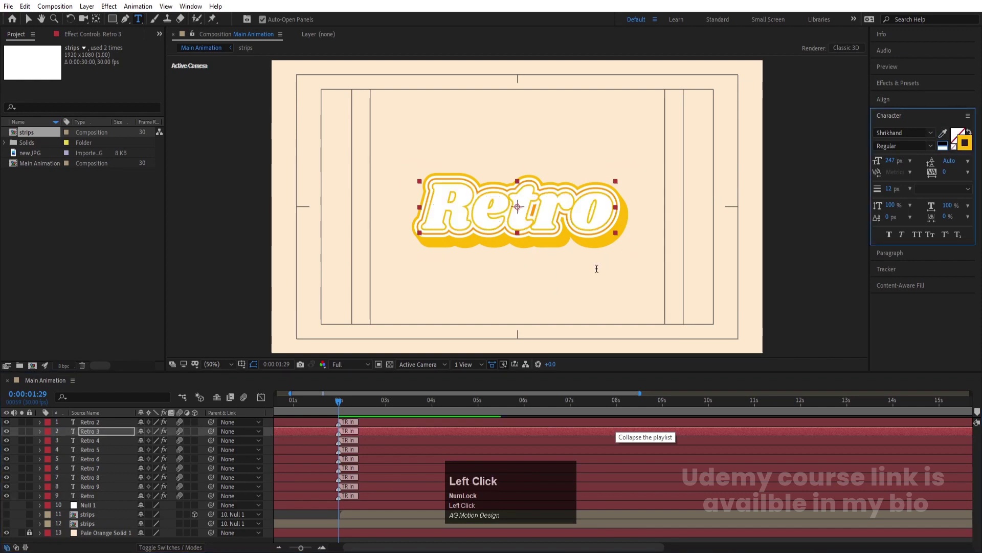
{"action": "left_click_drag", "start_coordinate": [261, 430], "coordinate": [331, 442]}
{"action": "key", "text": "space"}
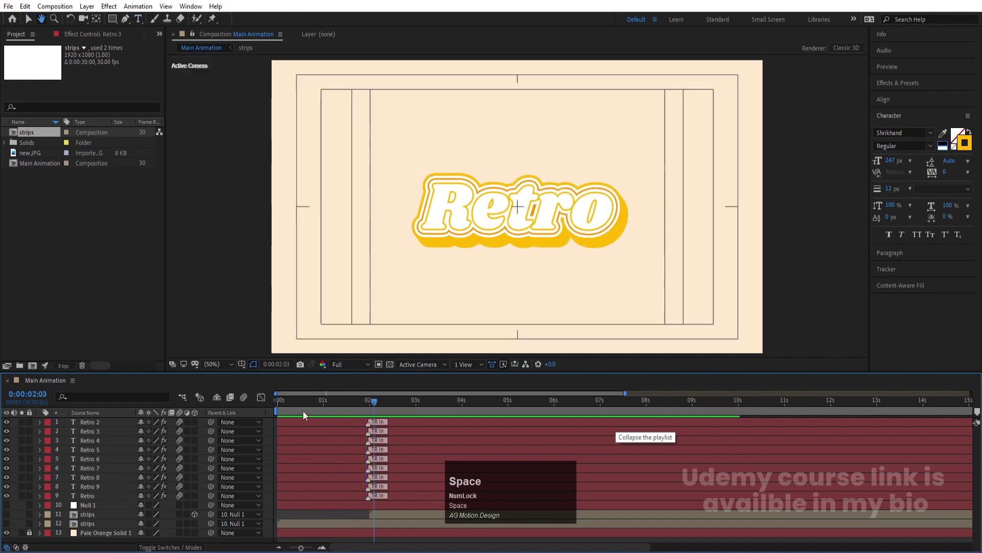
Stagger the Retro layers' in-points so each title copy starts slightly after the previous one.
{"action": "left_click", "coordinate": [89, 500]}
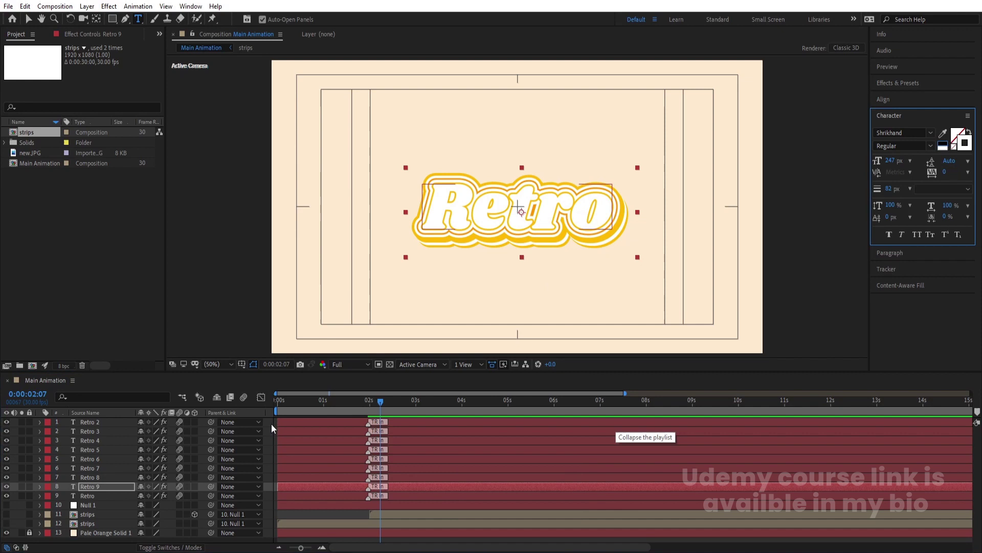
{"action": "left_click_drag", "start_coordinate": [270, 428], "coordinate": [269, 429]}
{"action": "key", "text": "="}
{"action": "key", "text": "="}
{"action": "left_click", "coordinate": [312, 413]}
{"action": "key", "text": "["}
{"action": "left_click", "coordinate": [343, 406]}
{"action": "key", "text": "["}
{"action": "left_click", "coordinate": [372, 411]}
{"action": "key", "text": "["}
{"action": "left_click", "coordinate": [401, 412]}
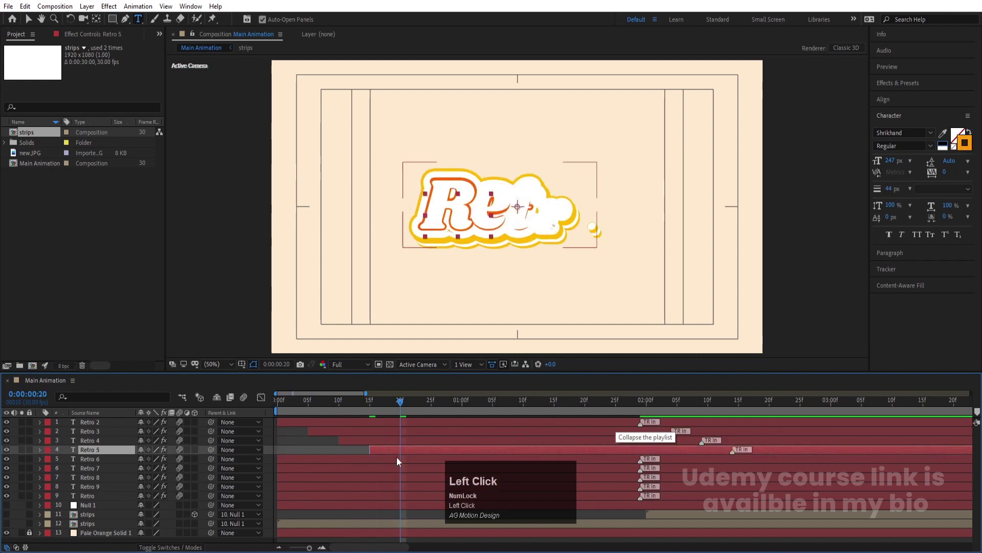
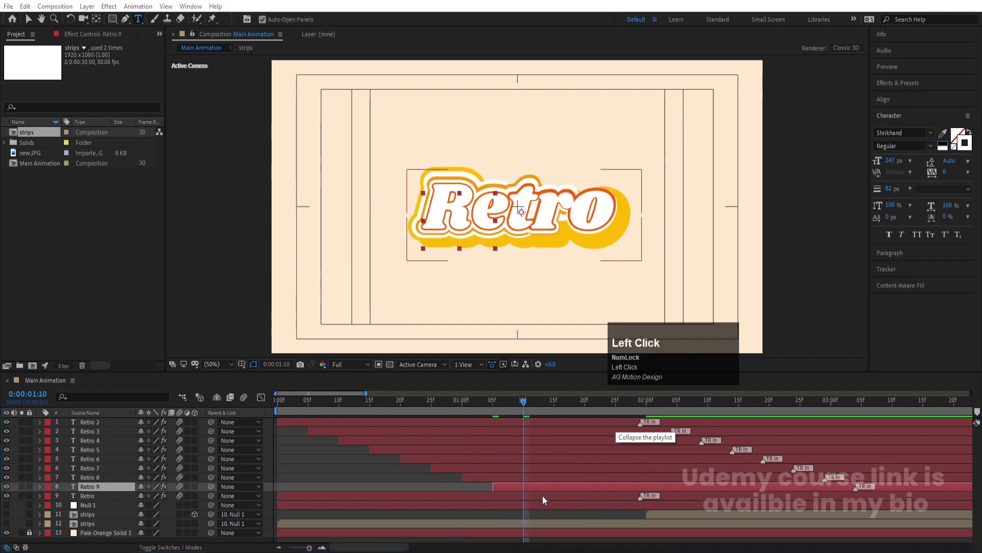
{"action": "key", "text": "["}
{"action": "left_click", "coordinate": [556, 410]}
{"action": "key", "text": "["}
{"action": "left_click", "coordinate": [586, 409]}
Preview the staggered title animation and bring both strips copies back into view.
{"action": "key", "text": "space"}
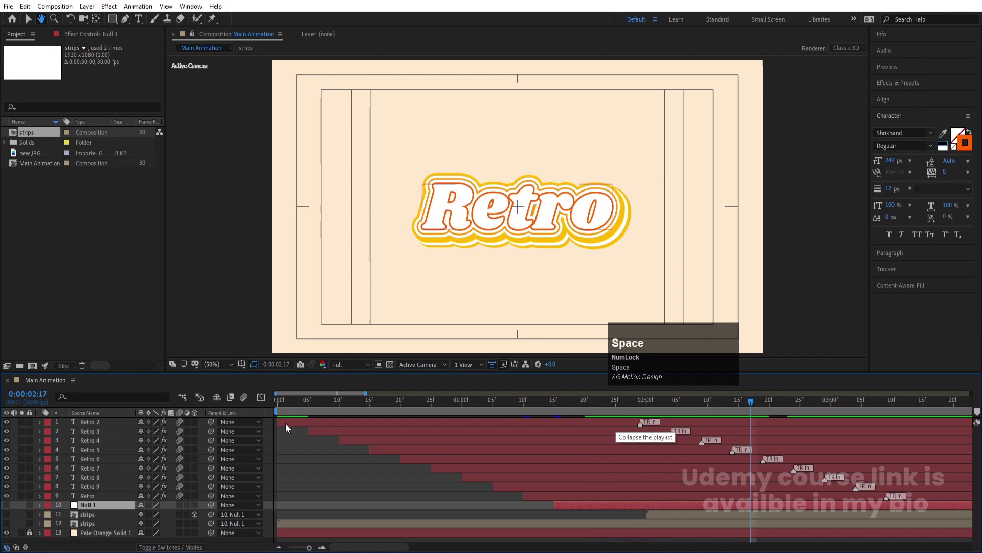
{"action": "left_click_drag", "start_coordinate": [299, 406], "coordinate": [380, 448]}
{"action": "key", "text": "space"}
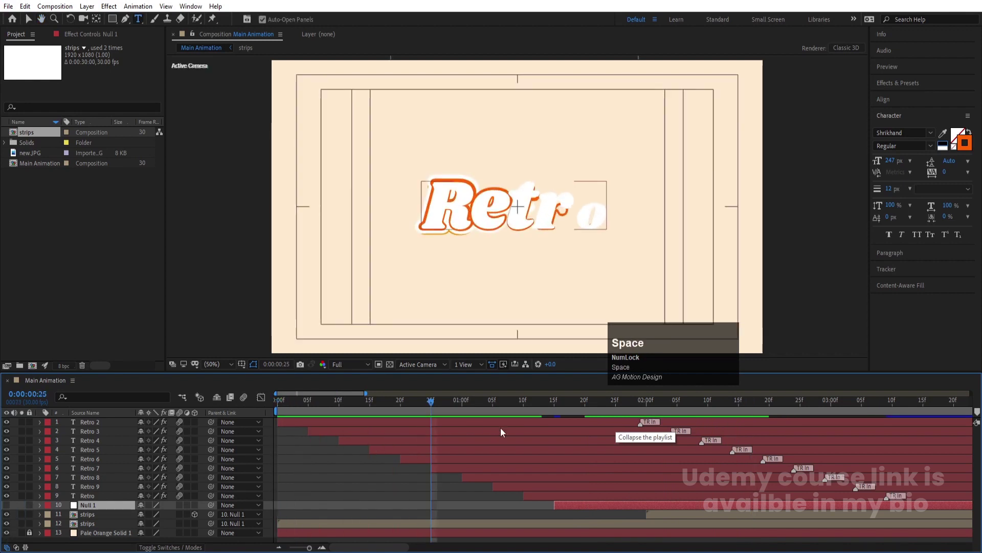
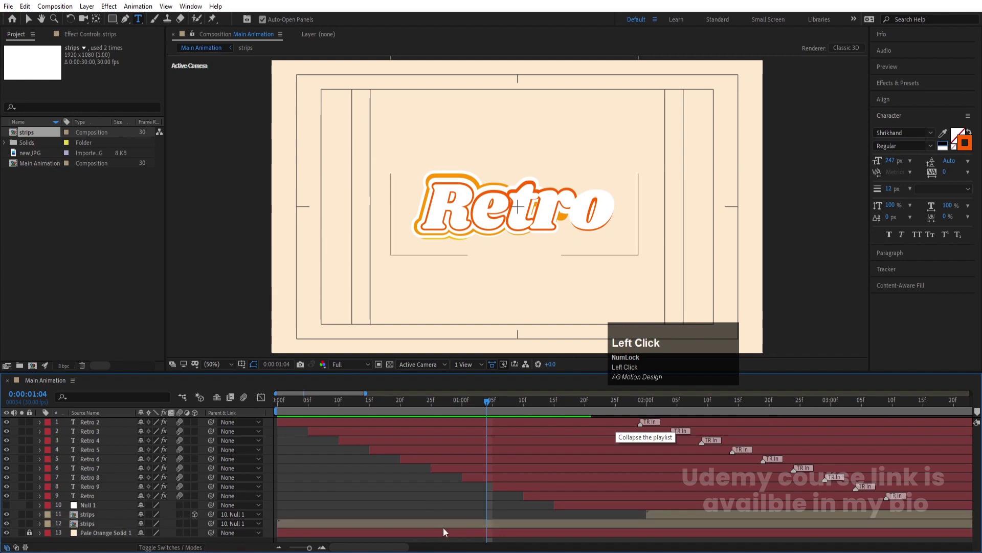
{"action": "key", "text": "alt+["}
{"action": "left_click", "coordinate": [672, 519]}
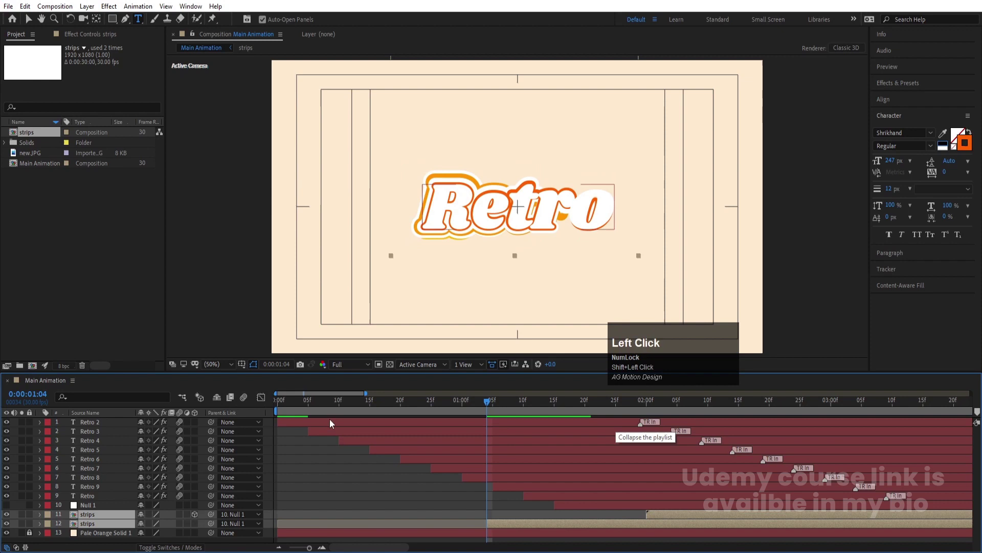
{"action": "left_click_drag", "start_coordinate": [317, 411], "coordinate": [93, 506]}
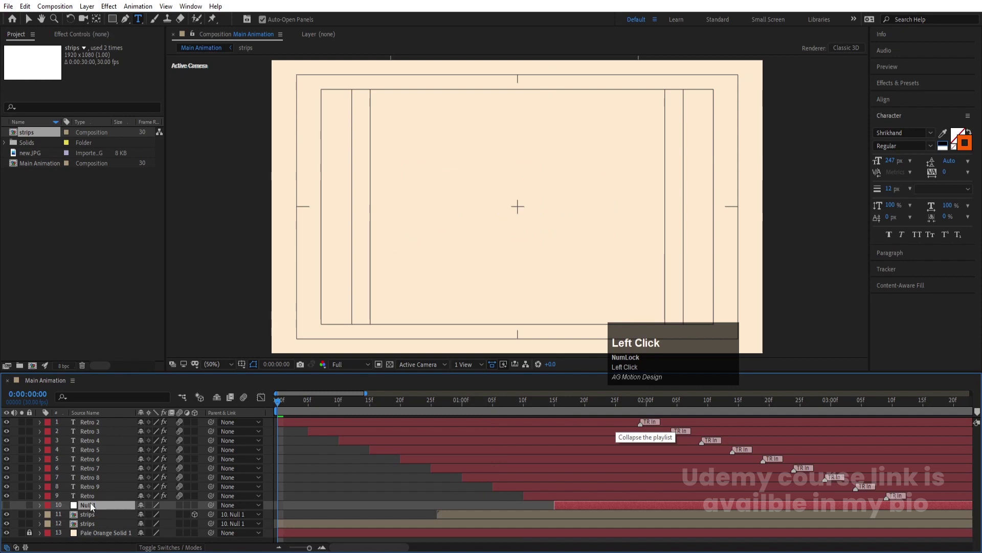
{"action": "key", "text": "space"}
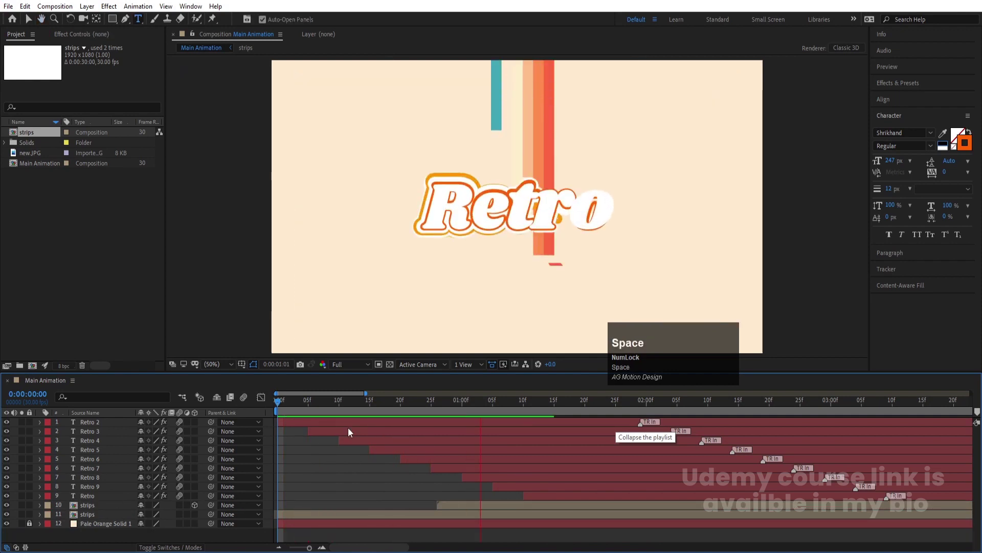
{"action": "left_click", "coordinate": [529, 504]}
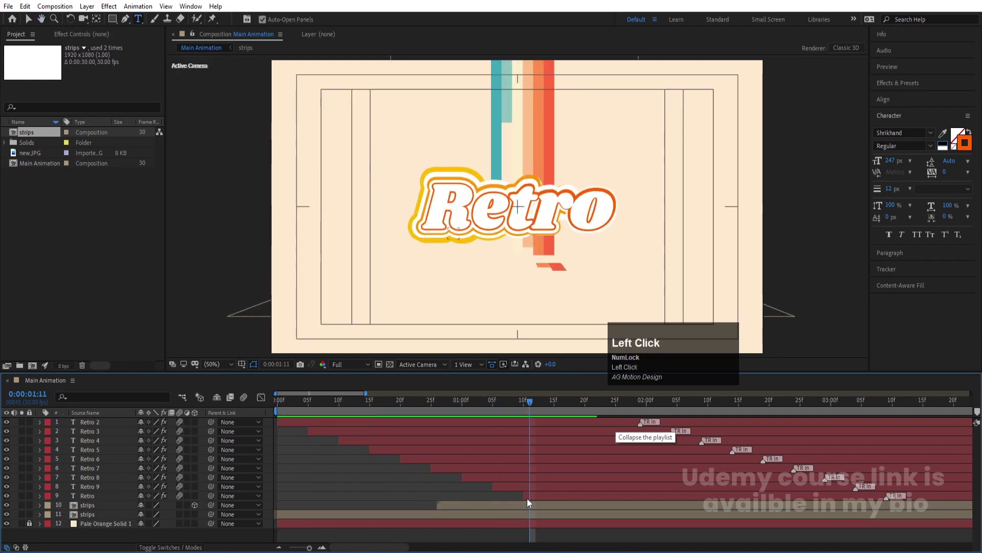
{"action": "left_click", "coordinate": [425, 427]}
{"action": "left_click_drag", "start_coordinate": [506, 432], "coordinate": [590, 433]}
{"action": "key", "text": "ctrl+z"}
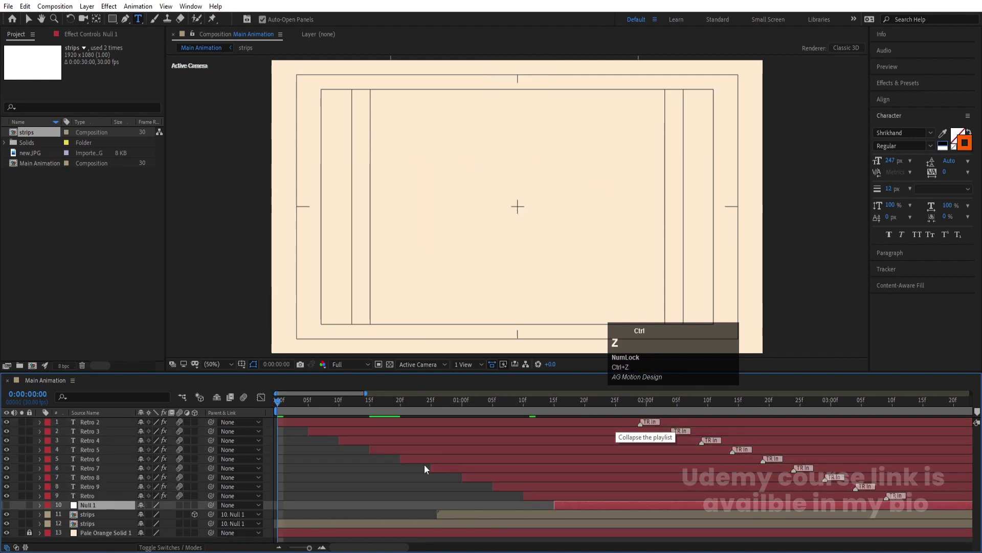
{"action": "key", "text": "space"}
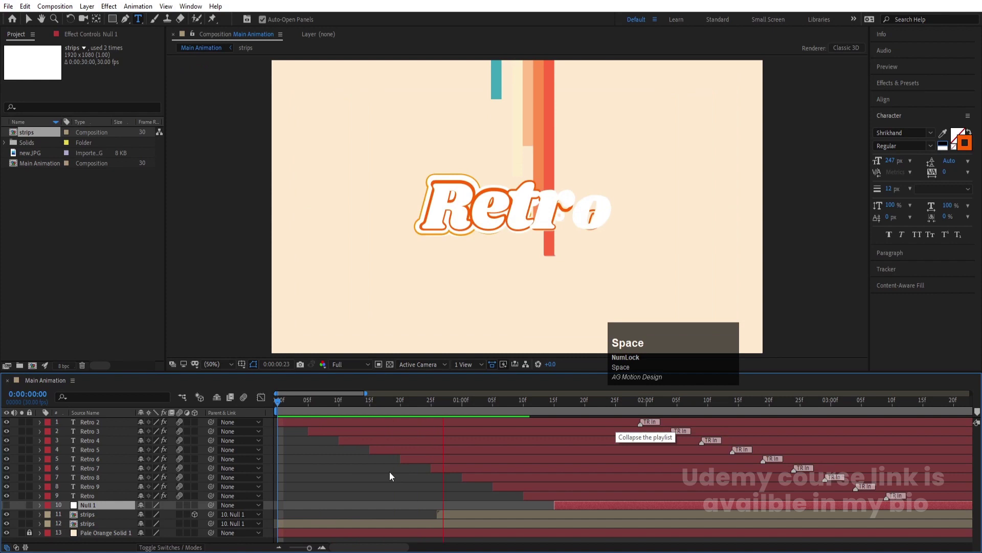
{"action": "left_click", "coordinate": [541, 498]}
{"action": "left_click", "coordinate": [98, 431]}
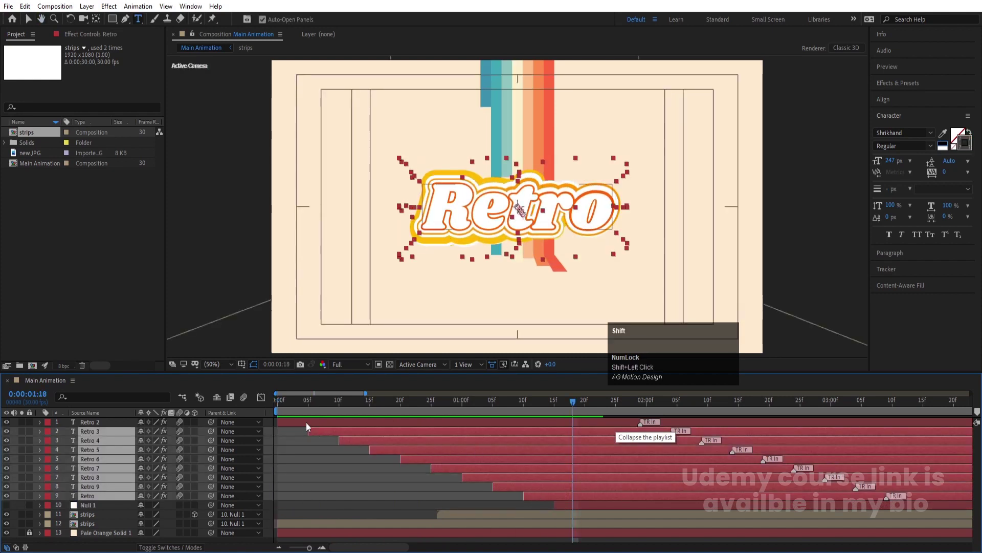
Preview the layered title animation while zoomed out on the timeline.
{"action": "left_click", "coordinate": [305, 424]}
{"action": "left_click_drag", "start_coordinate": [469, 409], "coordinate": [570, 439]}
{"action": "key", "text": "space"}
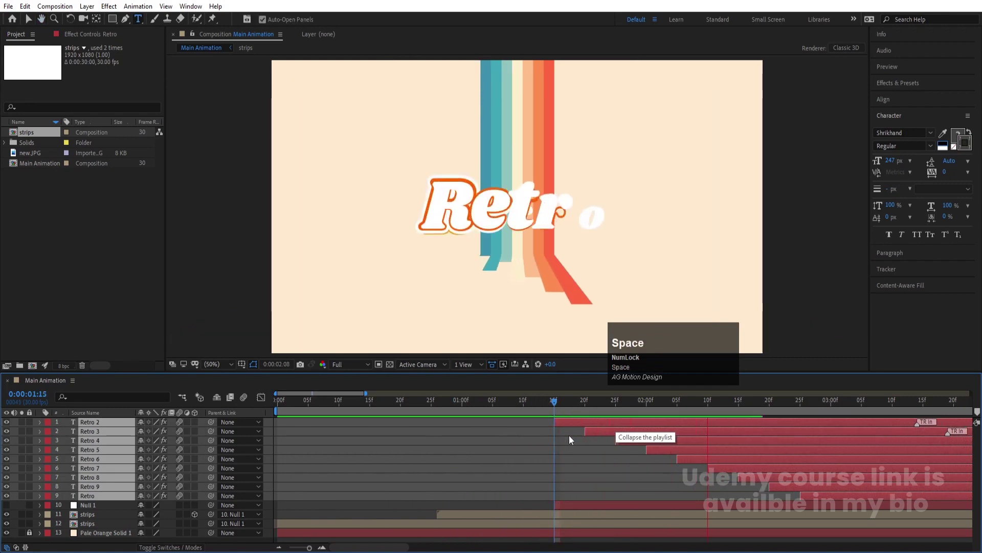
{"action": "key", "text": "-"}
{"action": "key", "text": "-"}
{"action": "key", "text": "-"}
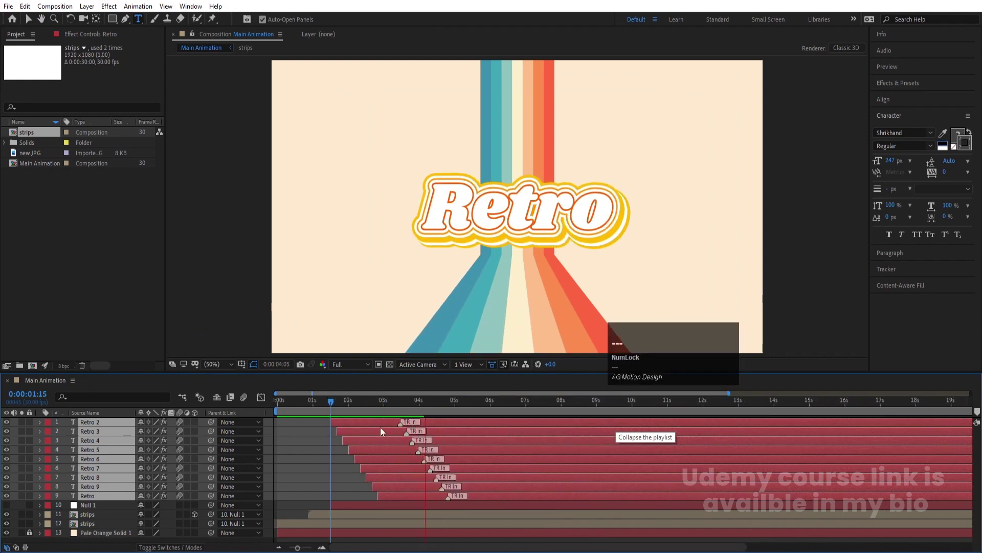
{"action": "key", "text": "space"}
Pre-compose the nine Retro layers into Pre-comp 1 and scale it to 139% over the stripes.
{"action": "left_click", "coordinate": [317, 434]}
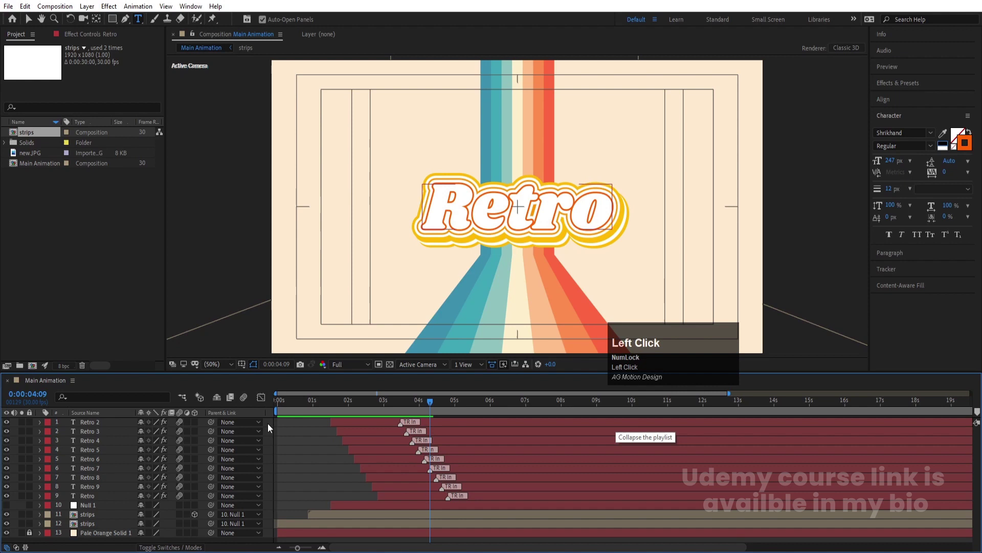
{"action": "left_click", "coordinate": [101, 531]}
{"action": "left_click", "coordinate": [91, 425]}
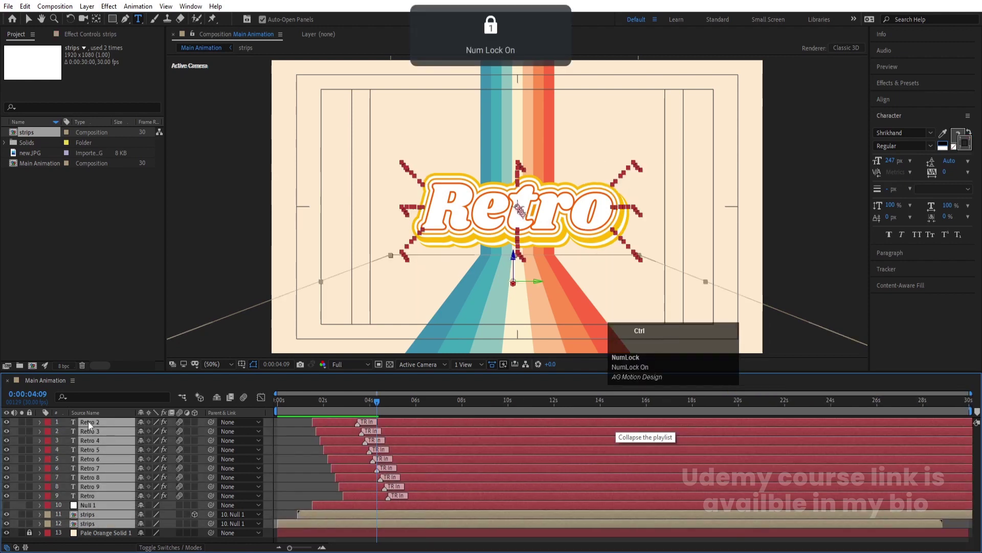
{"action": "left_click", "coordinate": [290, 465]}
{"action": "left_click", "coordinate": [104, 424]}
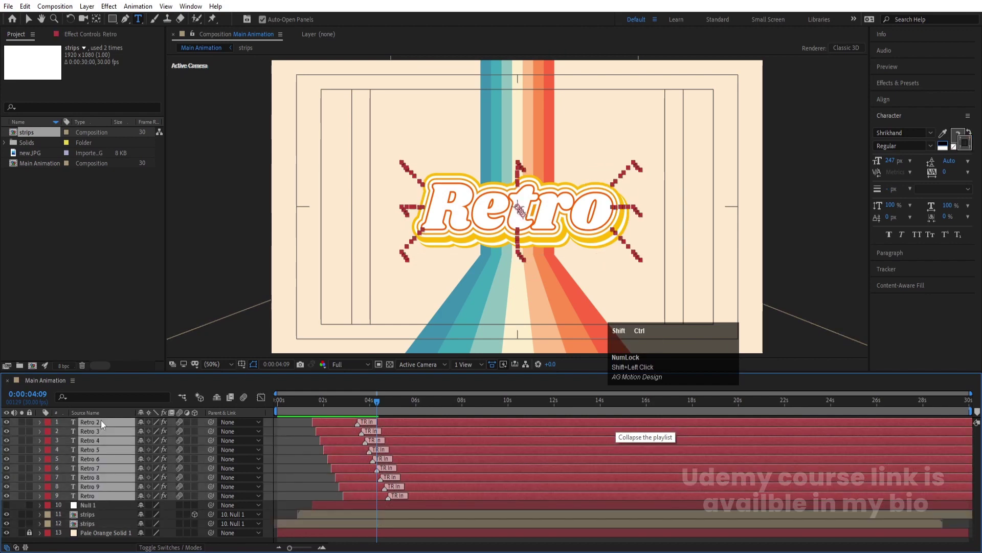
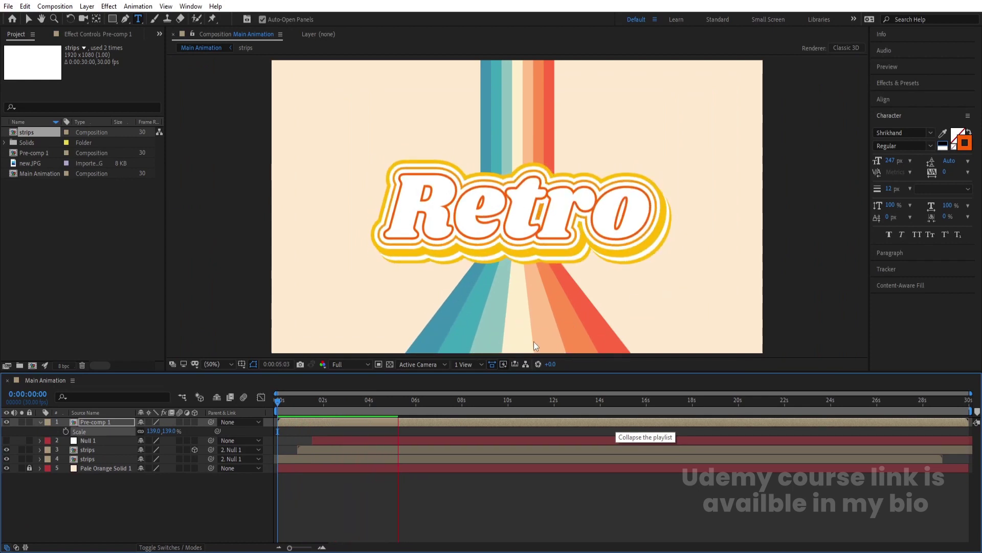
{"action": "key", "text": "space"}
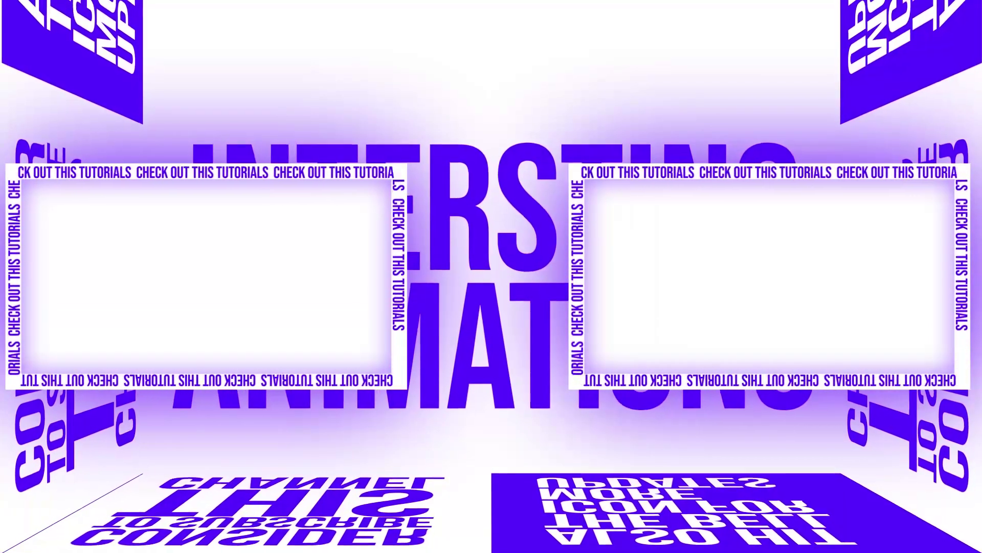